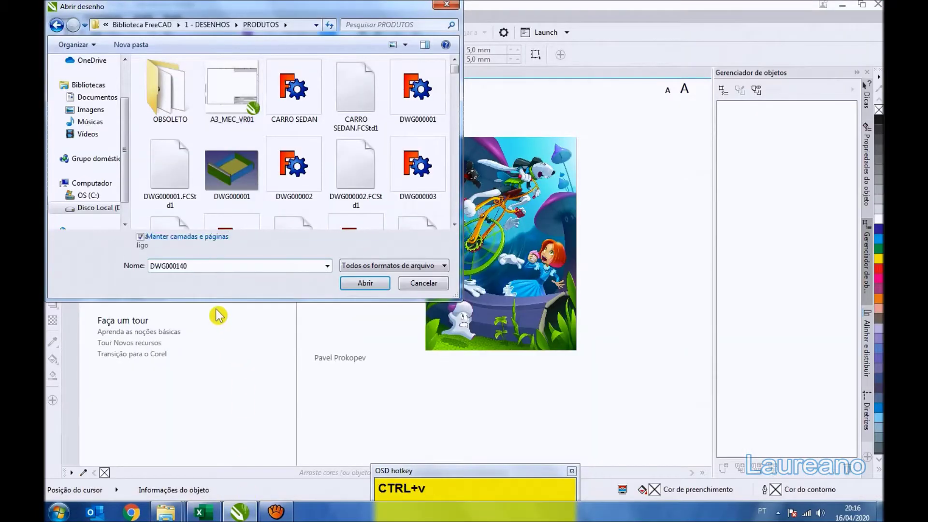
Step: Rename the A3_MEC_VR01 template file to DWG000140 in the Open dialog
left_click(378, 293)
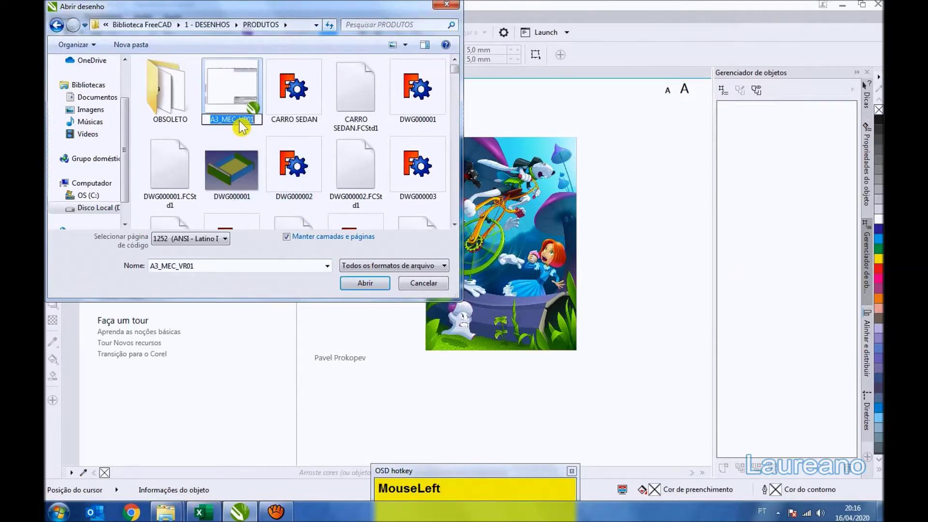
key("ctrl+v")
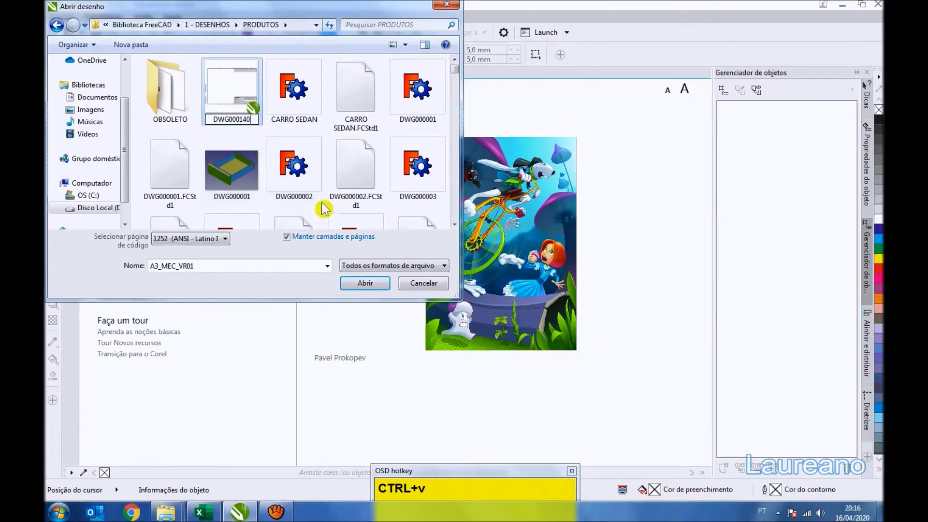
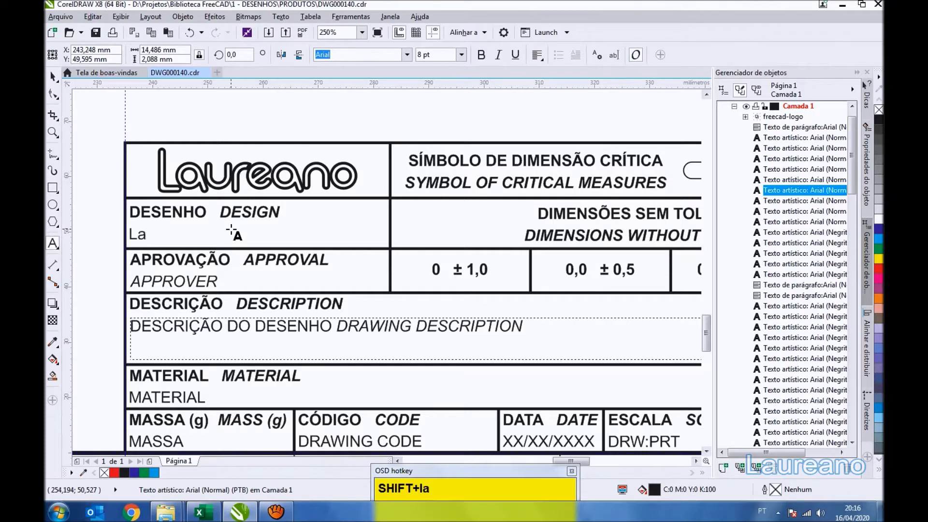
Step: Enter LAUREANO as designer and LAUDELINA as approver in the title block
key("BackSpace")
type("Backspaceaurean")
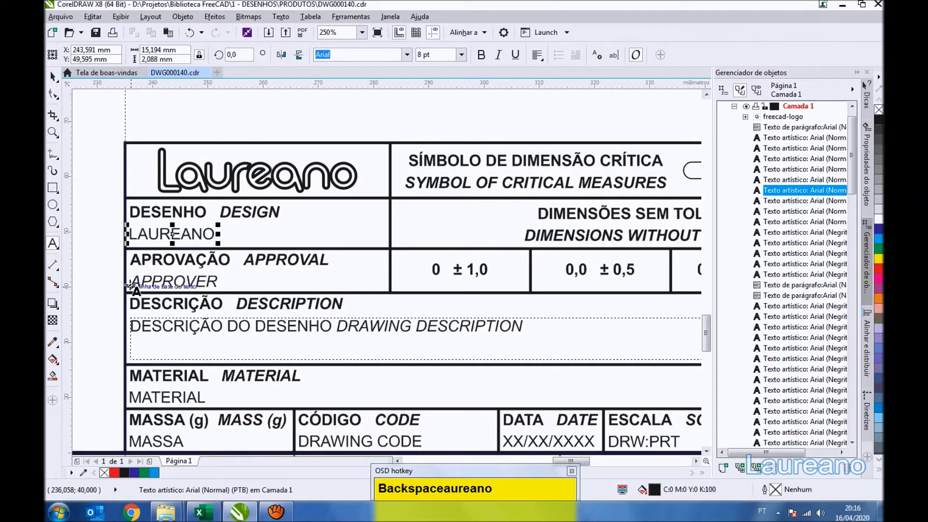
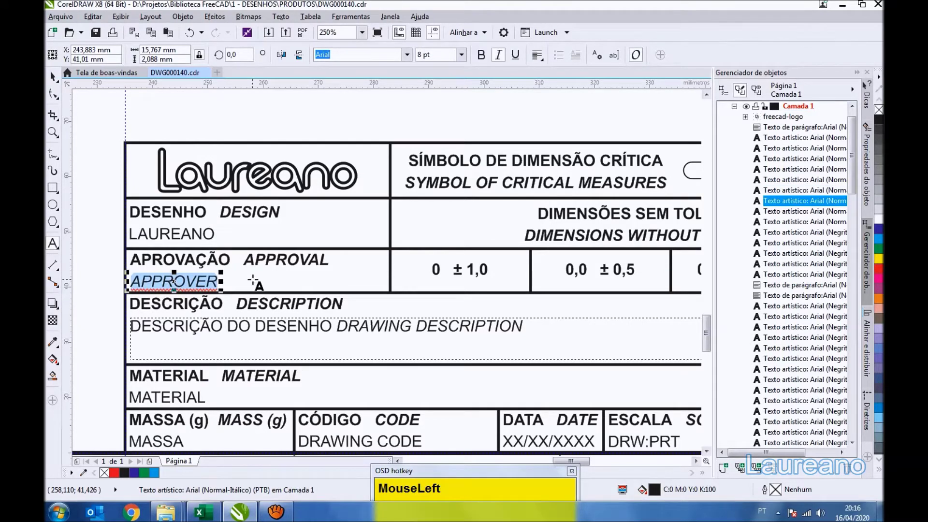
type("laudelina")
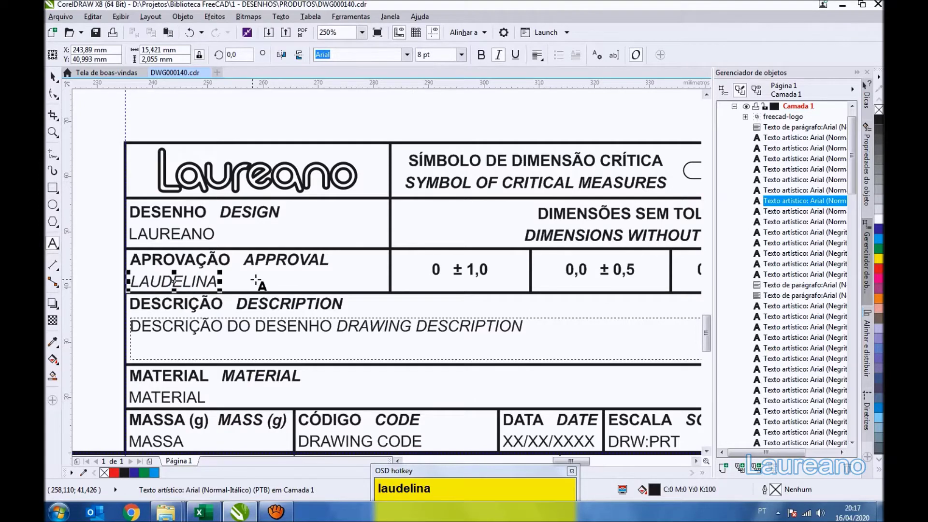
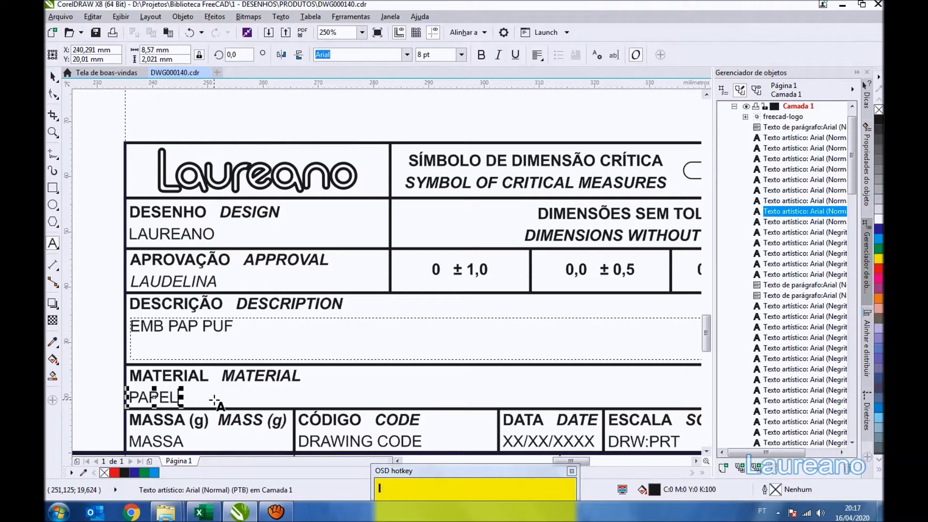
Step: Enter material PAPELAO ONDULADO ONDA SIMPLES, then copy code DWG000140 from the spreadsheet
type("ao_ondu")
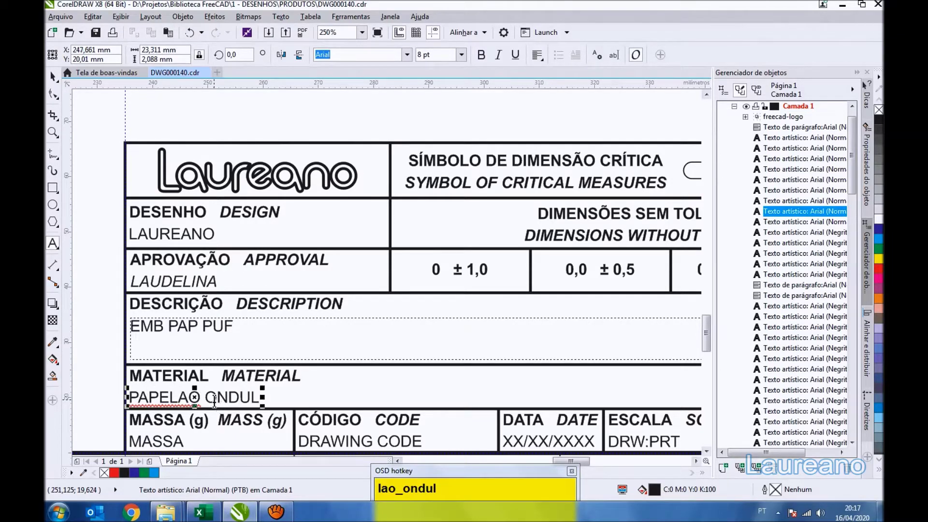
type("ado_onda_simples")
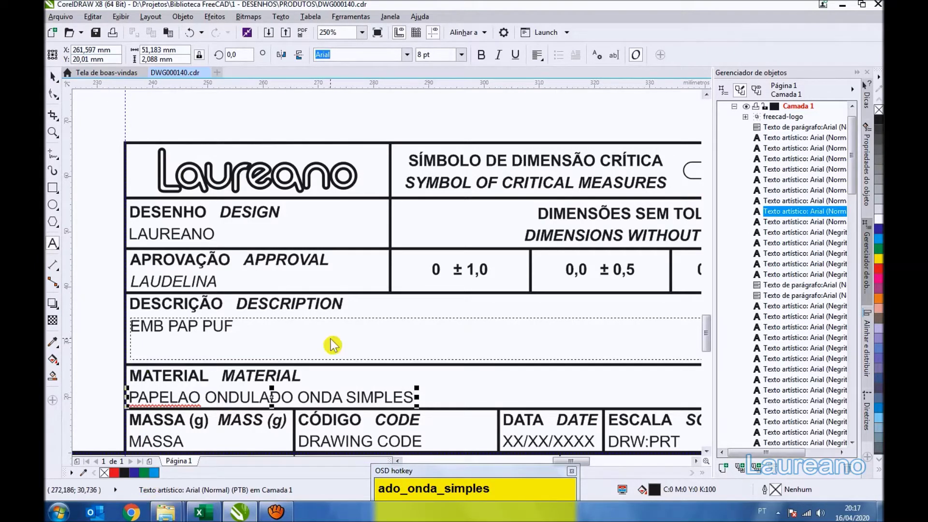
scroll("down", 3)
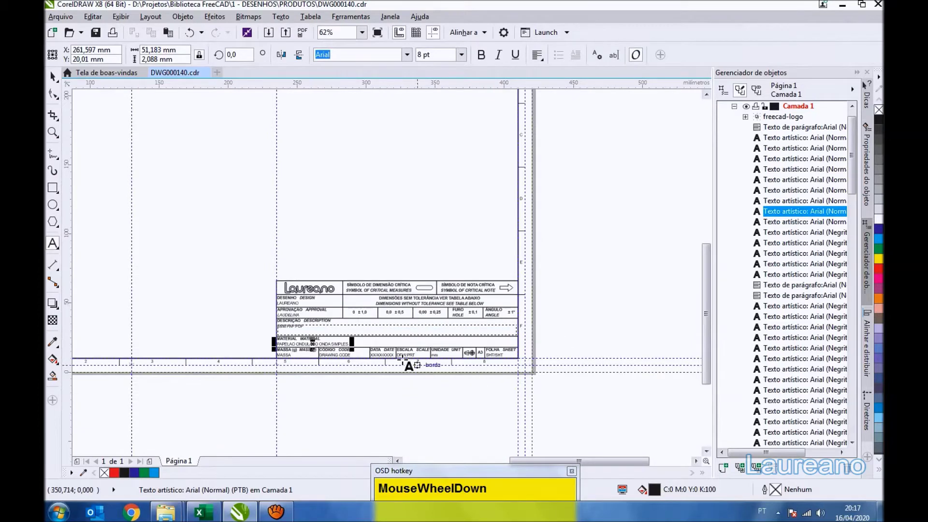
scroll("up", 3)
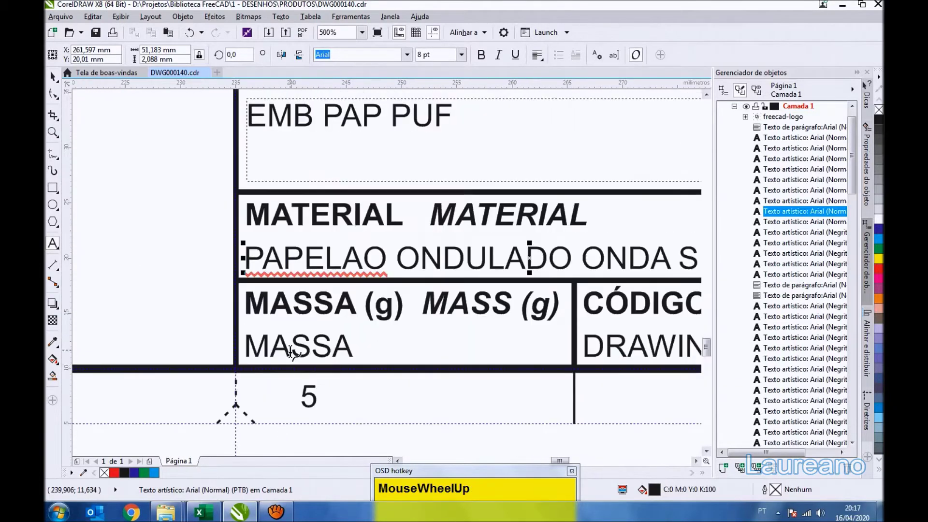
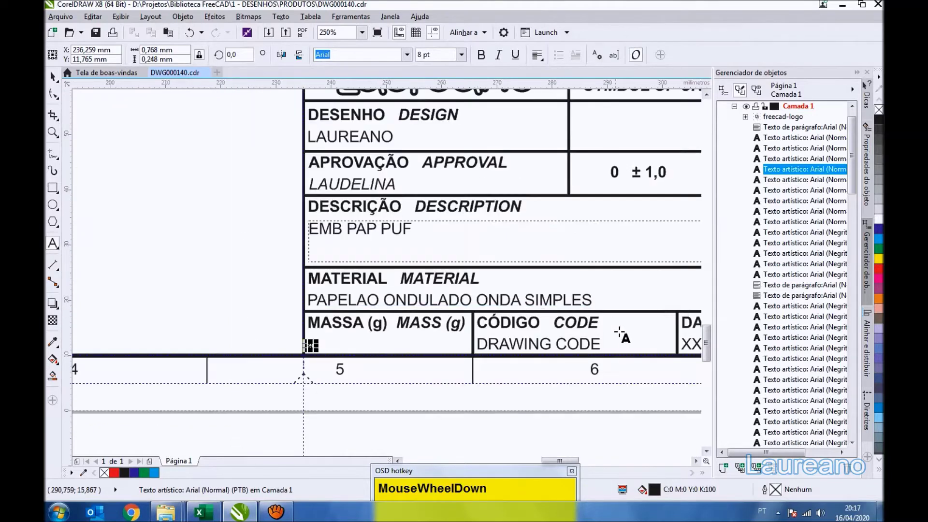
scroll("up", 3)
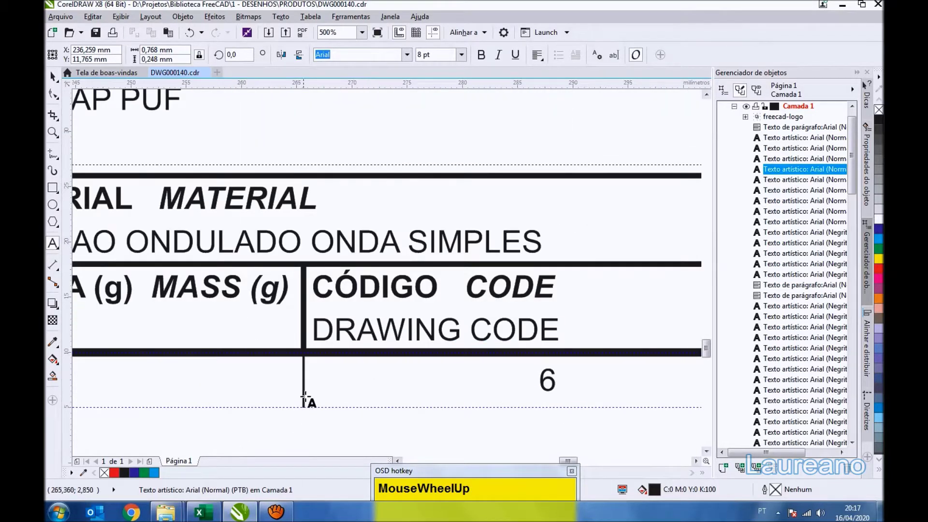
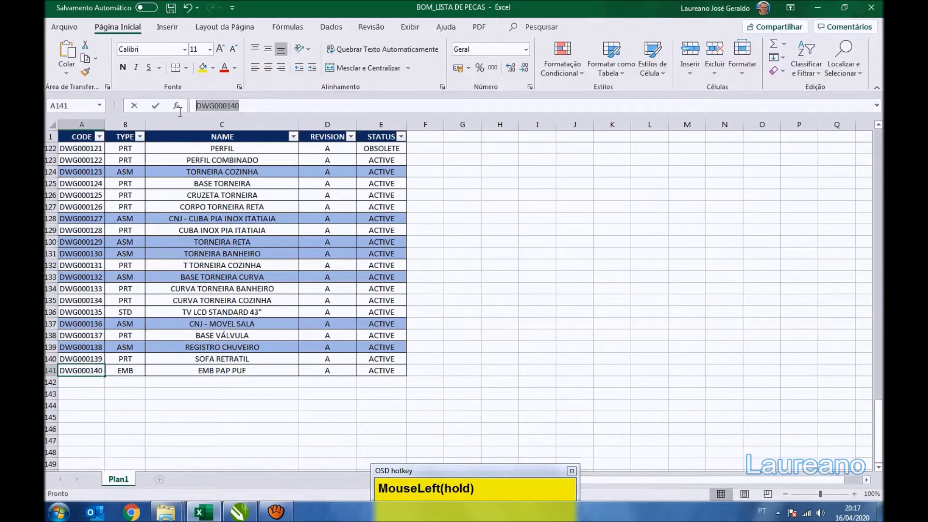
key("ctrl+c")
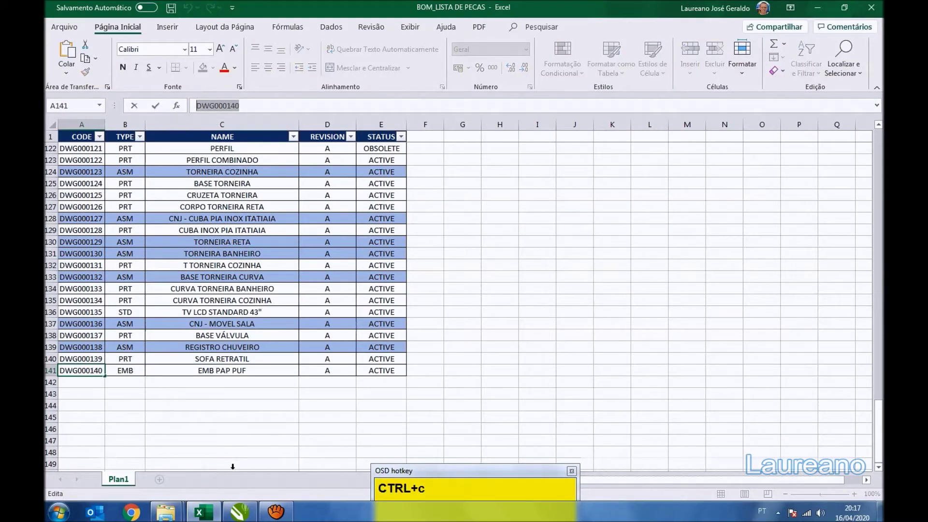
Step: Paste code DWG000140 into the drawing-code field and set the date to 16/04/2020
left_click(245, 511)
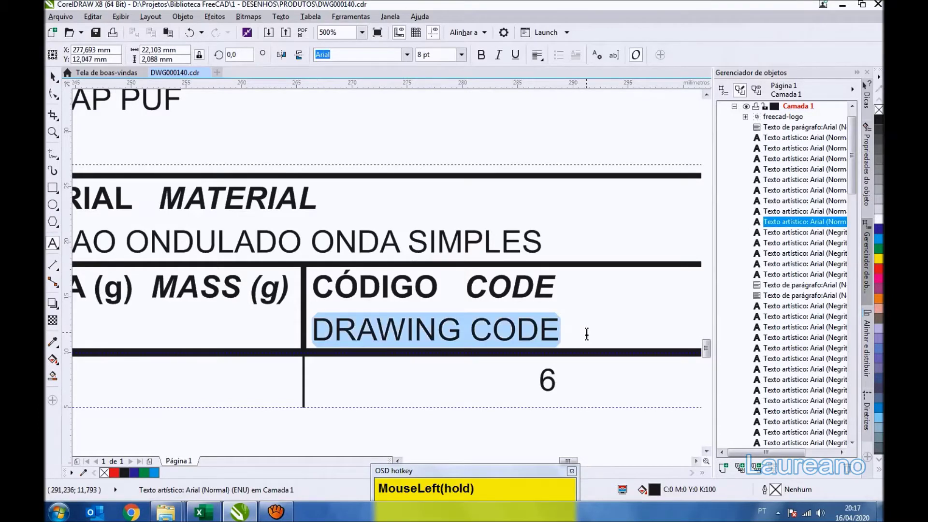
key("ctrl+v")
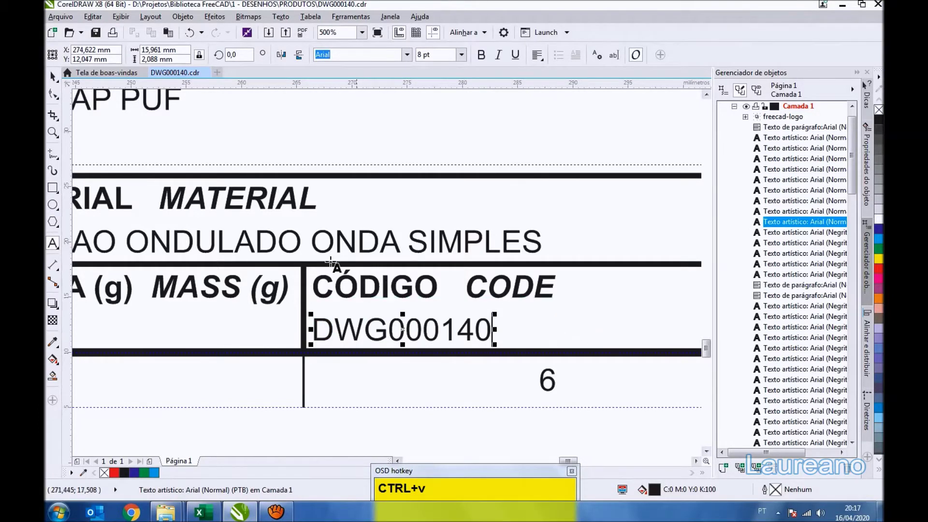
scroll("down", 3)
scroll("up", 3)
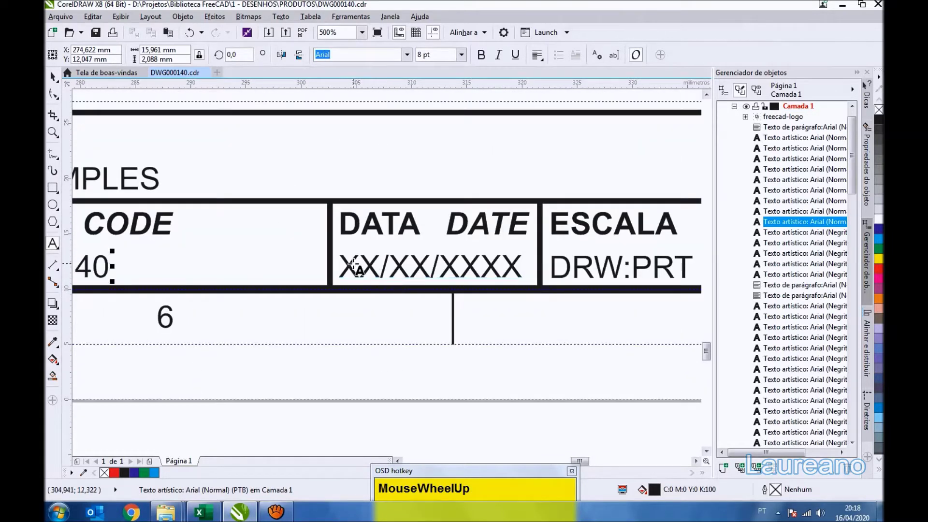
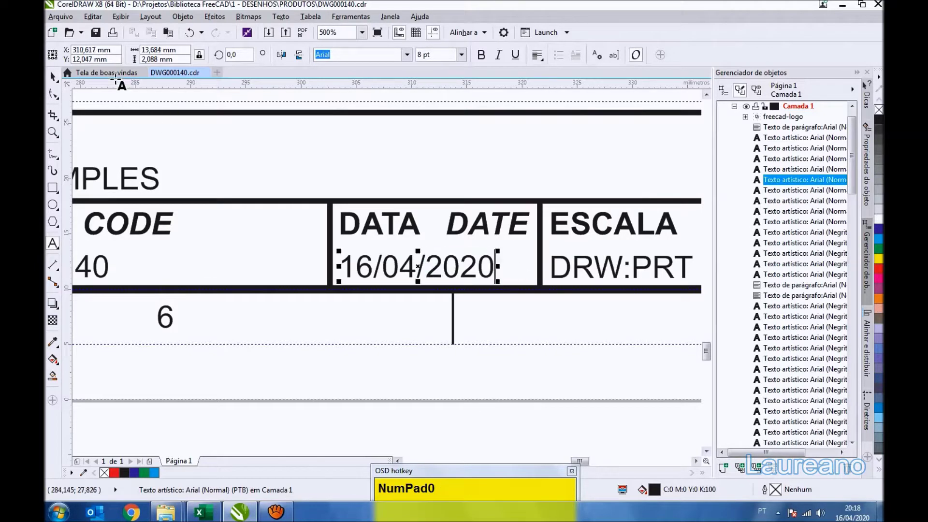
left_click(102, 38)
Step: Replace the SHT/SHT sheet field with 1/1 and zoom out to the whole A3 page
scroll("down", 3)
left_click(576, 409)
scroll("up", 3)
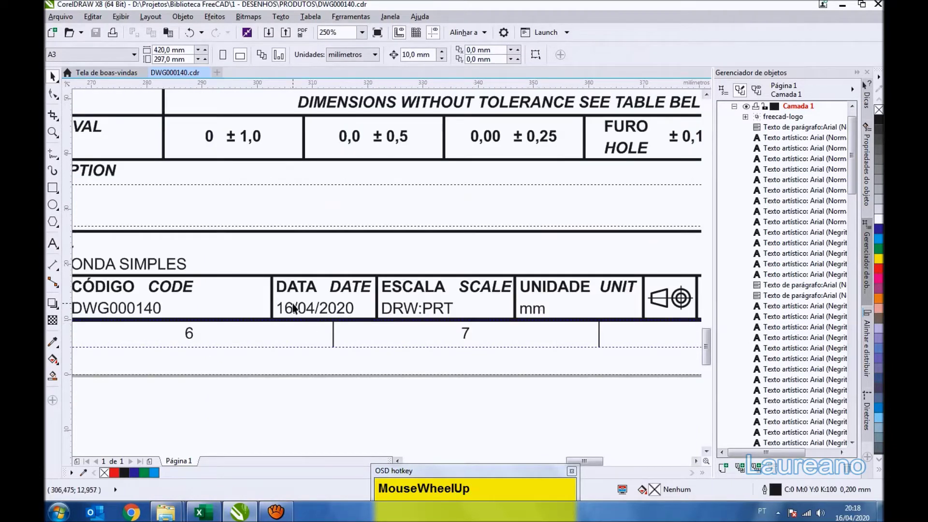
scroll("down", 3)
scroll("up", 3)
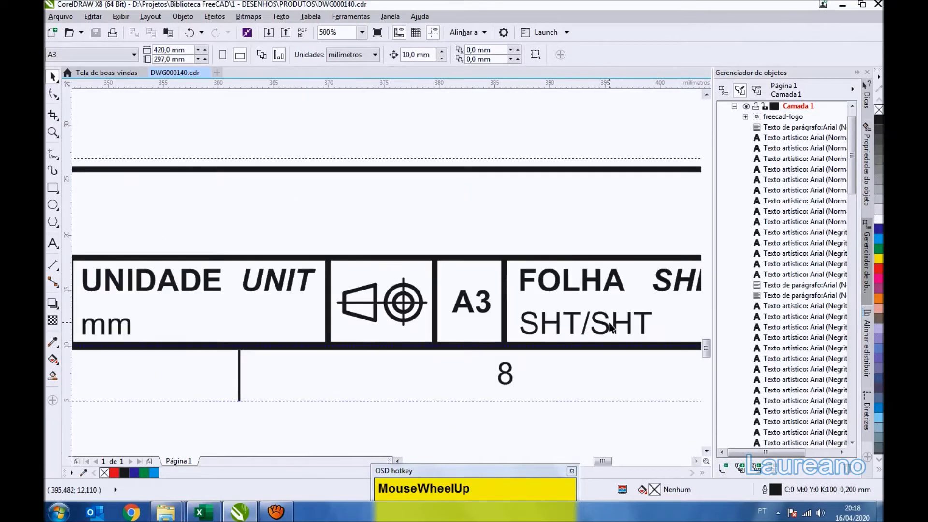
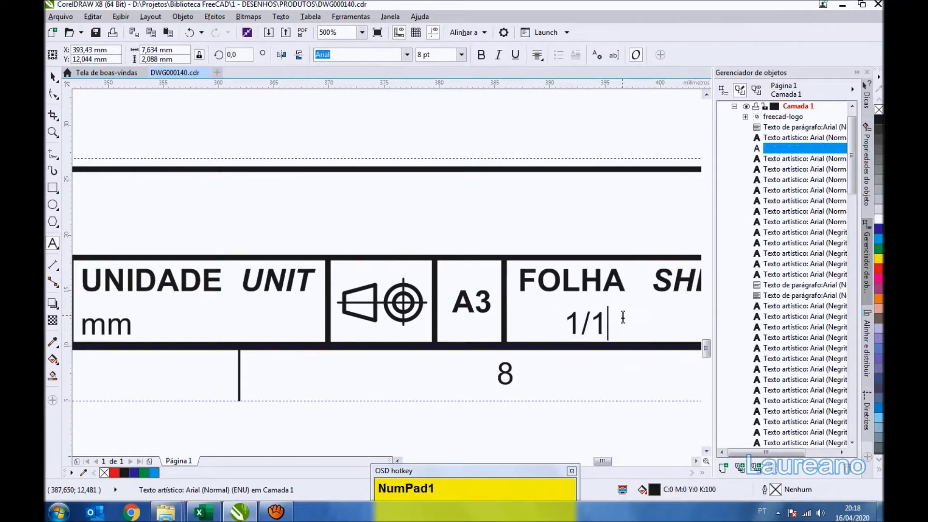
scroll("down", 3)
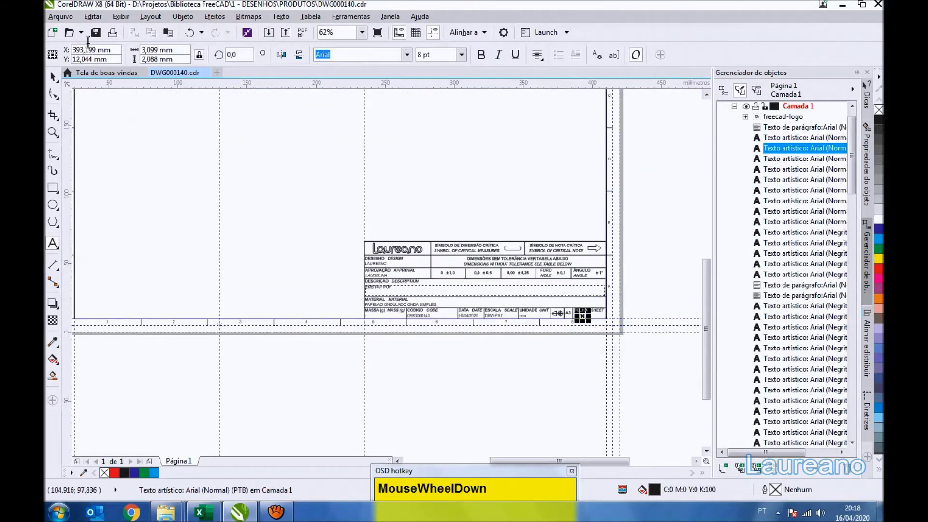
left_click(100, 39)
Step: Set the ruler drawing scale to 1 mm page = 5 mm real, confirming the options
key("F4")
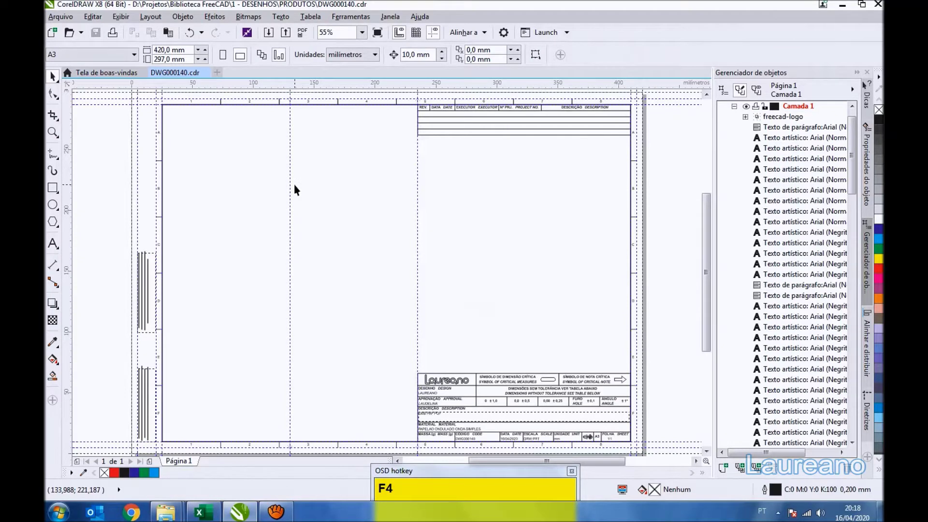
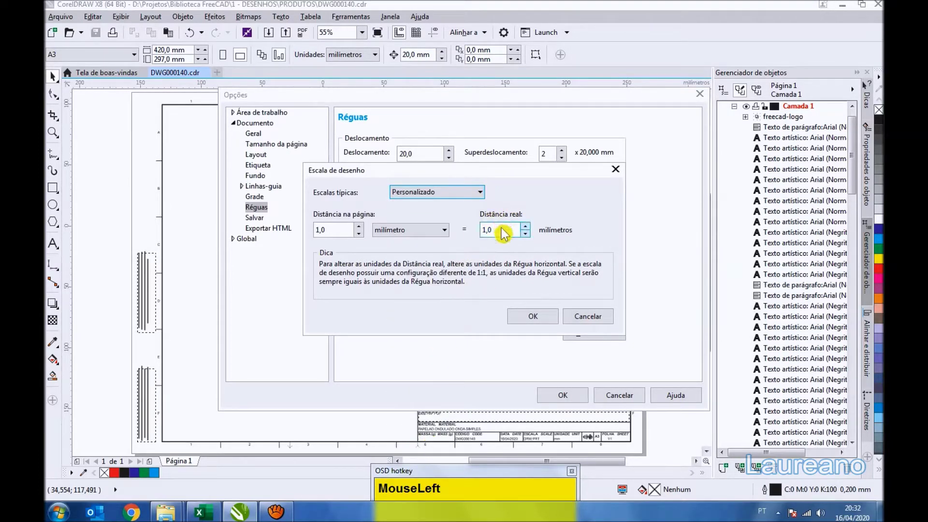
key("KP_5")
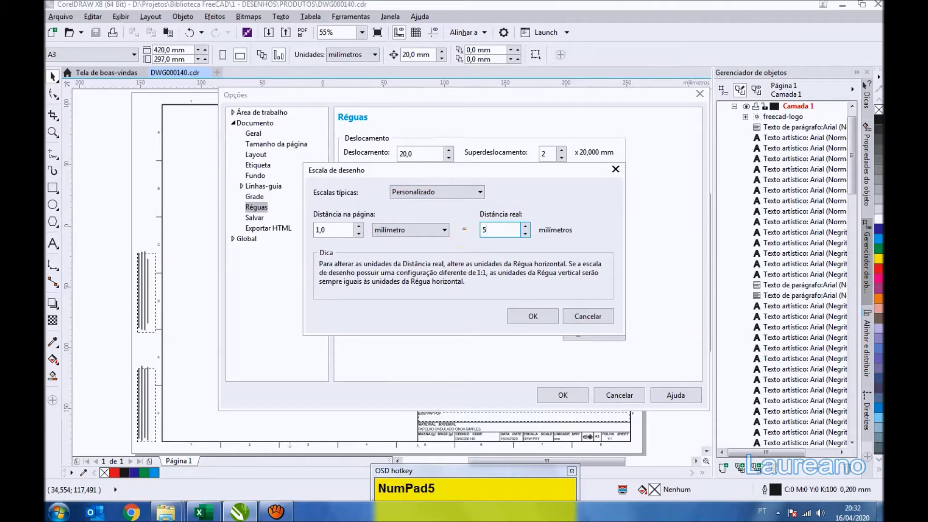
left_click(550, 324)
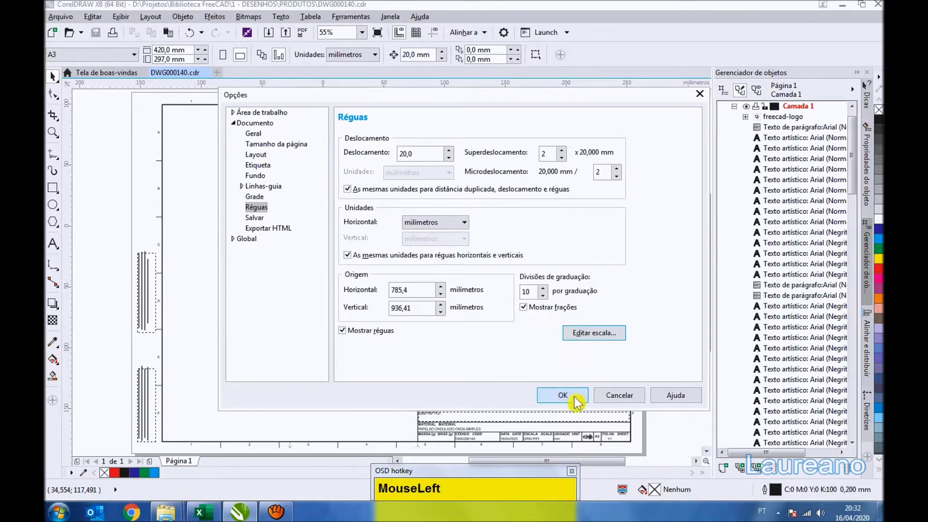
scroll("down", 3)
scroll("up", 3)
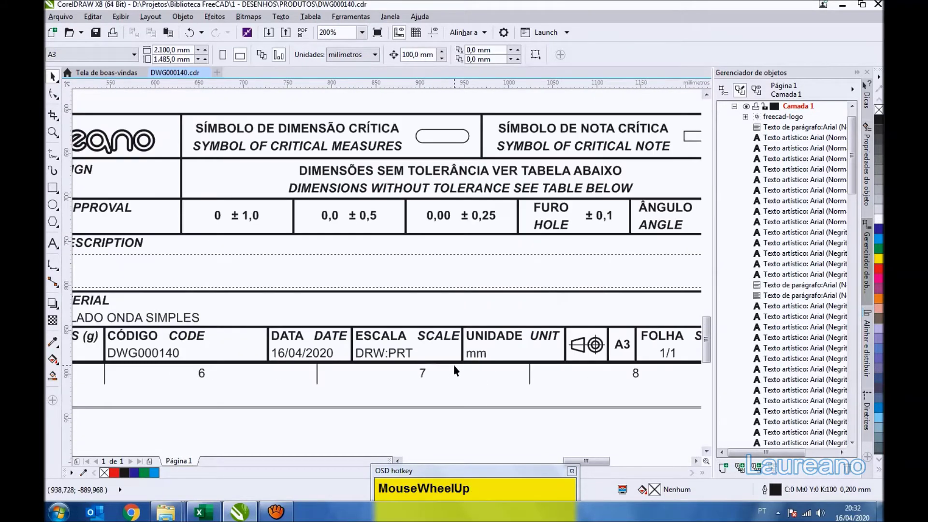
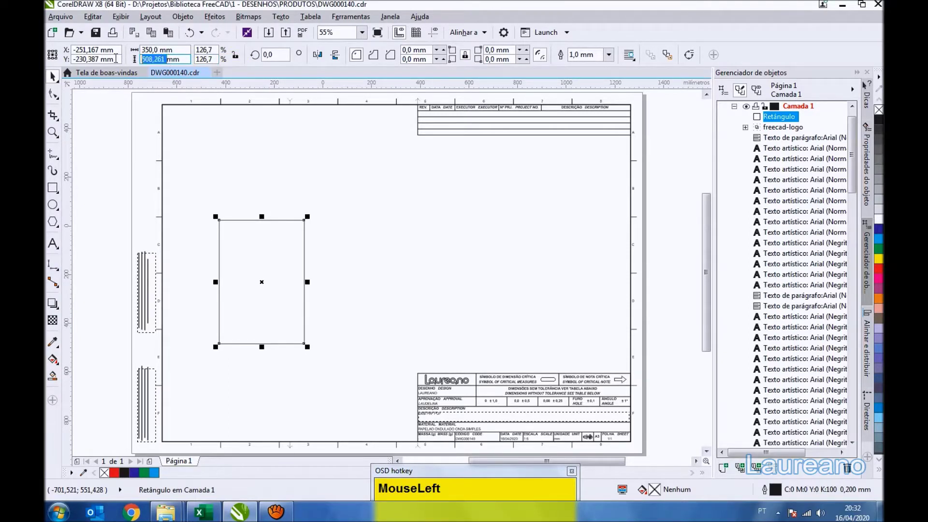
Step: Draw the first box panel as a 350 × 470 mm rectangle on the sheet
key("KP_4")
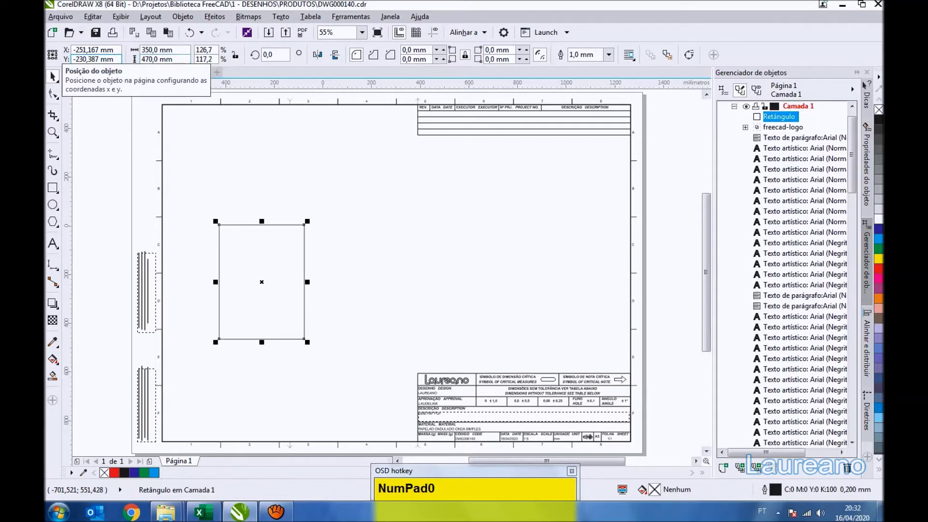
left_click_drag(348, 185, 331, 367)
key("Up")
key("Down")
left_click(360, 263)
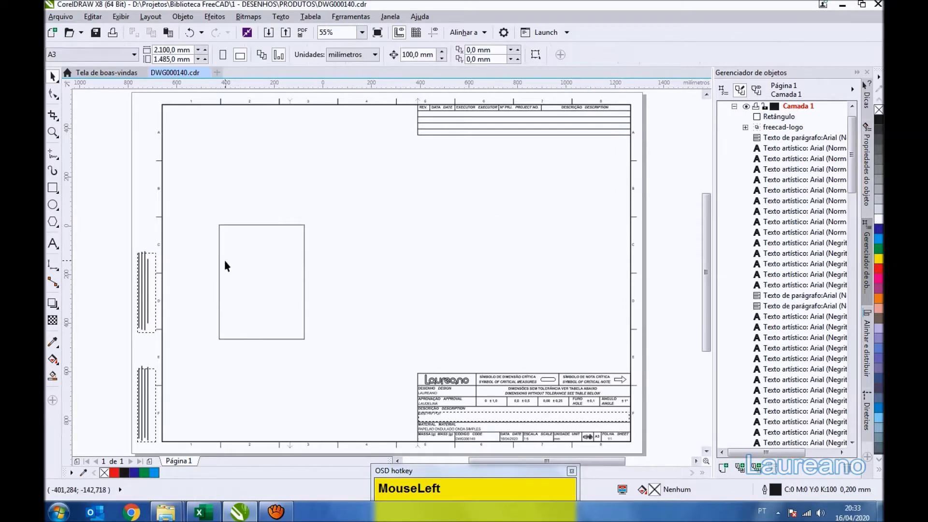
scroll("up", 3)
scroll("down", 3)
scroll("up", 3)
Step: Give the panel rectangle a thicker 1.5 mm outline
left_click_drag(347, 141, 615, 59)
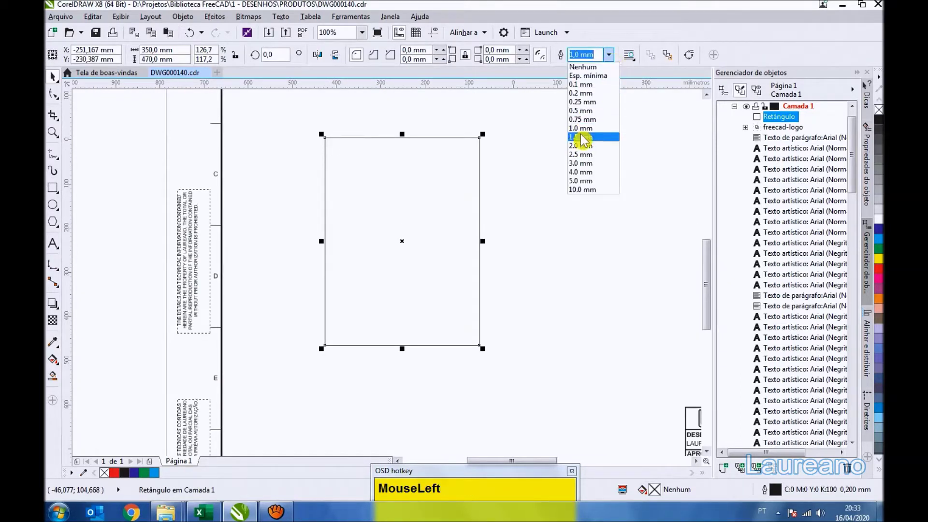
left_click(568, 168)
scroll("up", 3)
scroll("down", 3)
left_click(95, 32)
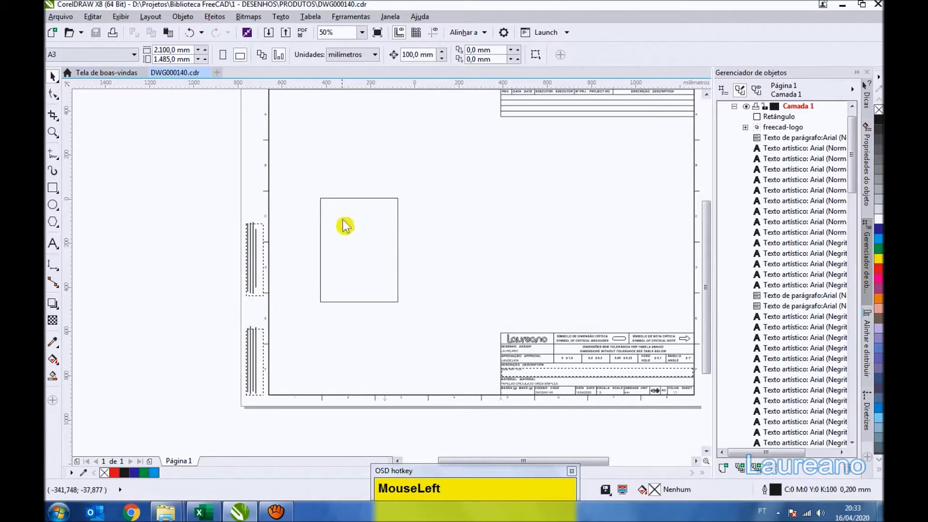
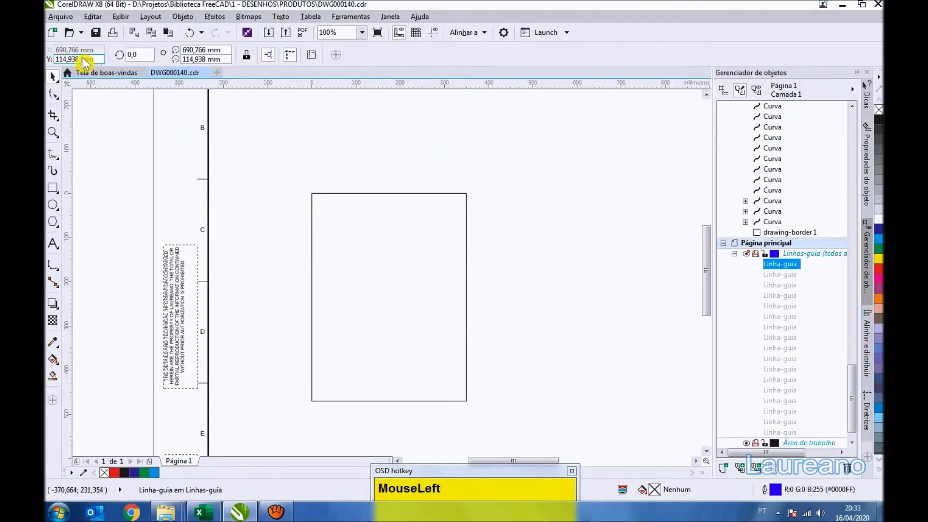
Step: Reposition a horizontal guideline 175 mm above the panel rectangle
key("KP_3")
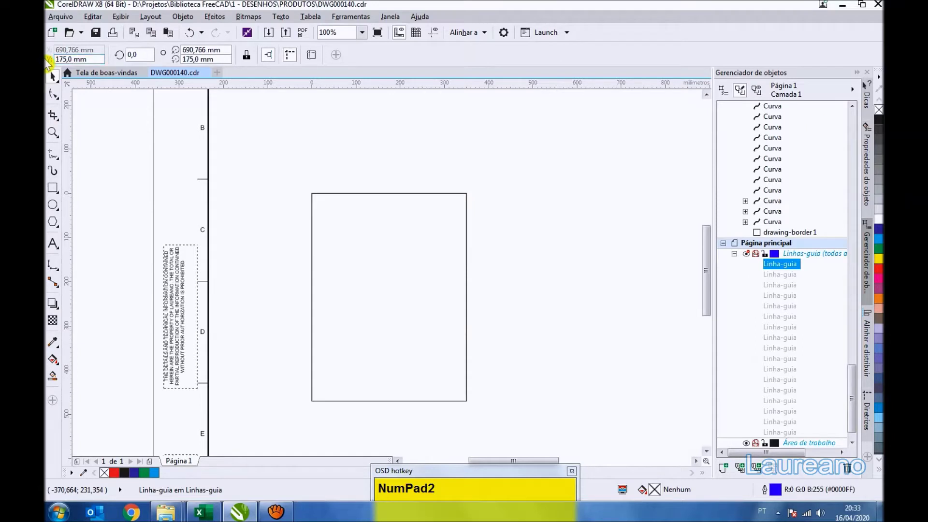
left_click_drag(405, 151, 381, 134)
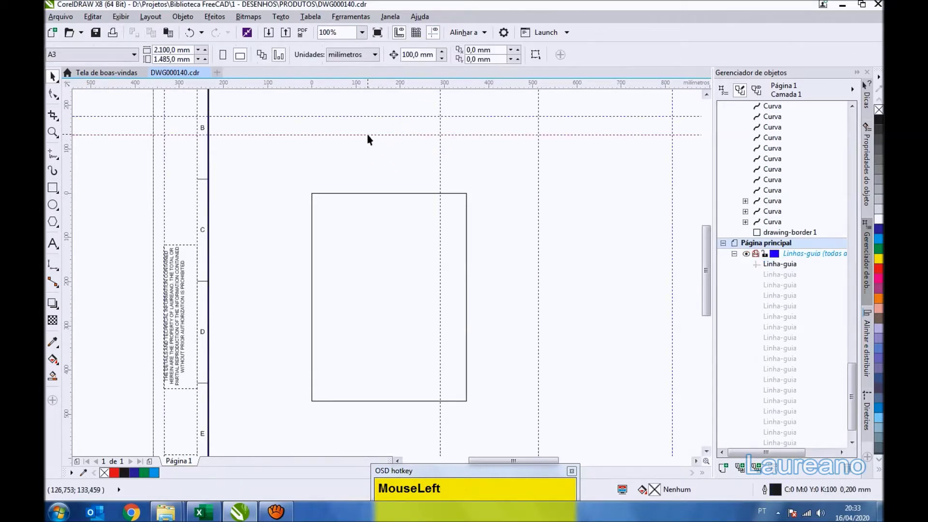
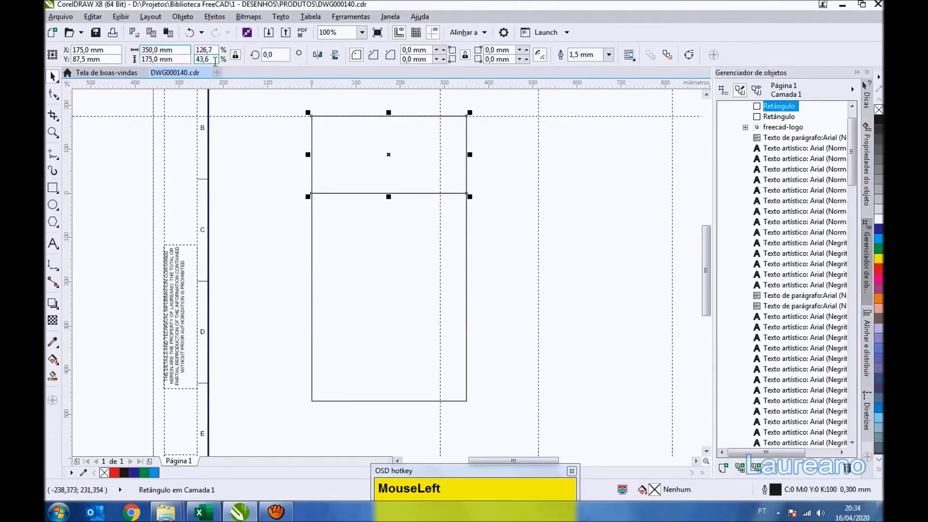
Step: Set the top flap to 346 mm wide, keeping its 175 mm height
key("KP_4")
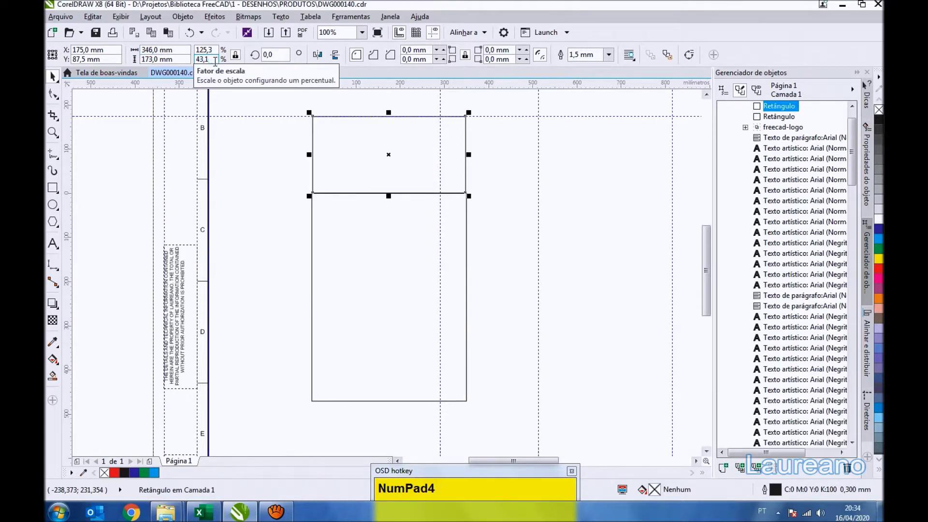
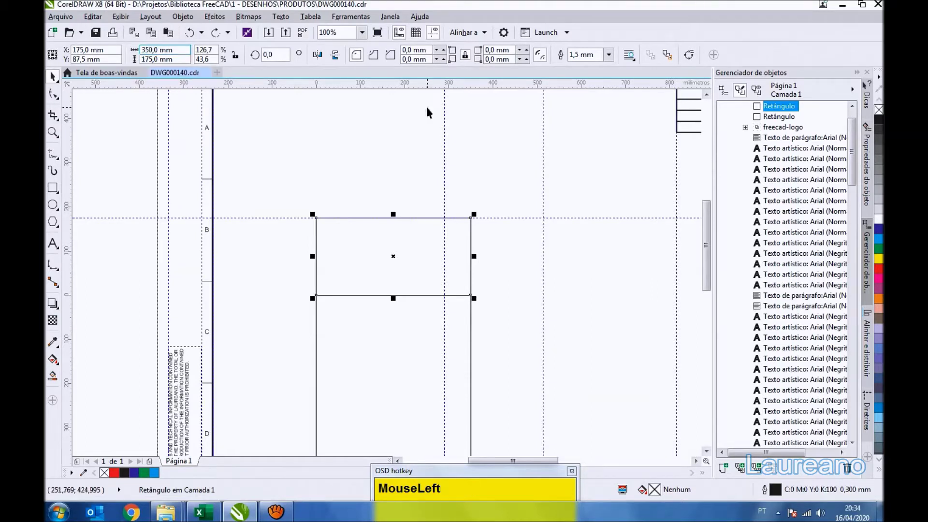
key("KP_4")
key("KP_4")
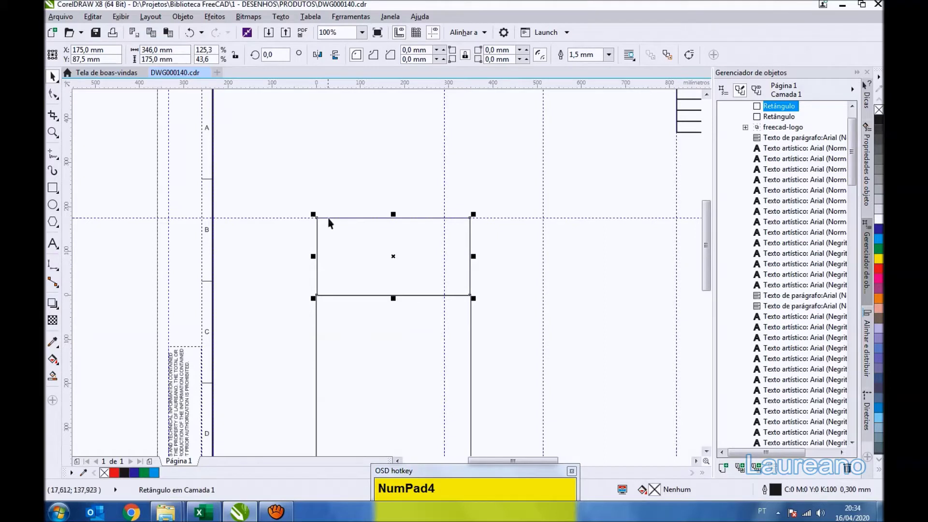
Step: Select the panel with its top and bottom flaps and group them as one 350 × 820 mm piece
left_click(344, 159)
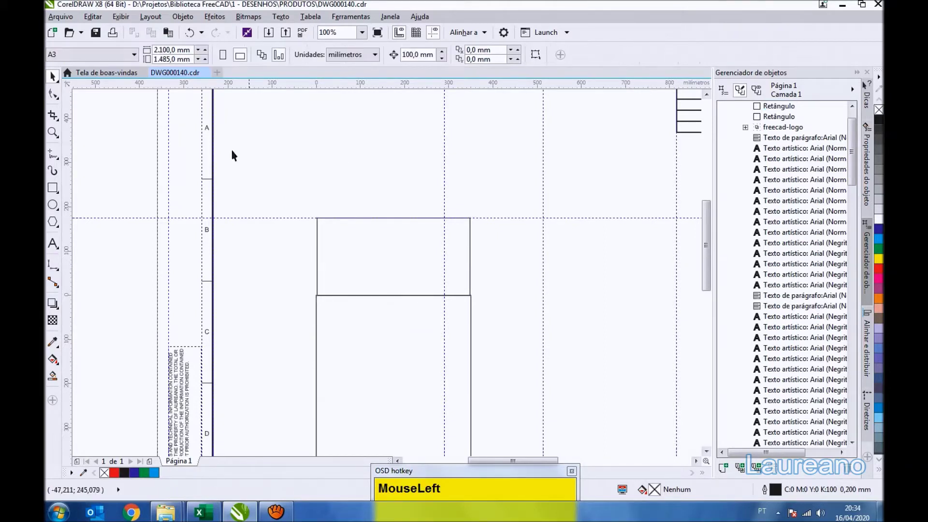
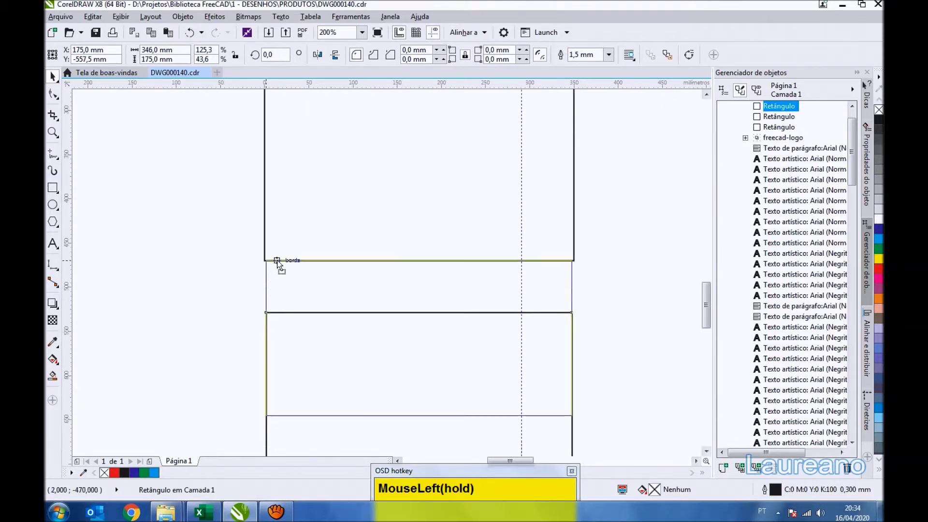
scroll("down", 3)
left_click_drag(250, 242, 441, 219)
key("Up")
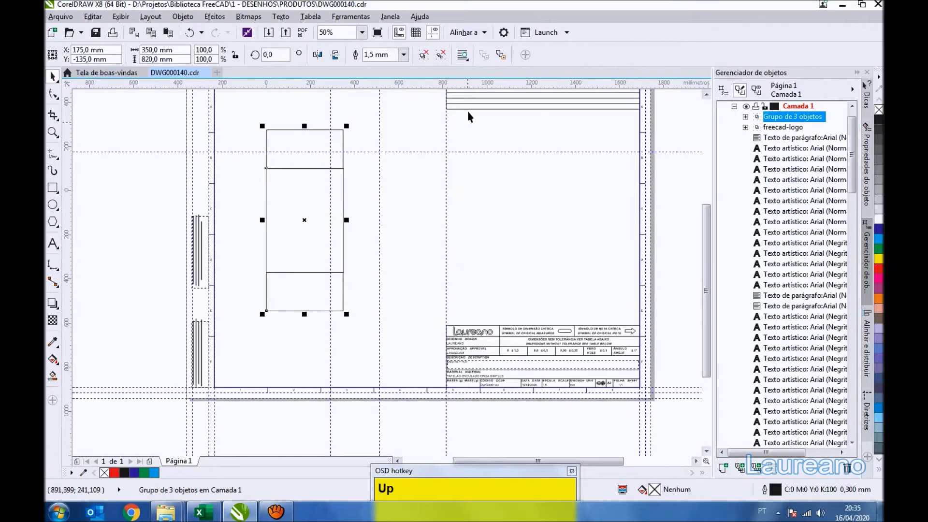
Step: Duplicate the panel-and-flaps group until four 350 mm panels stand side by side
left_click_drag(472, 90, 218, 93)
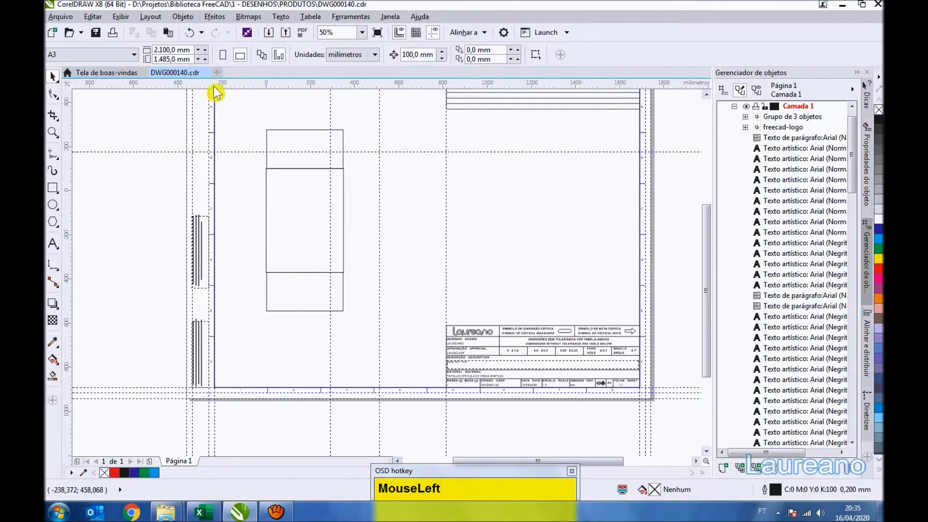
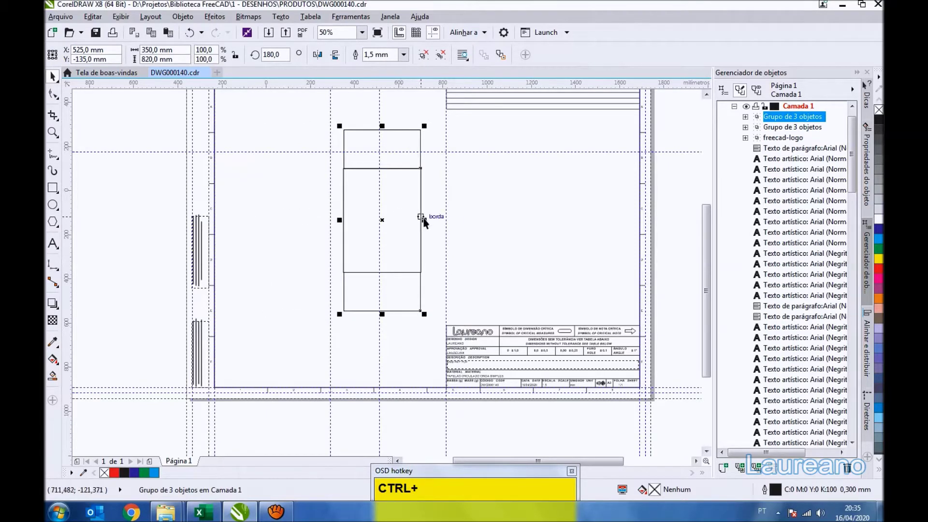
left_click(429, 221)
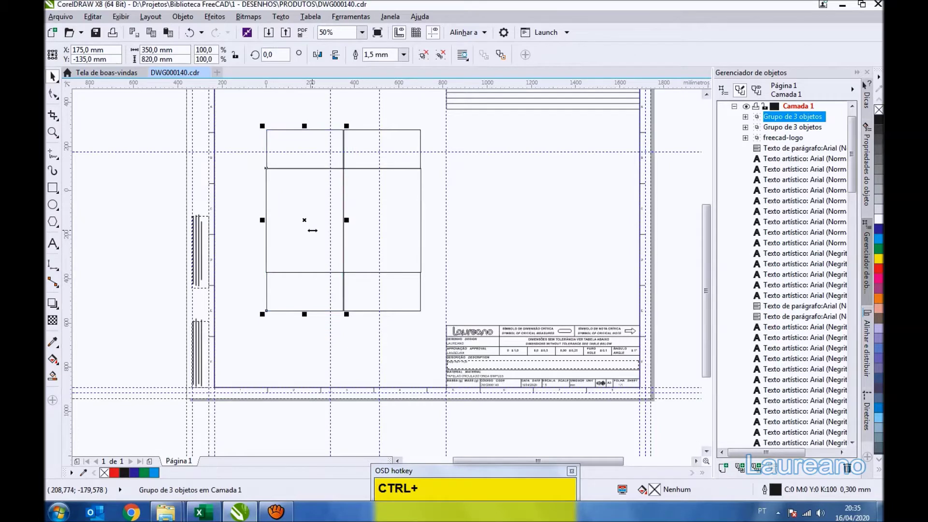
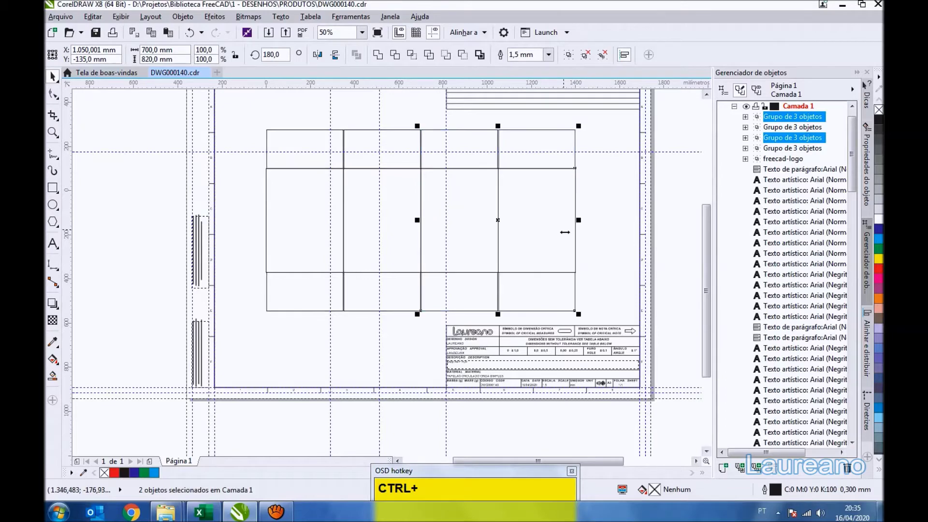
left_click_drag(360, 347, 261, 201)
scroll("up", 3)
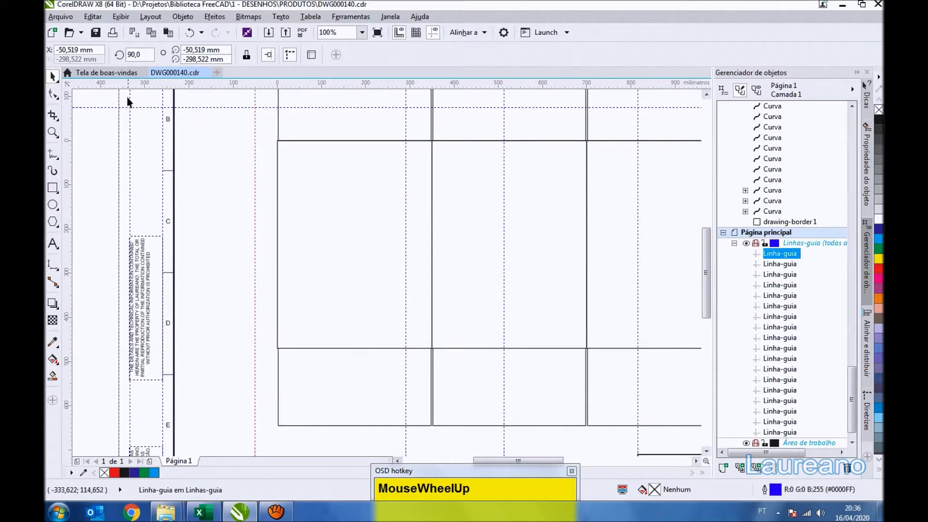
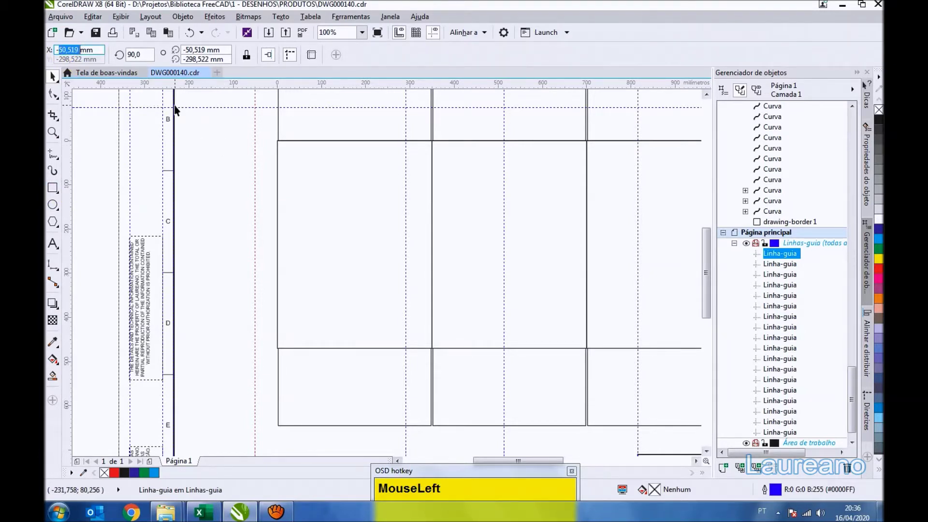
Step: Move a horizontal guideline onto the panels' top edge at 0 mm
key("KP_5")
left_click_drag(211, 163, 355, 99)
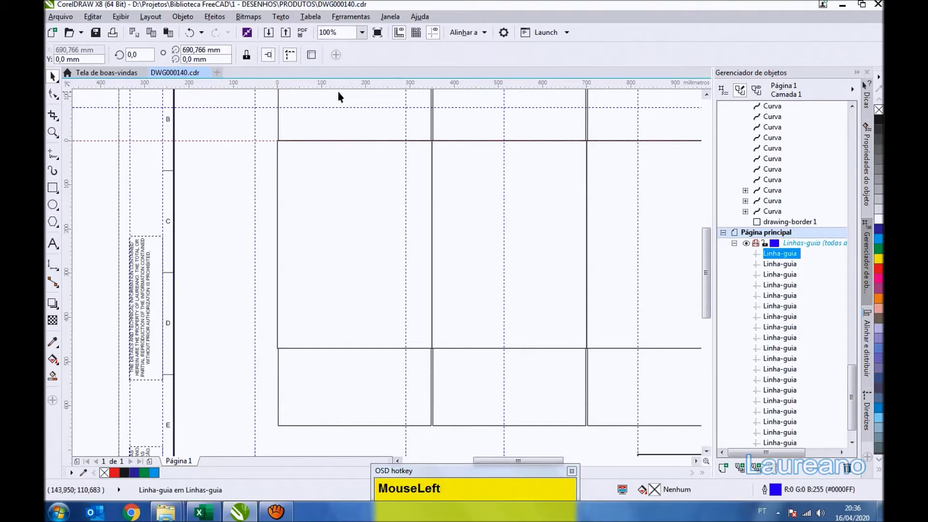
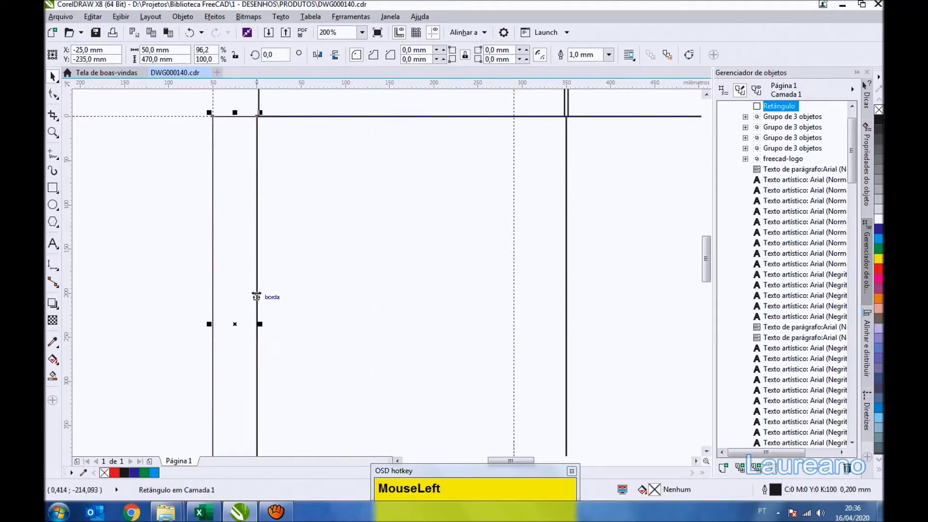
Step: Select the left glue flap rectangle and convert it to an editable curve
scroll("down", 3)
left_click(214, 330)
key("F4")
left_click(101, 35)
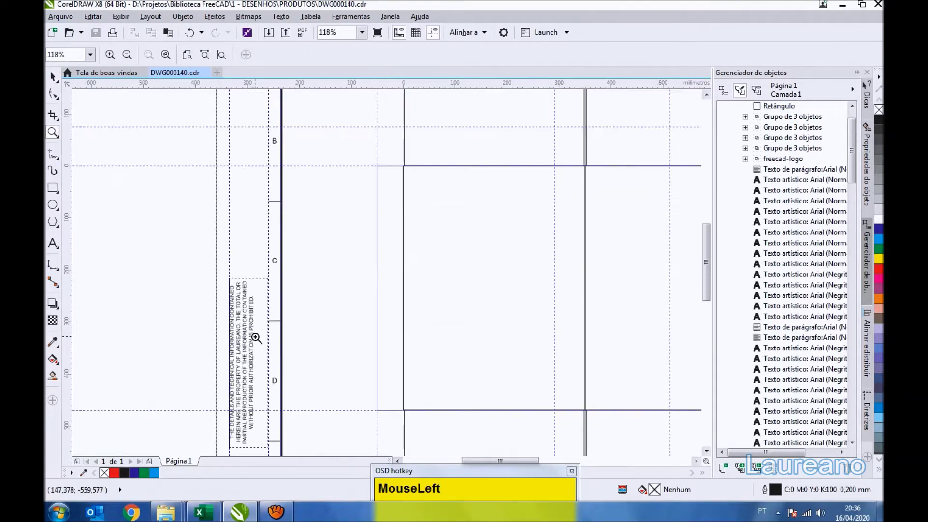
key("space")
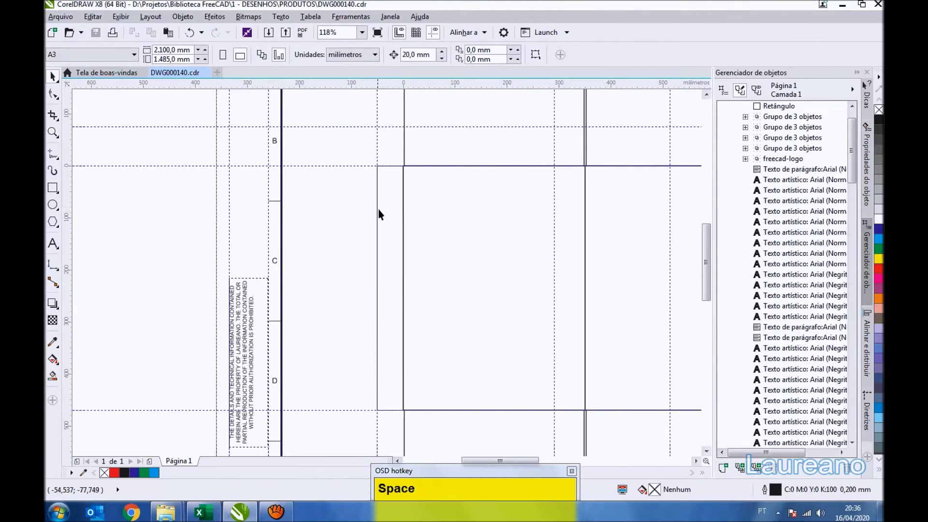
left_click(383, 216)
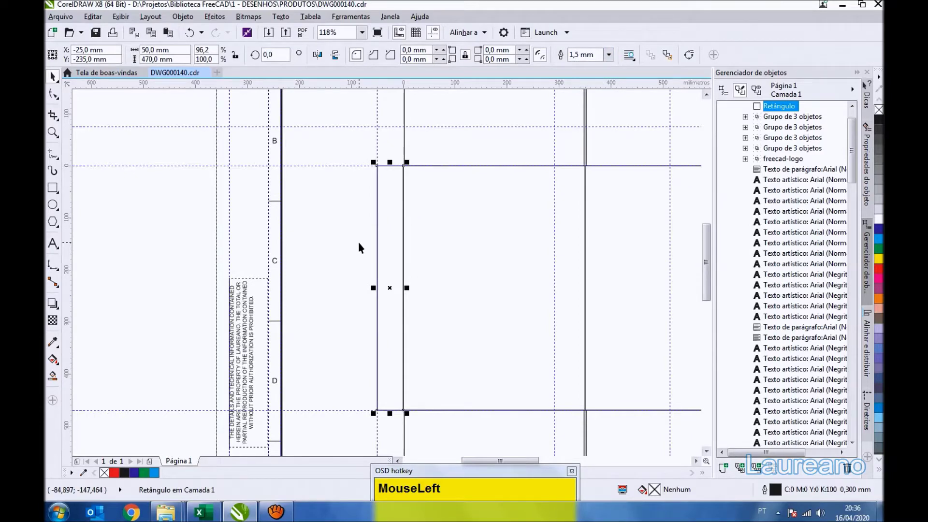
key("ctrl+q")
left_click(361, 244)
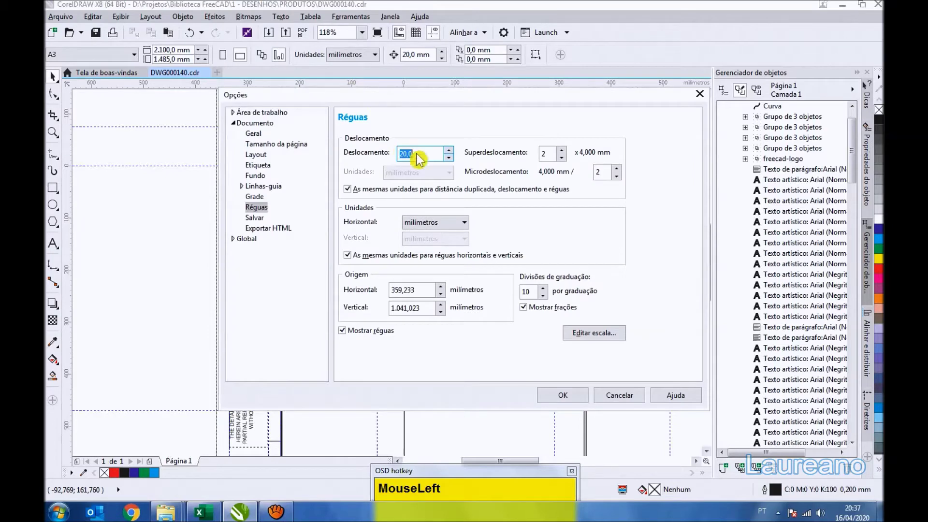
key("KP_5")
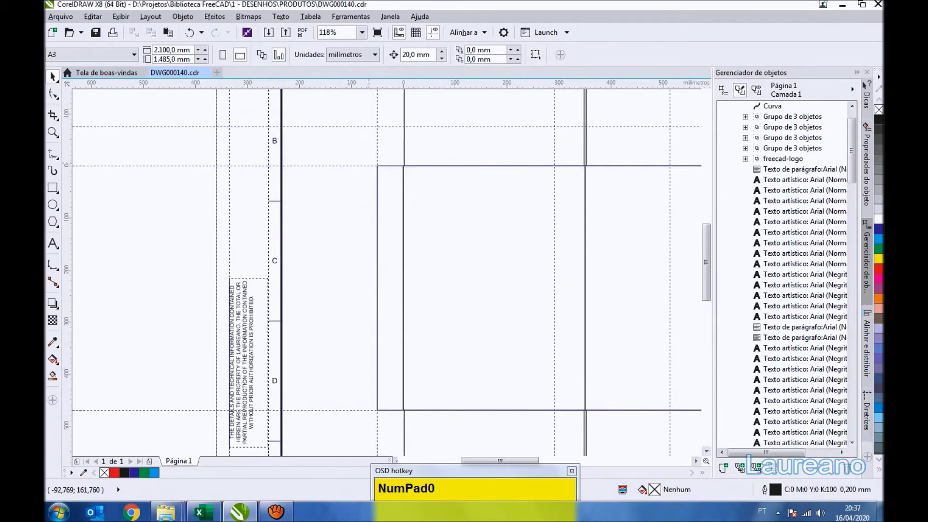
Step: Pull the flap's outer corner nodes inward so it tapers toward its outer edge
left_click_drag(381, 191, 62, 102)
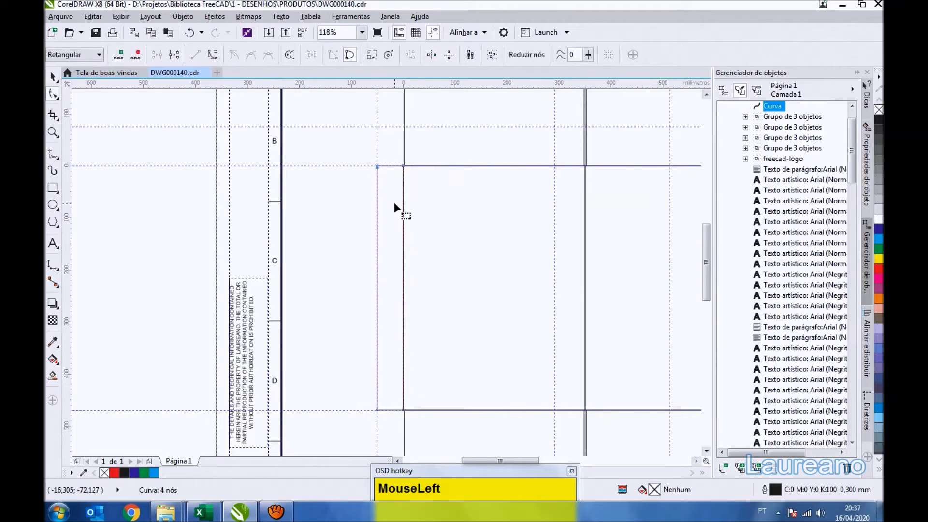
key("Down")
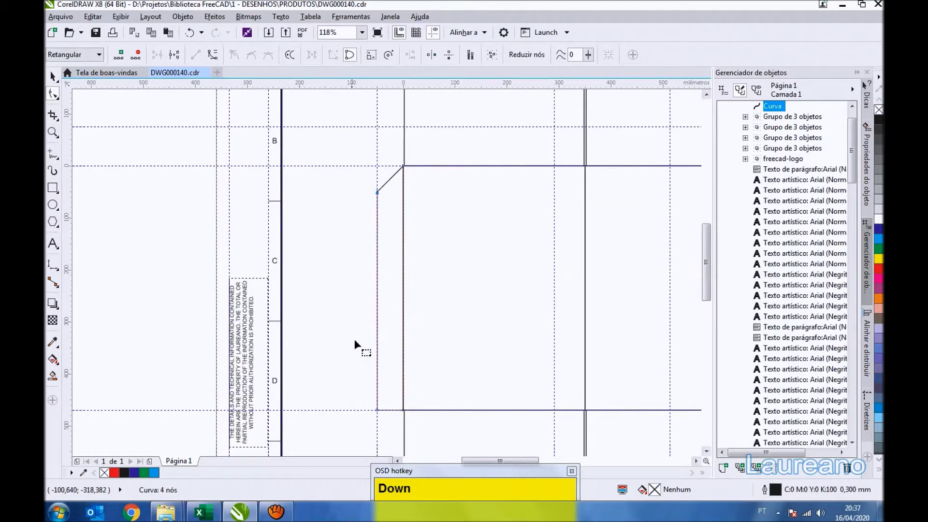
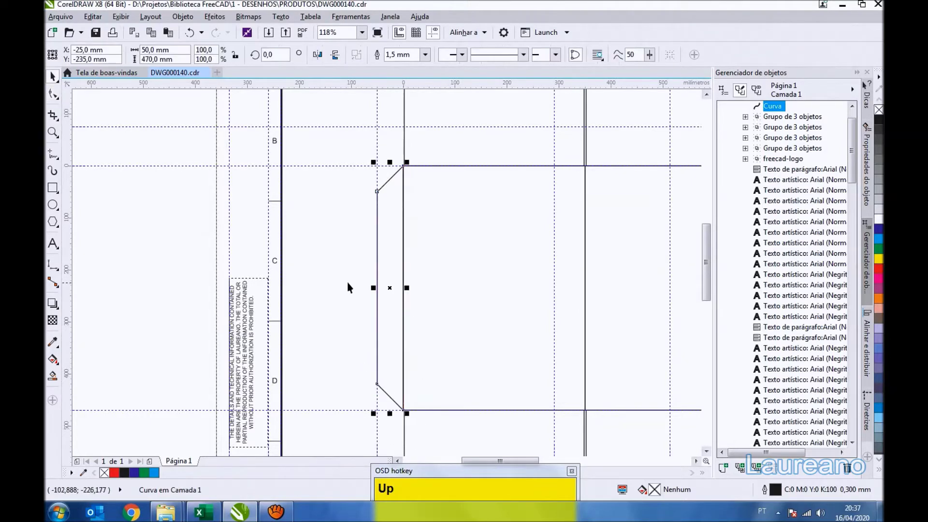
key("space")
left_click(352, 286)
scroll("down", 3)
key("F4")
left_click_drag(103, 37, 592, 368)
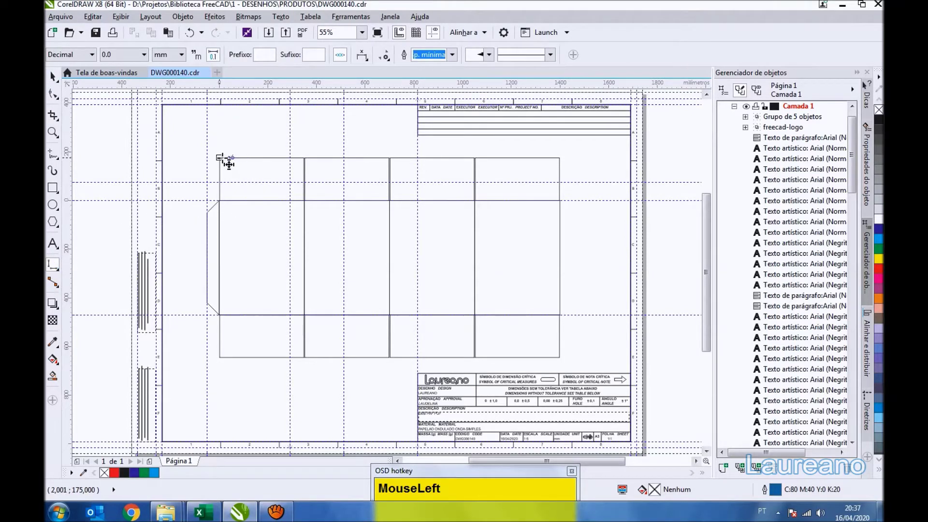
Step: Start a horizontal dimension at the first panel's top corner
scroll("up", 3)
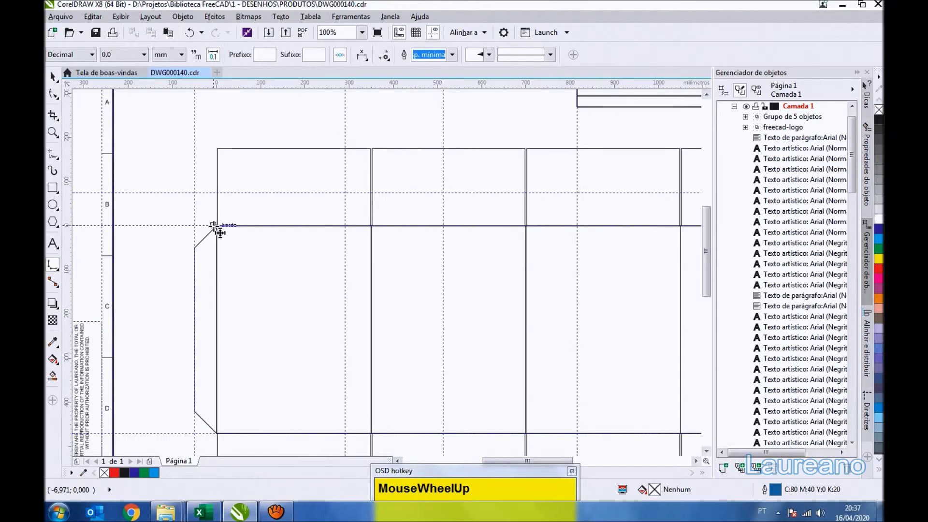
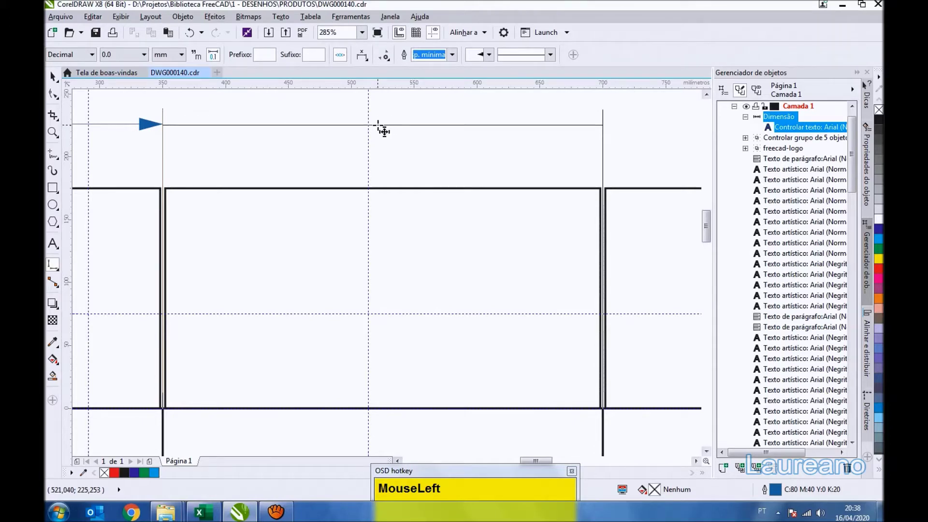
Step: Add the 50 mm flap and four 350 mm panel width dimensions above the box
scroll("down", 3)
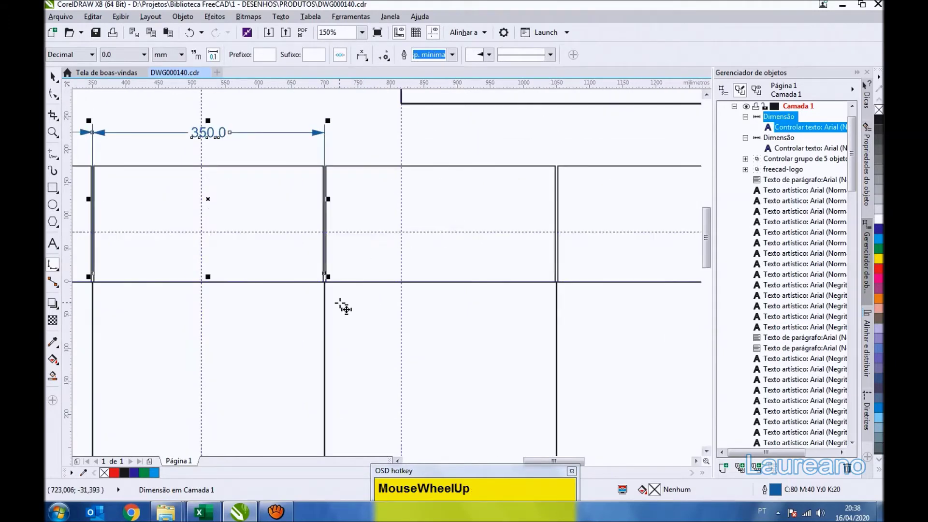
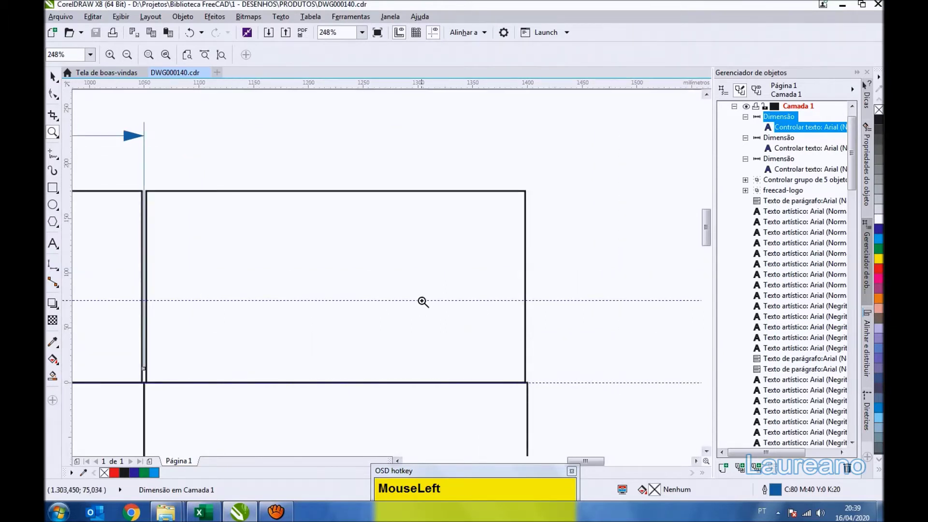
key("space")
left_click(437, 36)
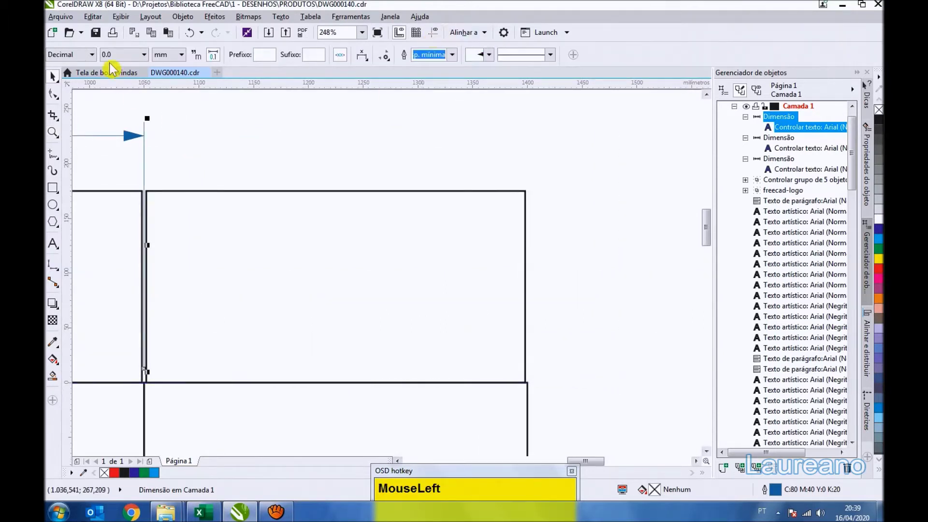
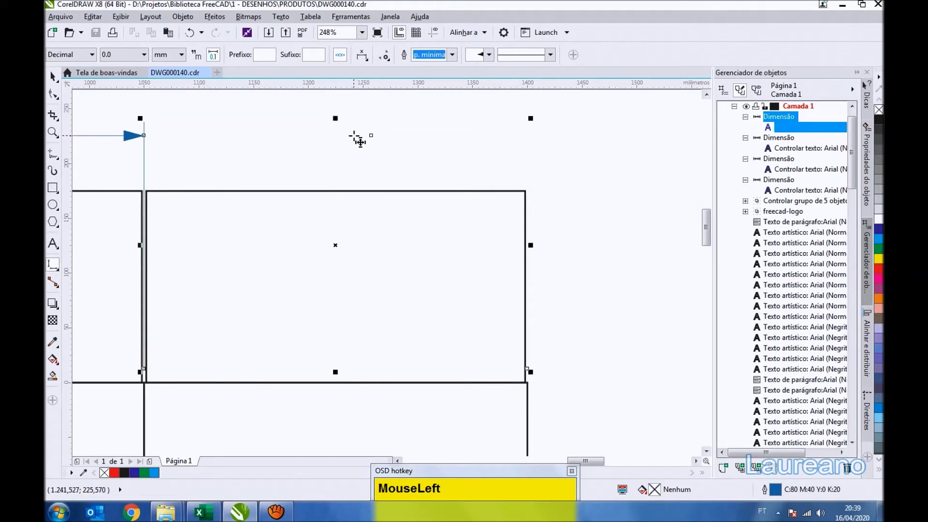
scroll("down", 3)
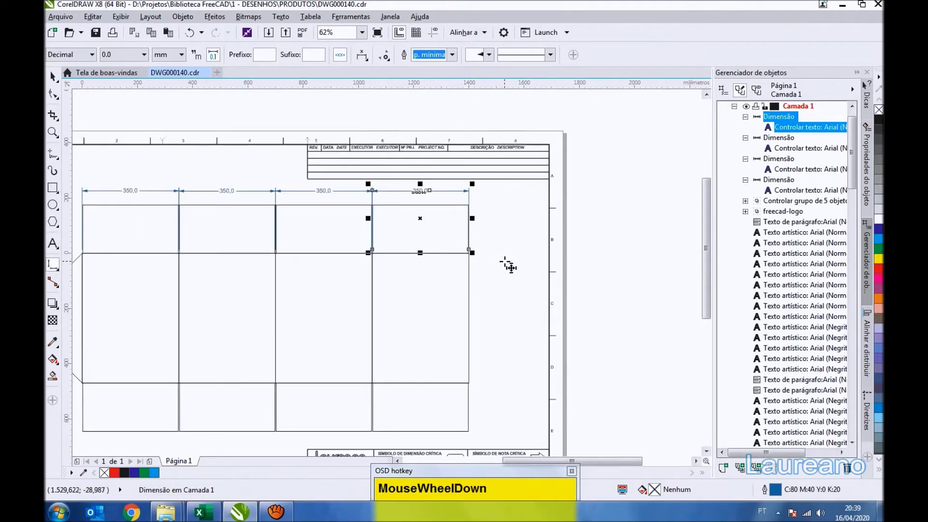
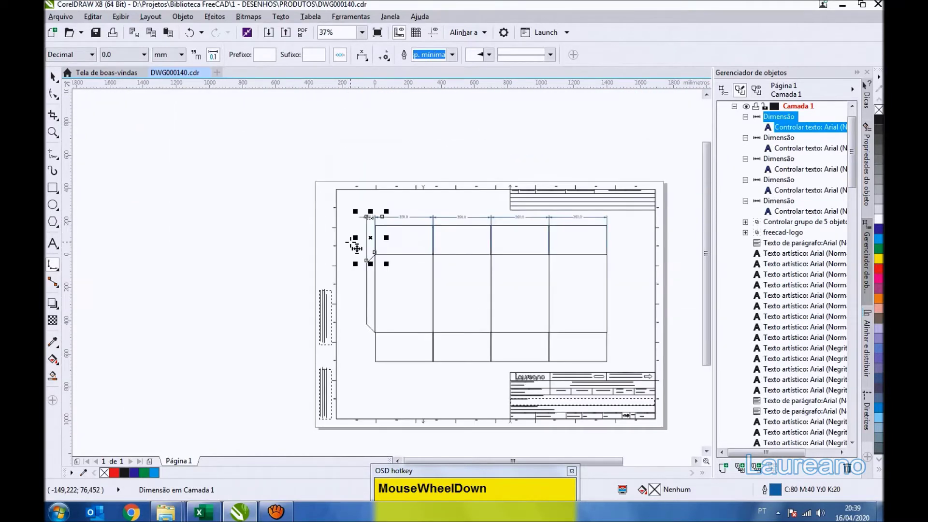
scroll("up", 3)
scroll("down", 3)
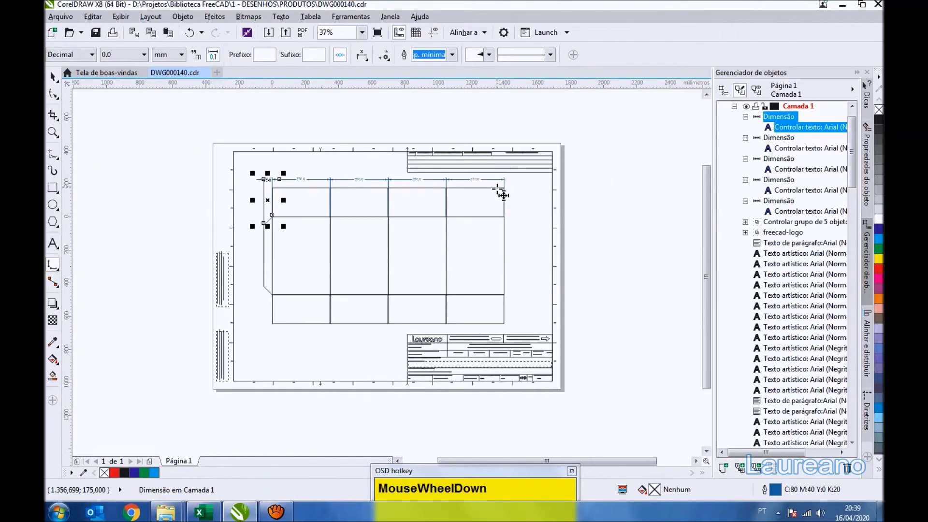
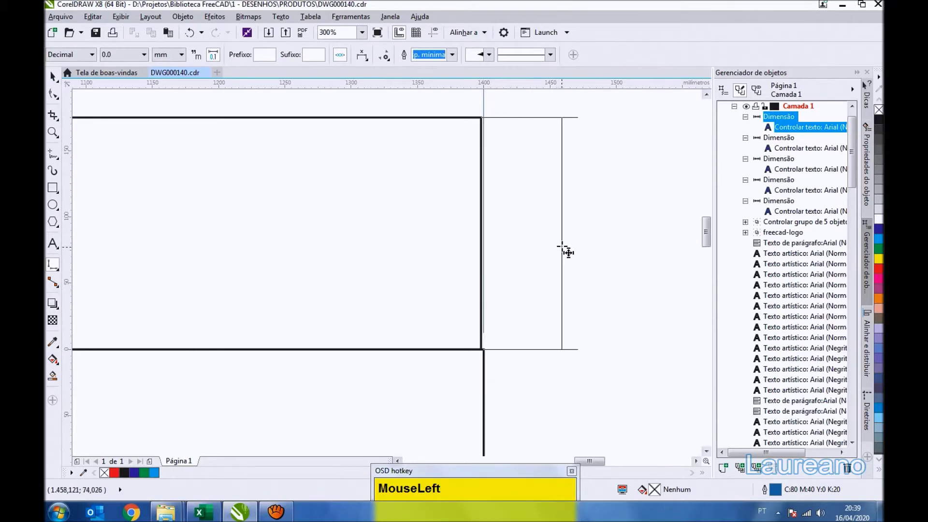
Step: Add the 175, 470 and 175 mm height dimensions along the right edge and finish dimensioning
scroll("down", 3)
scroll("up", 3)
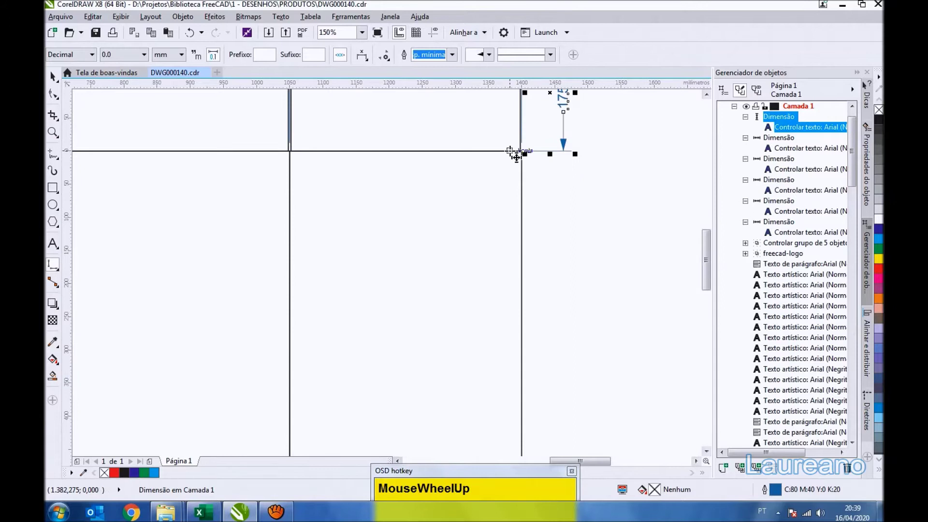
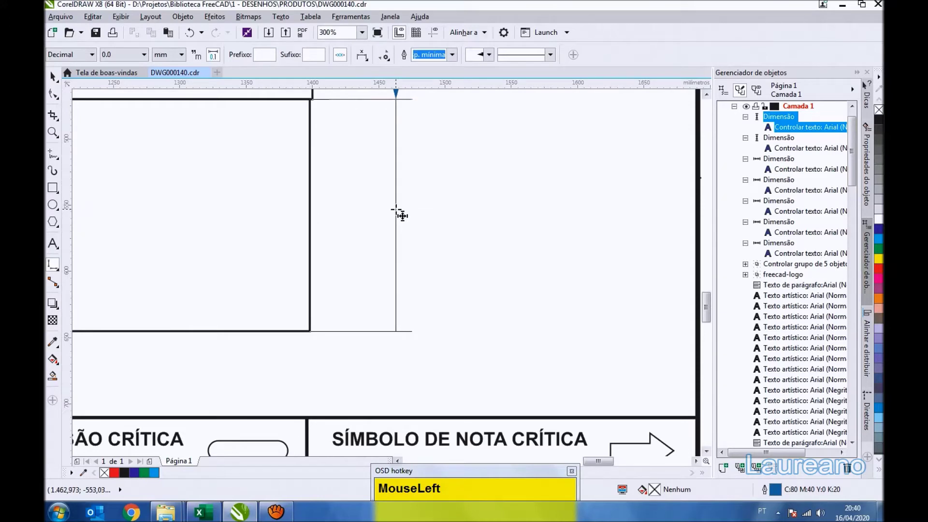
scroll("down", 3)
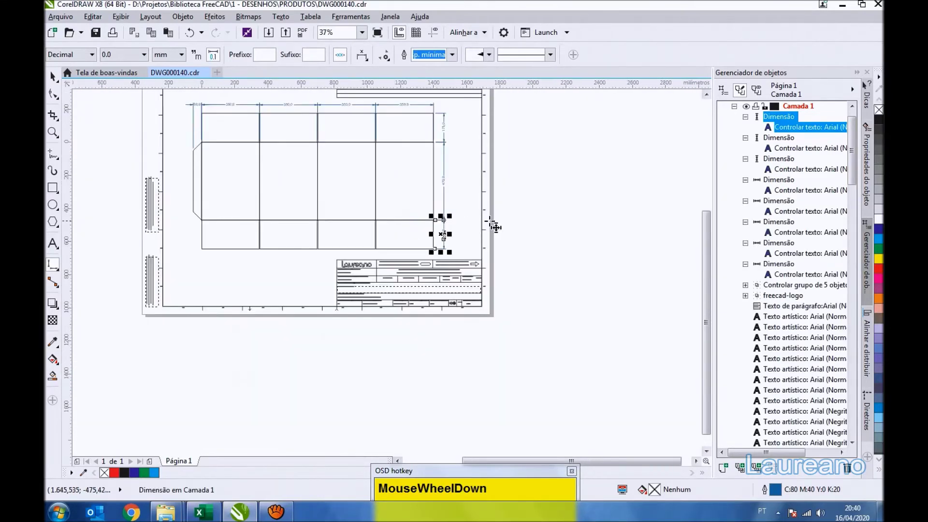
left_click(575, 215)
key("F4")
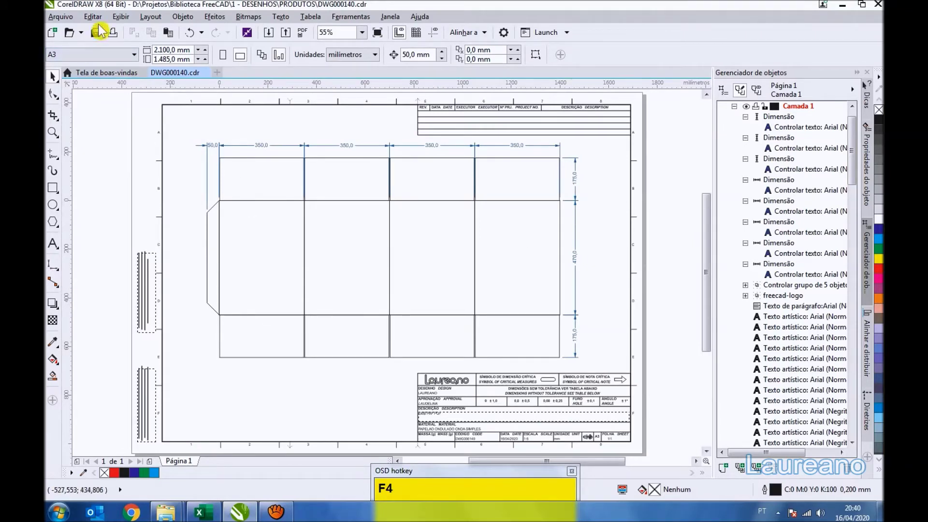
Step: Set the ruler drawing scale to a 5 mm real distance so the title block reads 1:5
left_click_drag(103, 35, 472, 177)
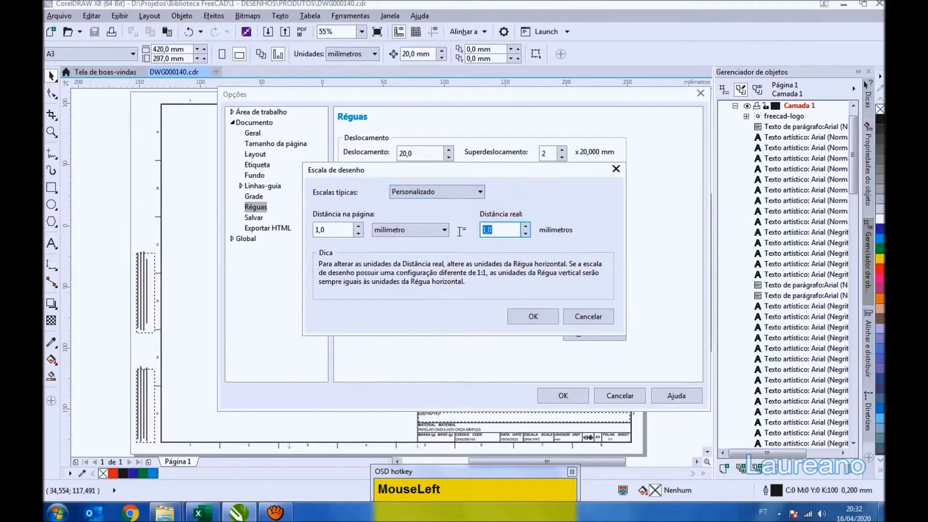
key("KP_5")
left_click(551, 324)
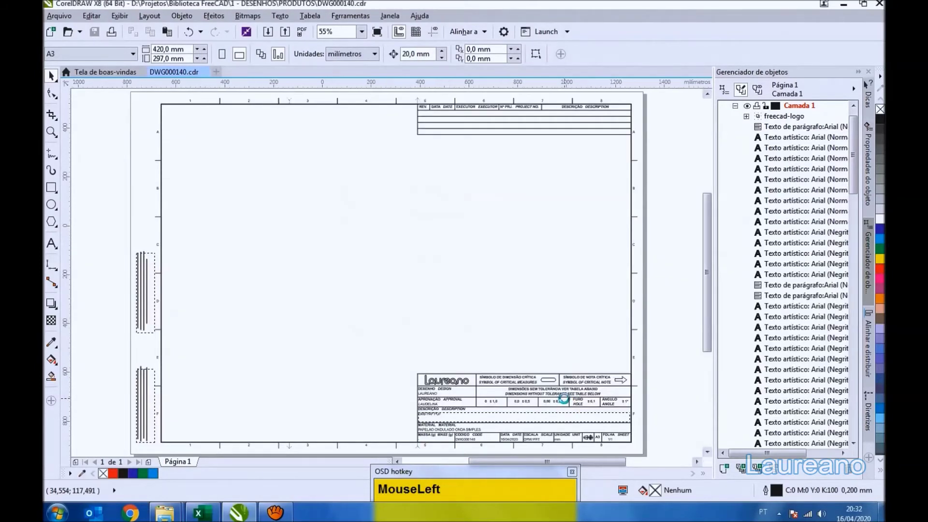
scroll("down", 3)
scroll("up", 3)
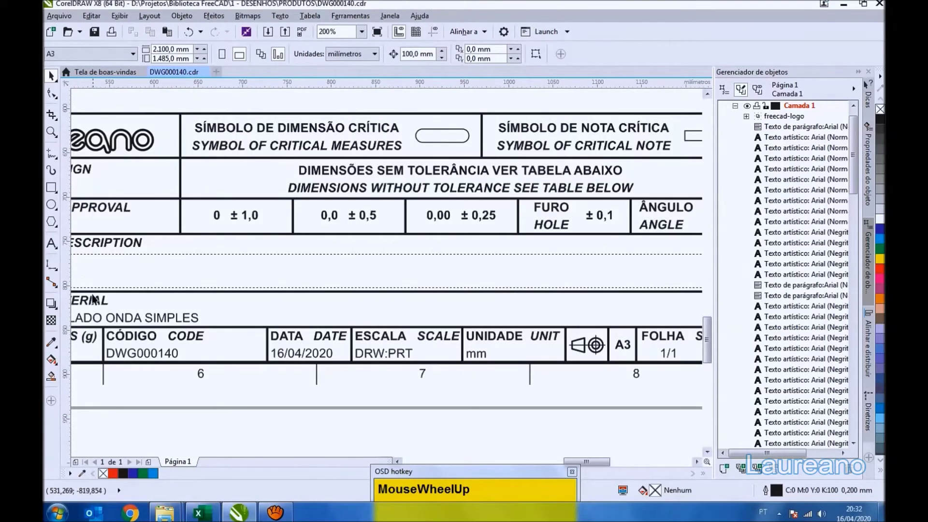
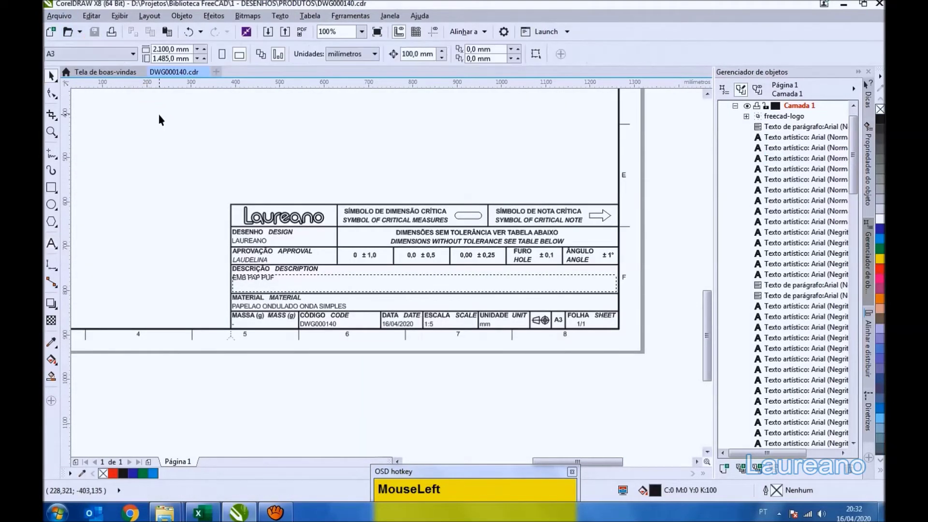
key("F4")
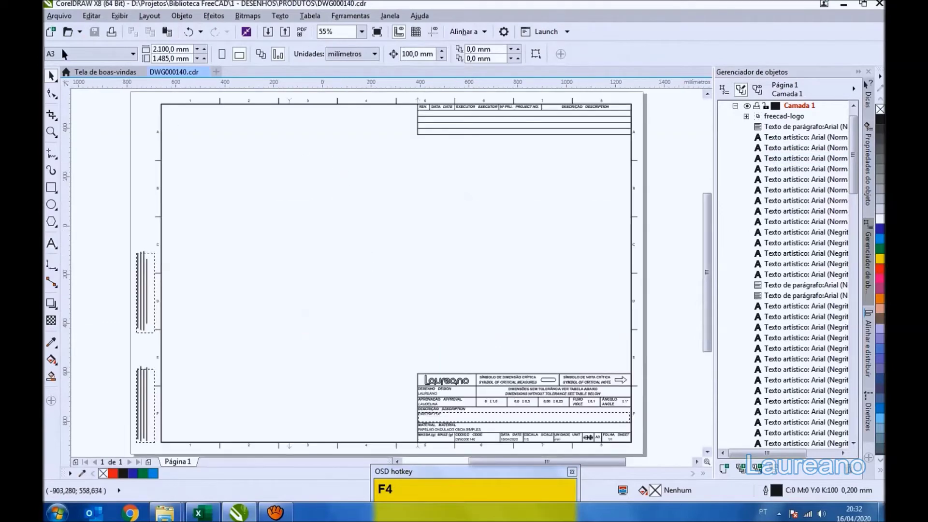
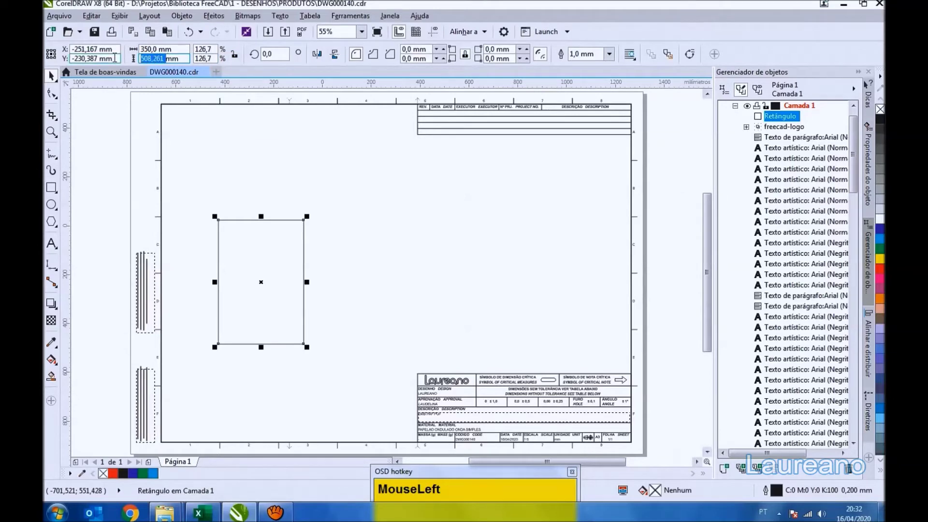
Step: Size the panel rectangle to 350 × 470 mm
key("KP_4")
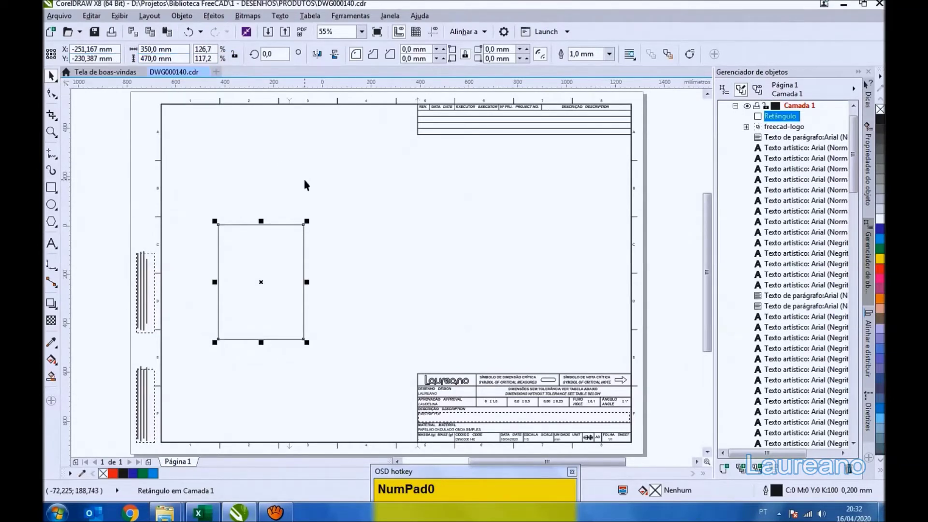
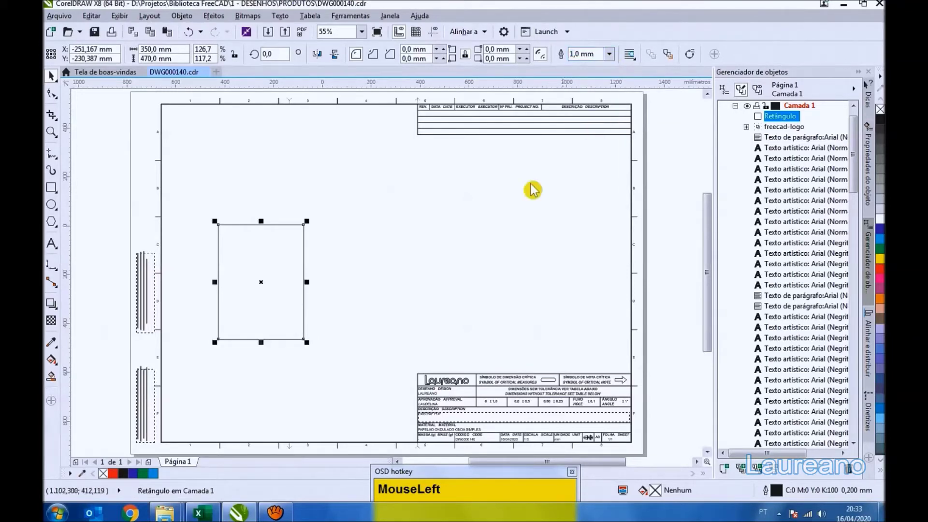
scroll("up", 3)
scroll("down", 3)
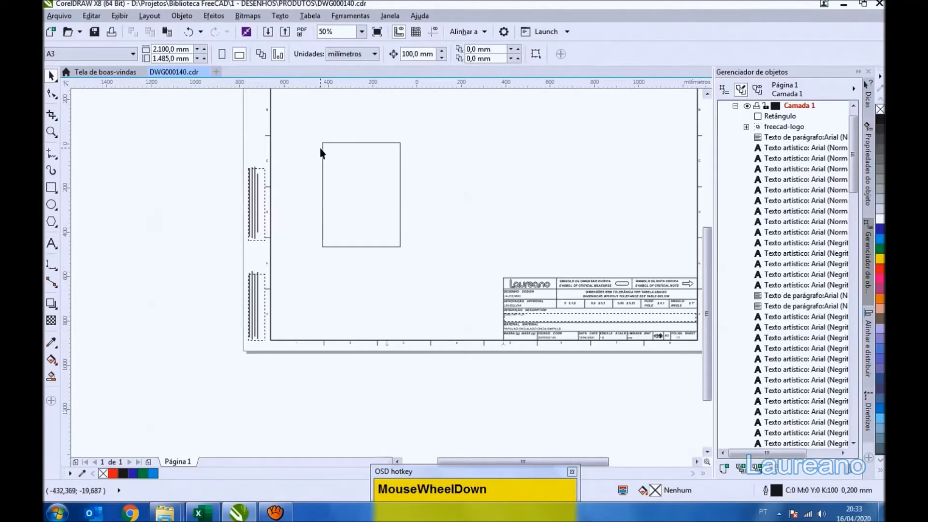
scroll("up", 3)
Step: Give the panel rectangle a 1.5 mm outline width
left_click_drag(348, 141, 617, 60)
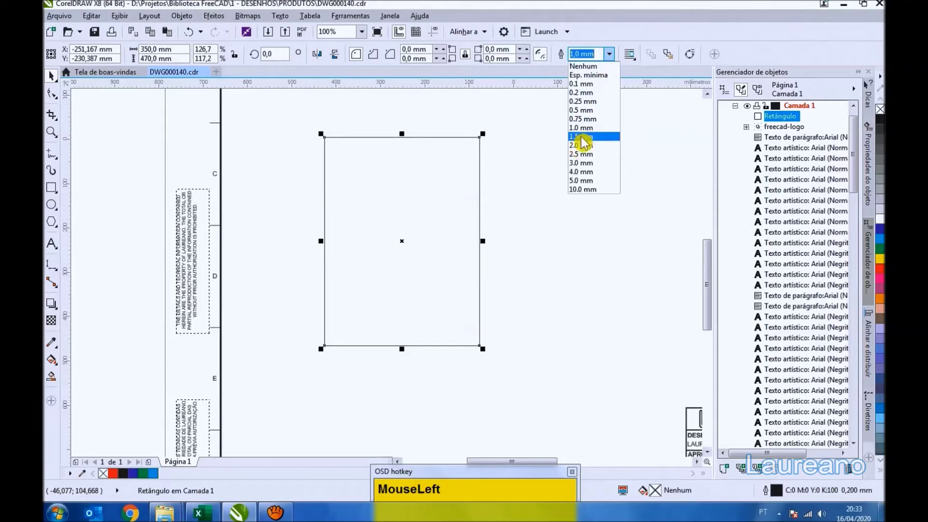
left_click(569, 168)
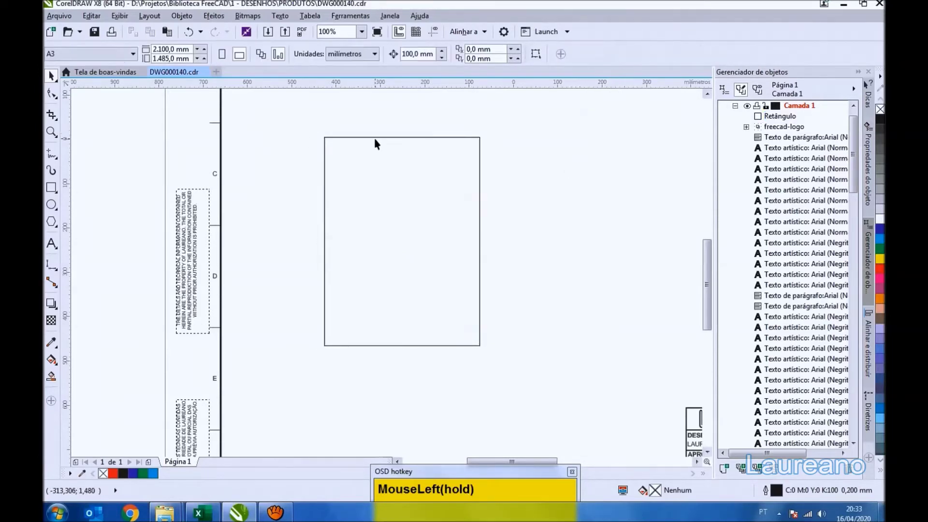
scroll("up", 3)
scroll("down", 3)
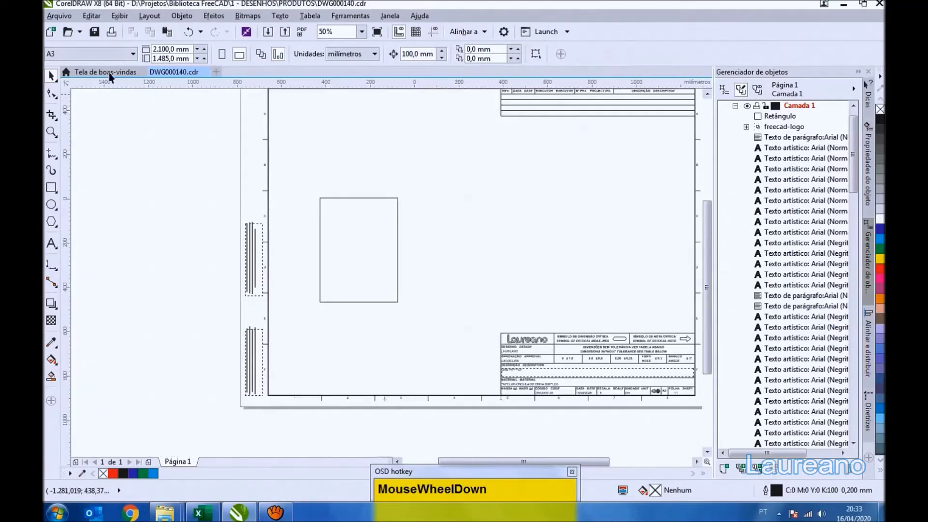
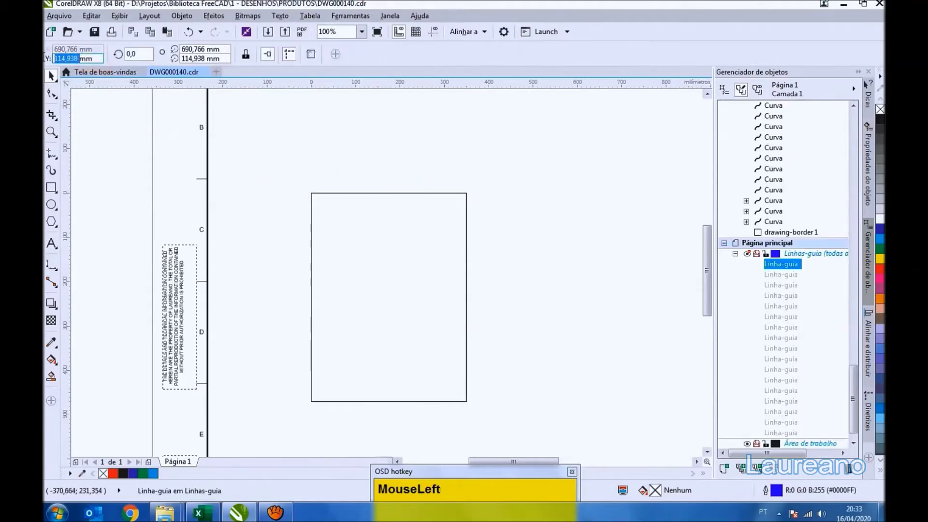
Step: Position horizontal guidelines above the 350 × 470 mm panel for the top flap
key("KP_3")
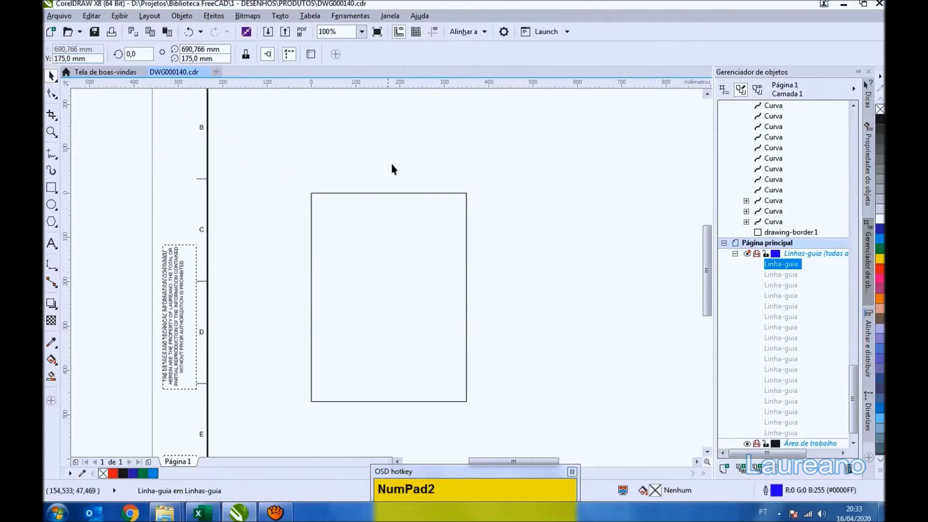
left_click_drag(405, 150, 380, 135)
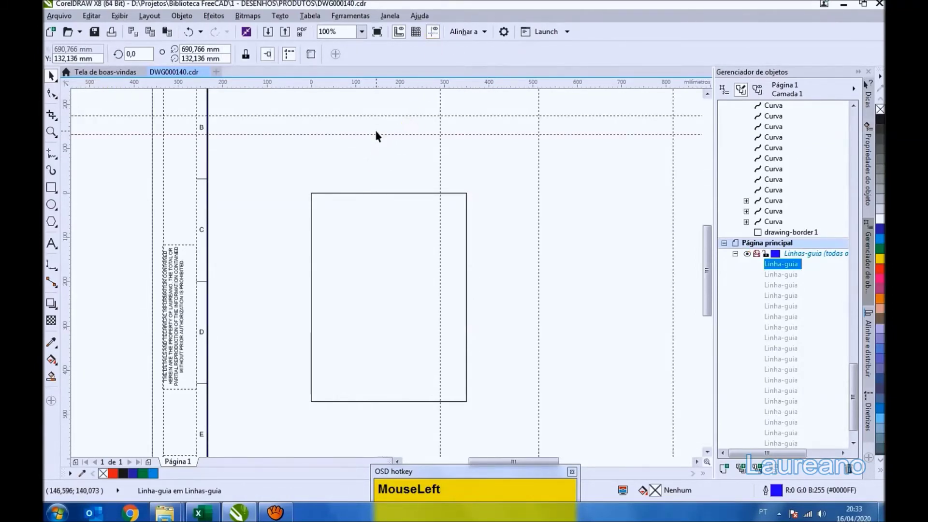
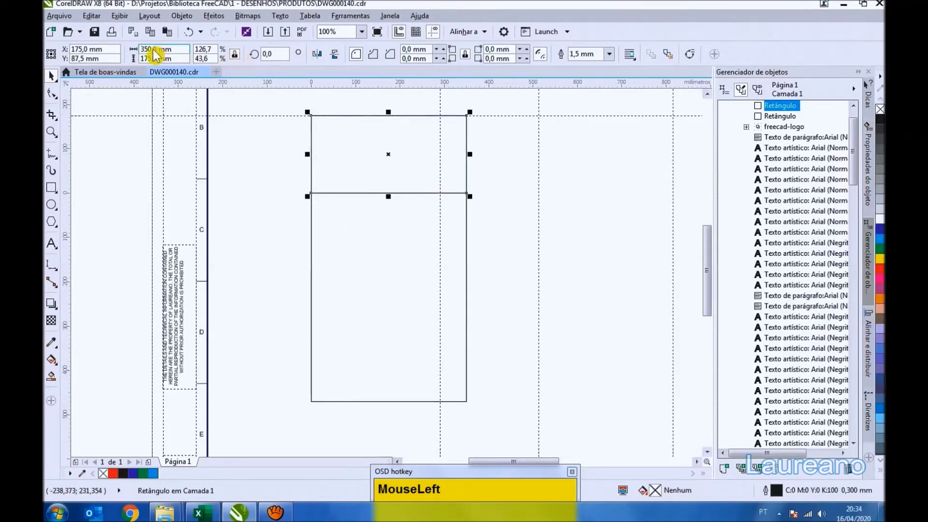
Step: Narrow the top flap rectangle to 346 mm wide
key("KP_4")
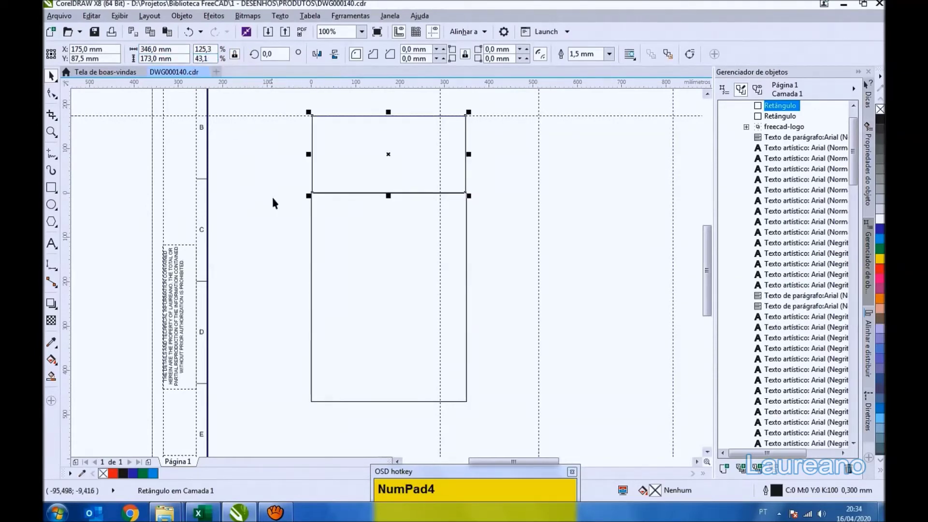
left_click(279, 199)
scroll("up", 3)
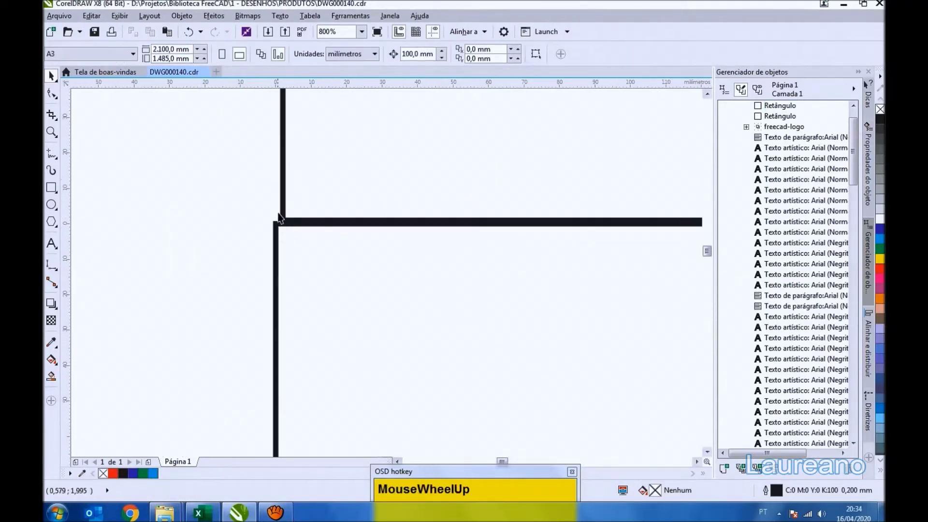
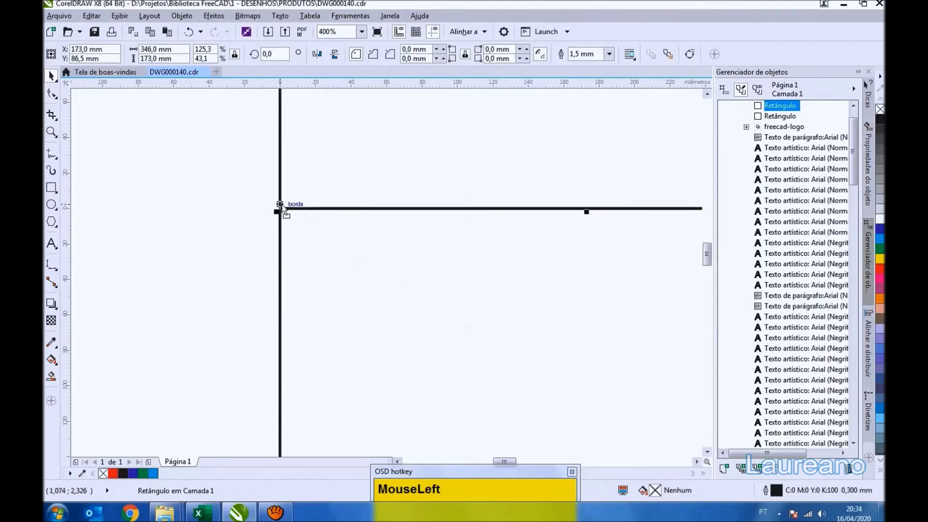
scroll("down", 3)
Step: Snap and centre the flap on the panel's top edge, then save the drawing
left_click_drag(192, 36, 431, 103)
key("KP_4")
key("KP_4")
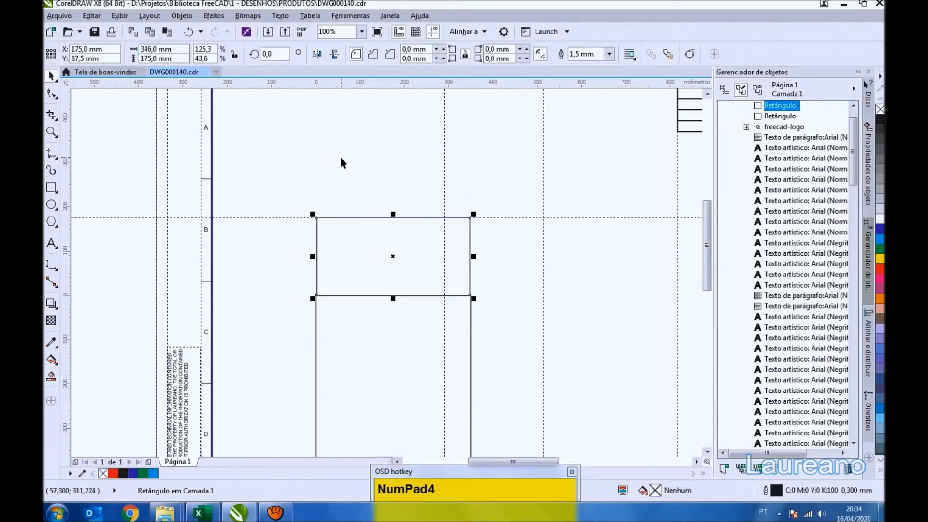
left_click(345, 161)
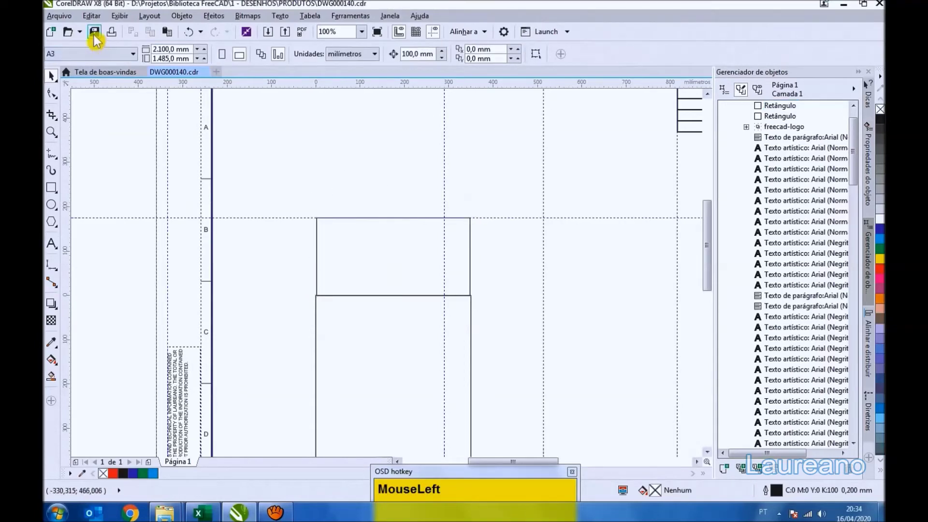
scroll("down", 3)
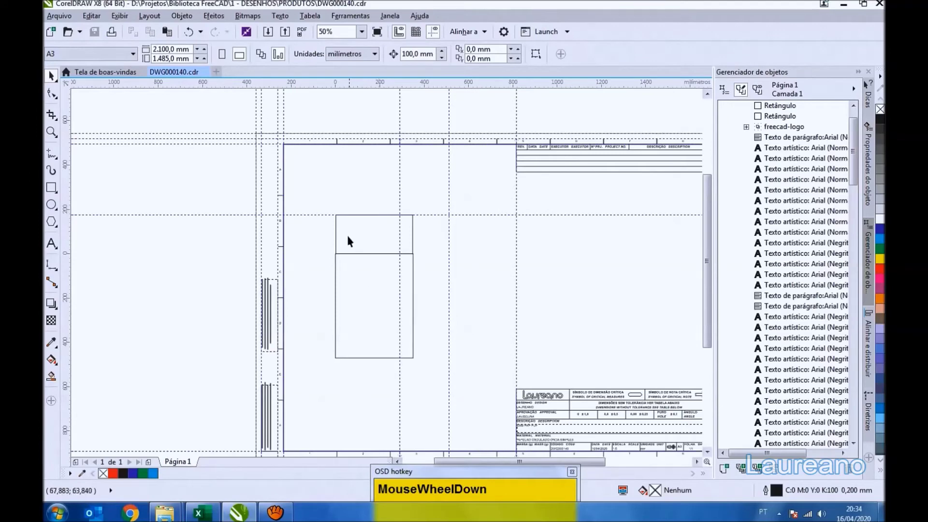
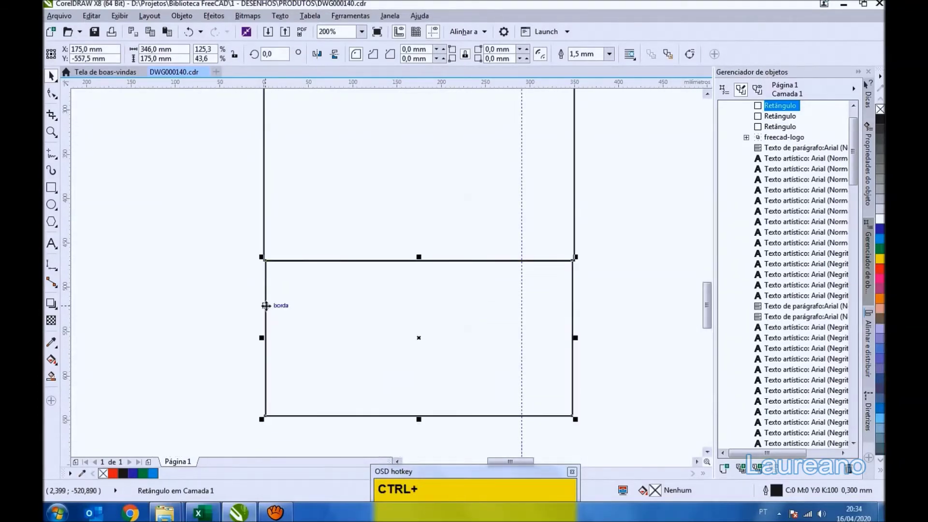
Step: Group the panel and both flaps into one 350 × 820 mm piece and move it higher on the sheet
scroll("down", 3)
left_click_drag(250, 244, 441, 218)
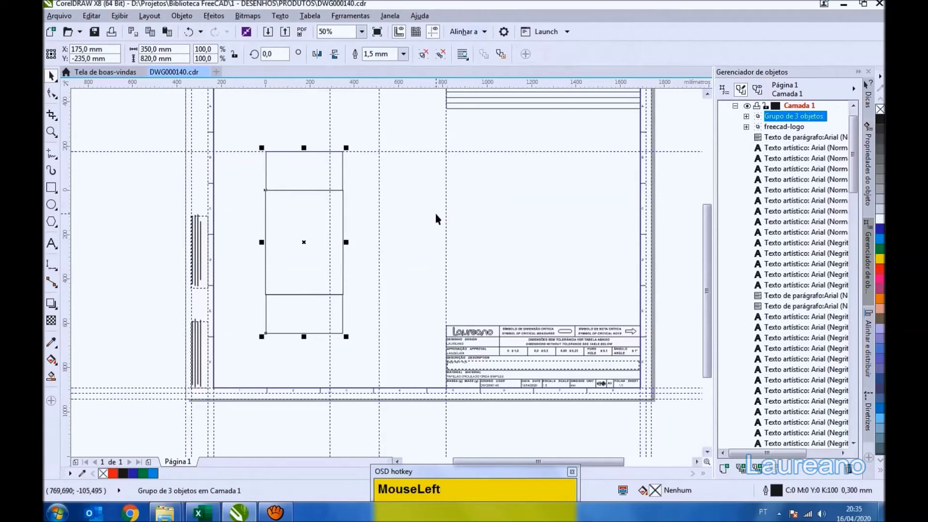
key("Up")
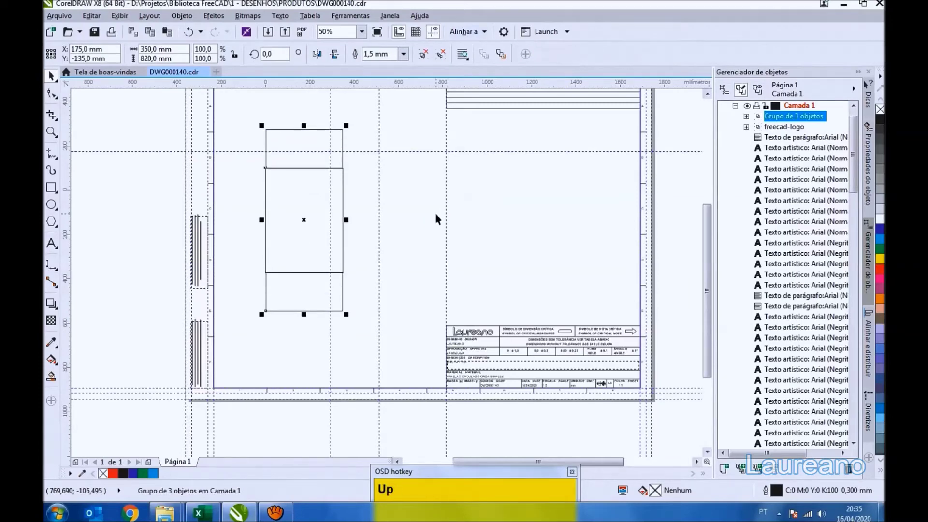
left_click_drag(472, 91, 217, 92)
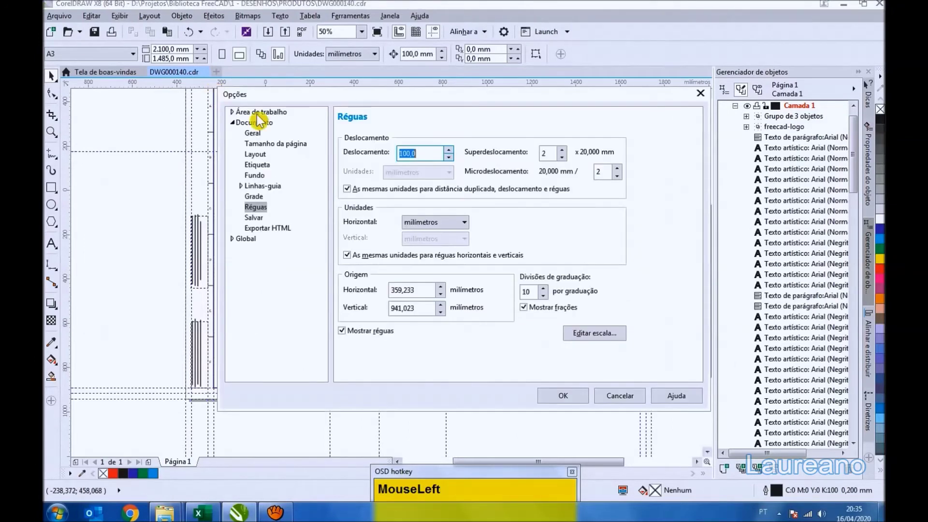
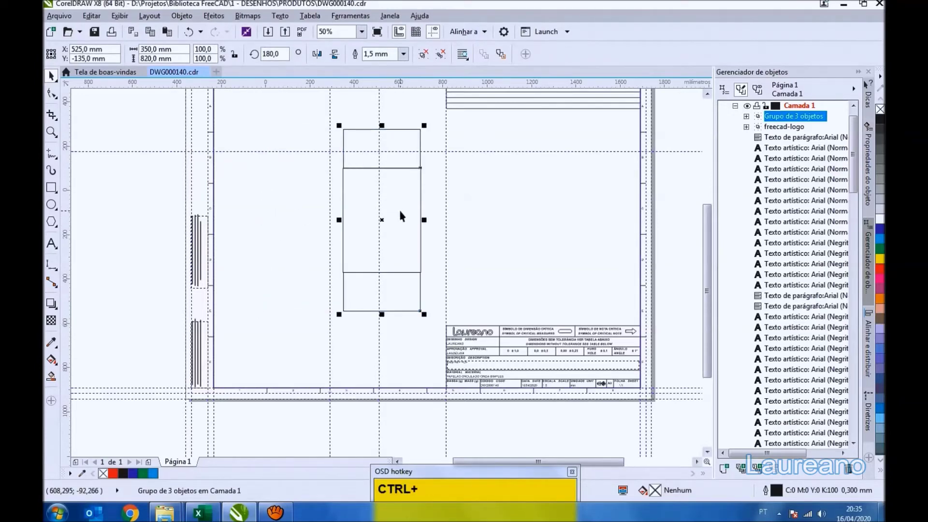
Step: Select the first panel group to duplicate it beside the original
left_click(429, 221)
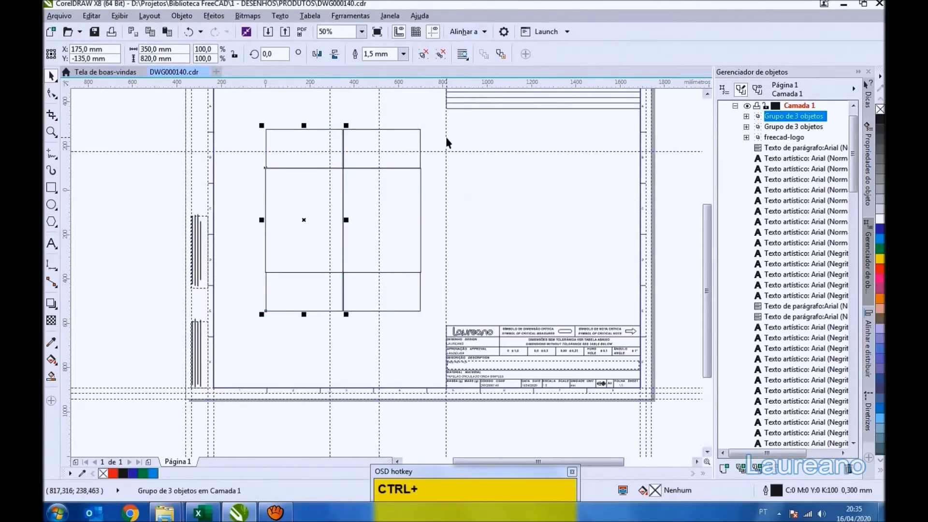
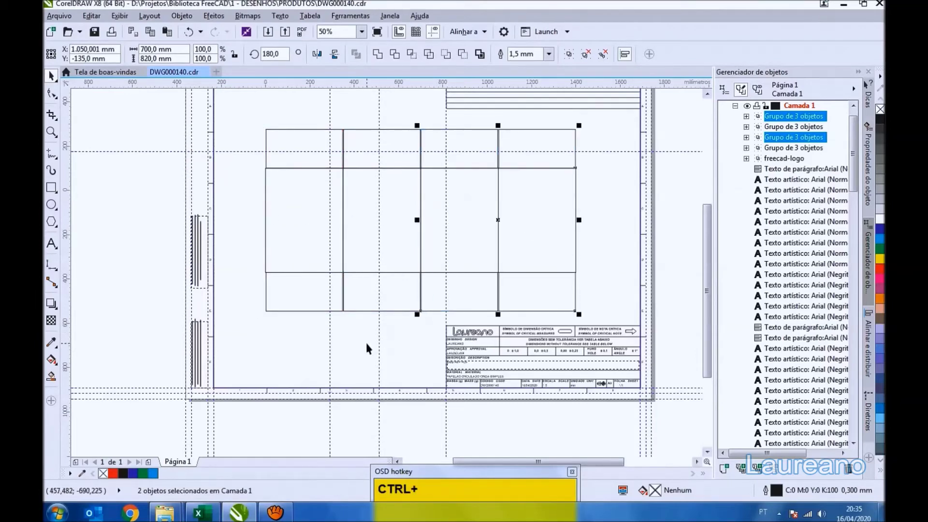
Step: Drag a vertical guideline from the ruler and place it at exactly -50 mm
left_click_drag(357, 344, 259, 200)
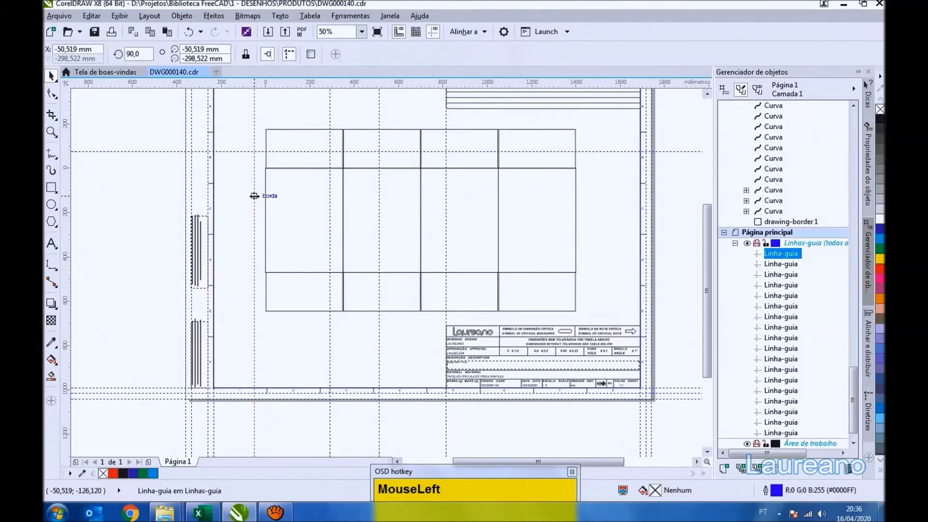
scroll("up", 3)
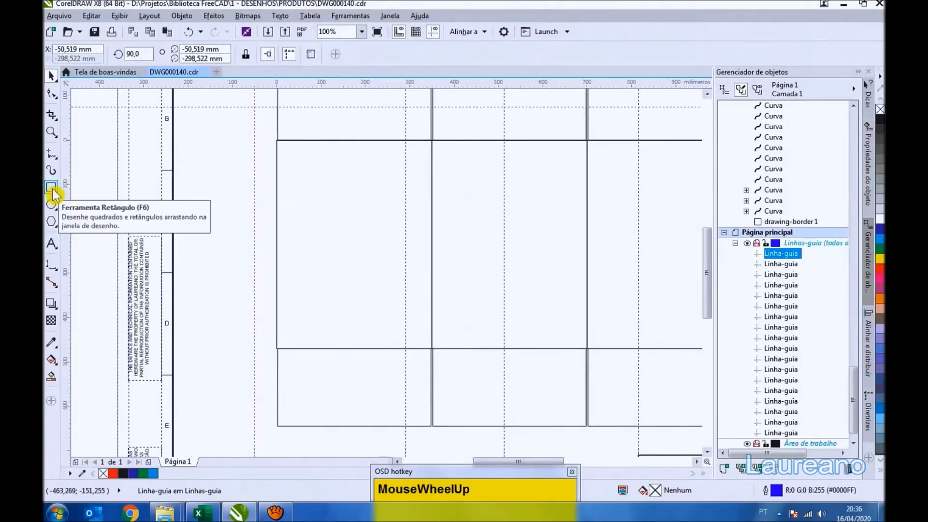
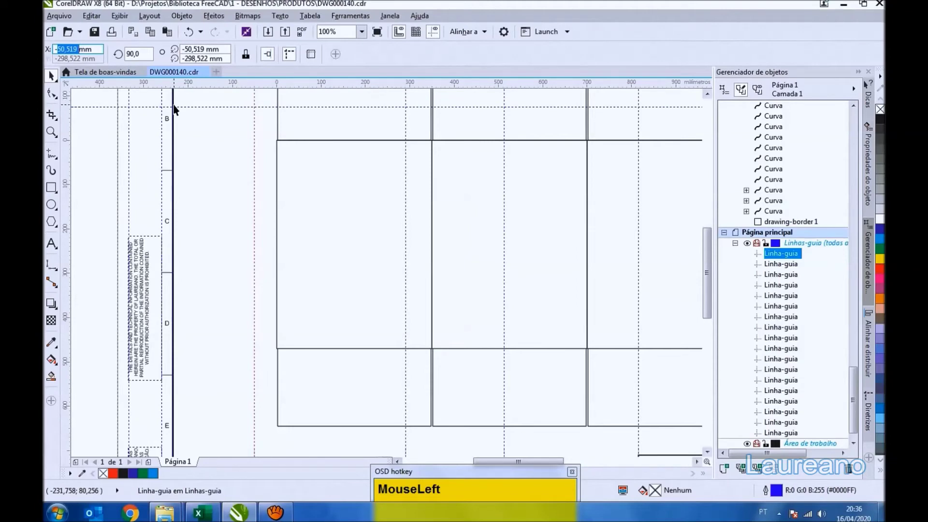
key("KP_5")
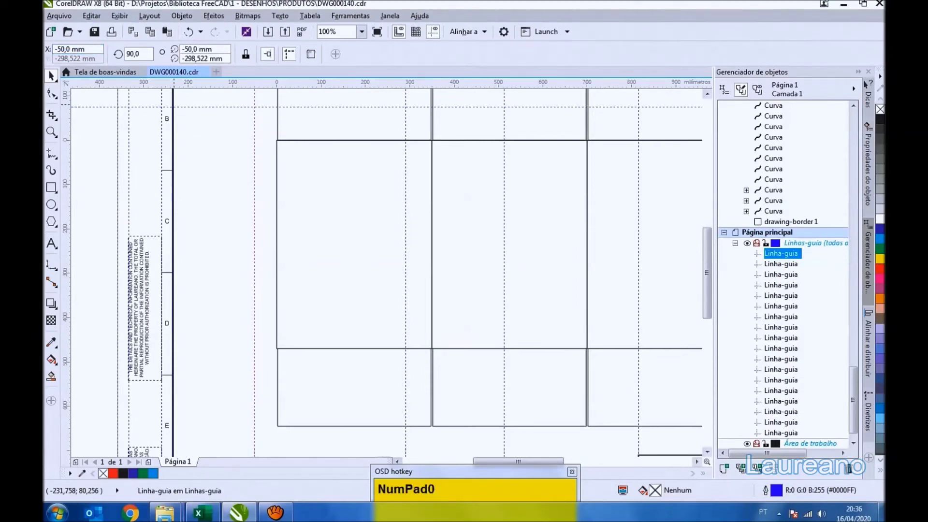
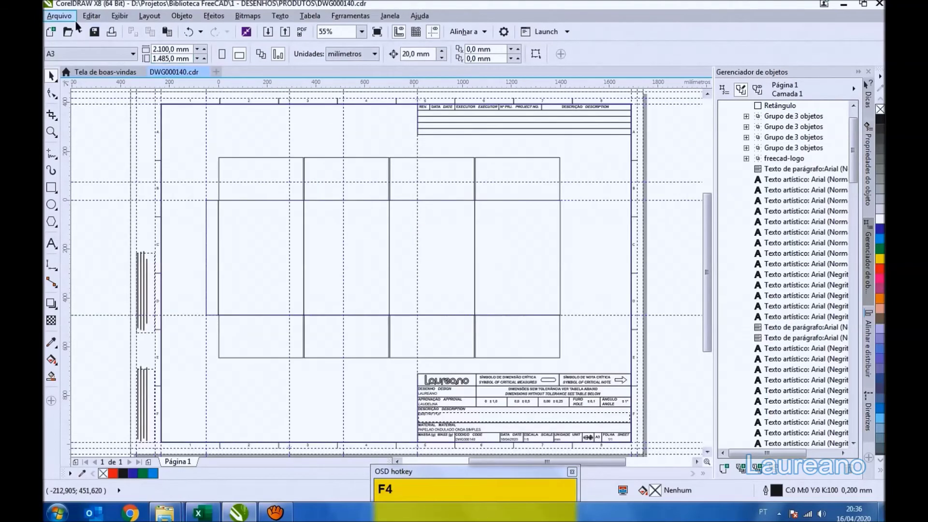
Step: Convert the glue-flap strip to curves and angle its top and bottom corners inward
left_click(100, 35)
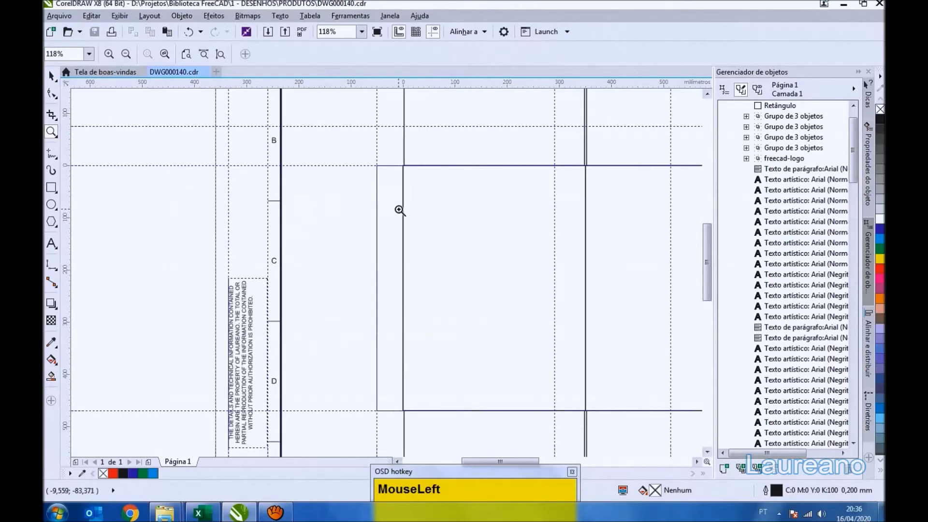
key("space")
left_click(383, 215)
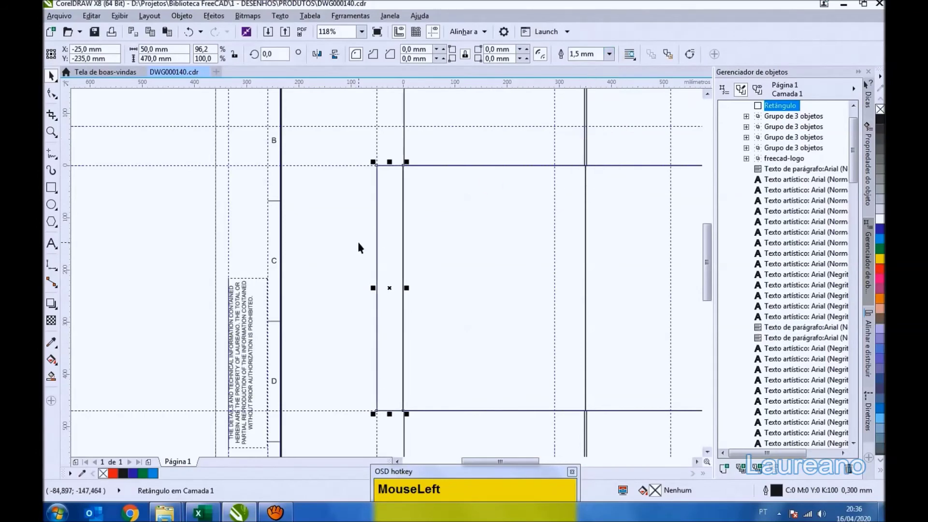
key("ctrl+q")
left_click(362, 246)
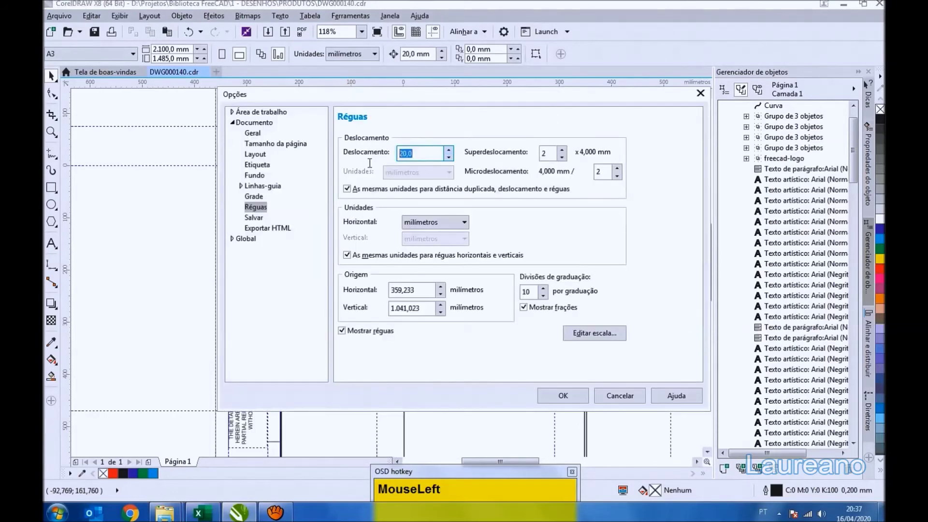
key("KP_5")
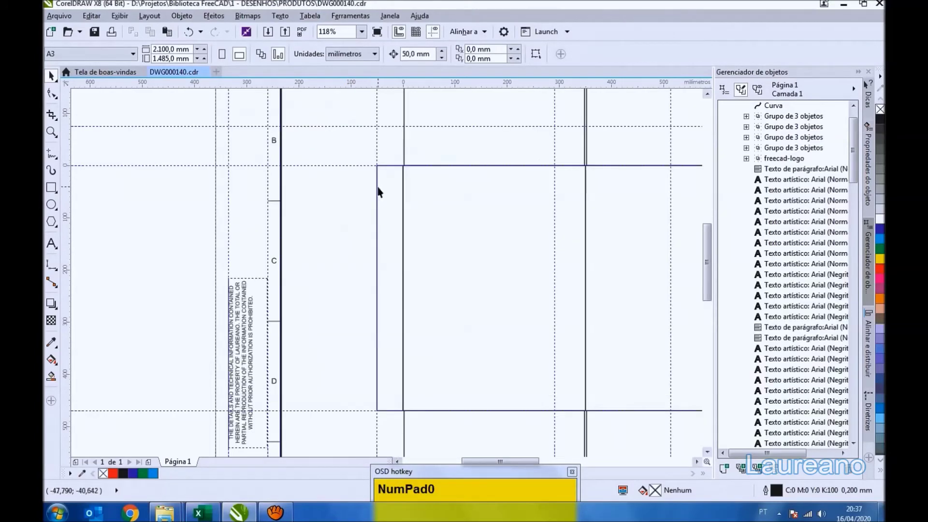
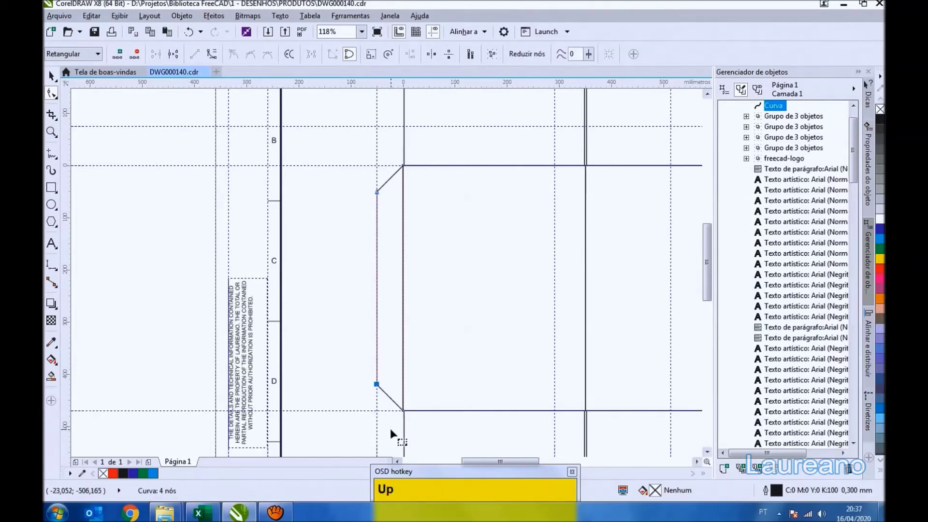
Step: Deselect the tapered glue flap and bring the whole sheet back into view
key("space")
left_click(350, 284)
scroll("down", 3)
key("F4")
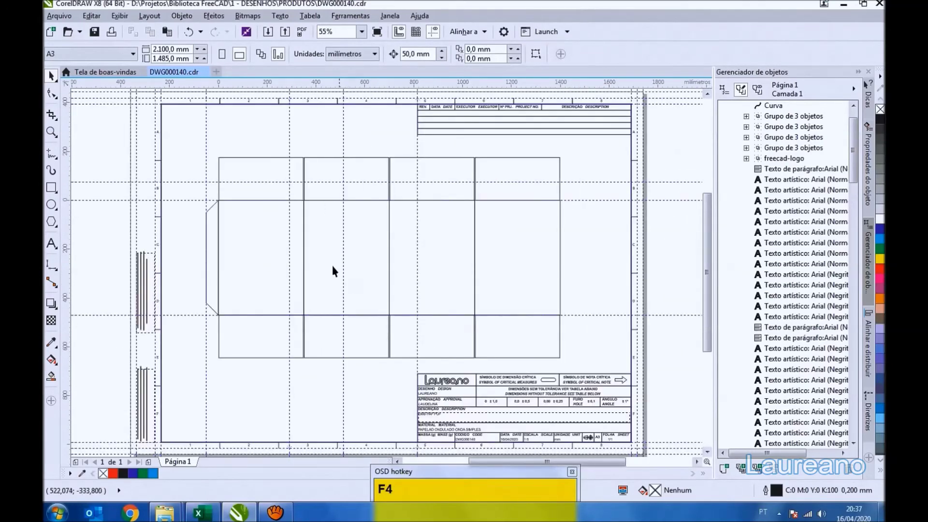
Step: Marquee-select the glue flap and four panel groups to group them as the dieline
left_click_drag(100, 35, 591, 366)
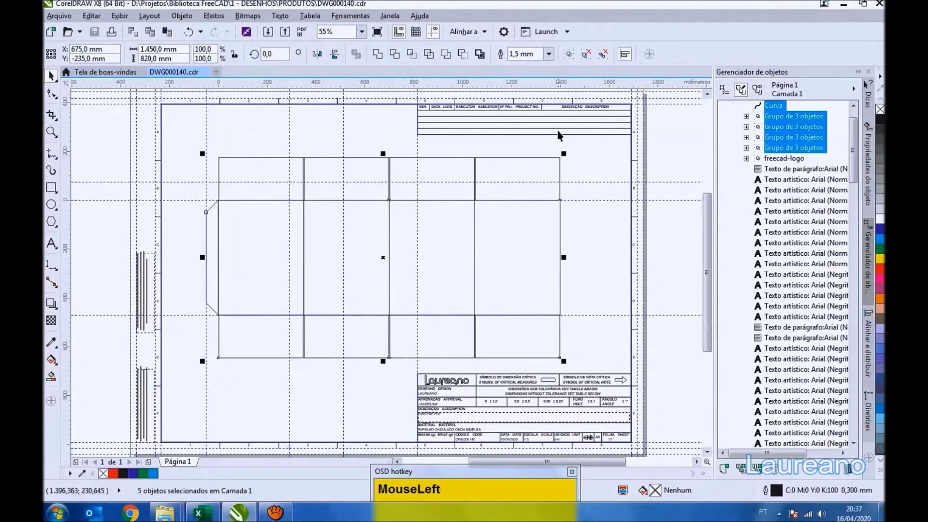
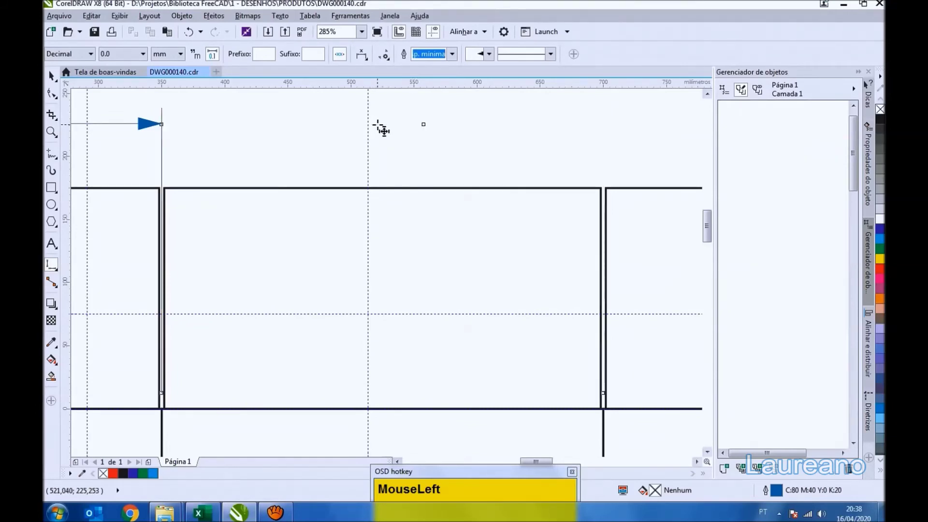
Step: Place 350 mm width dimensions above each panel and a 50 mm one over the glue flap
scroll("down", 3)
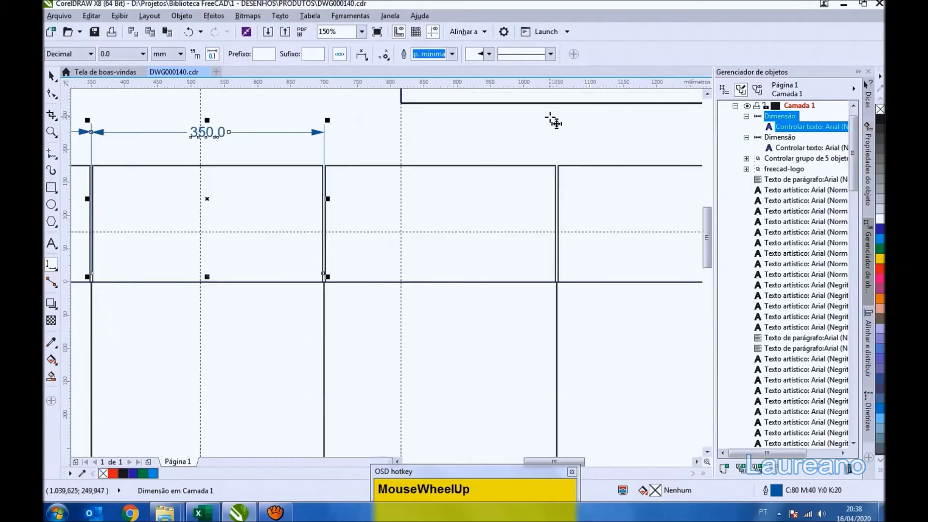
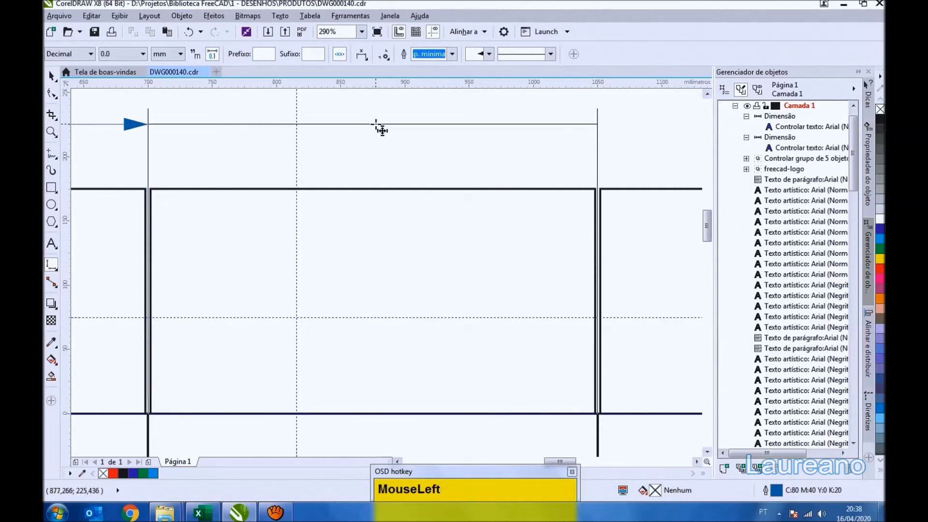
scroll("down", 3)
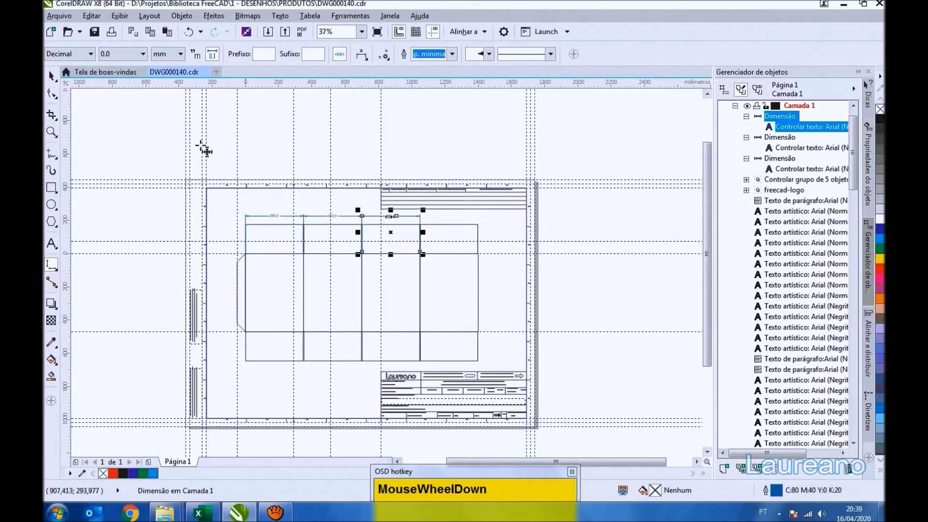
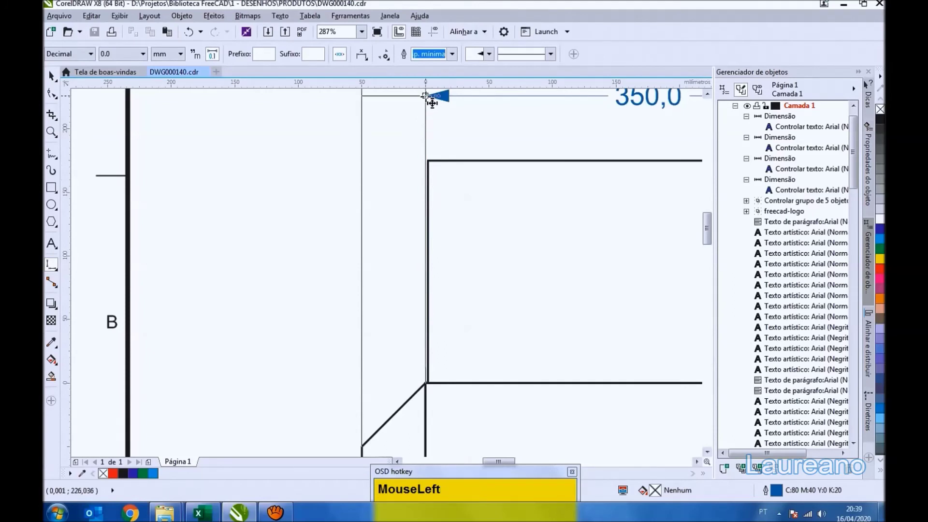
scroll("down", 3)
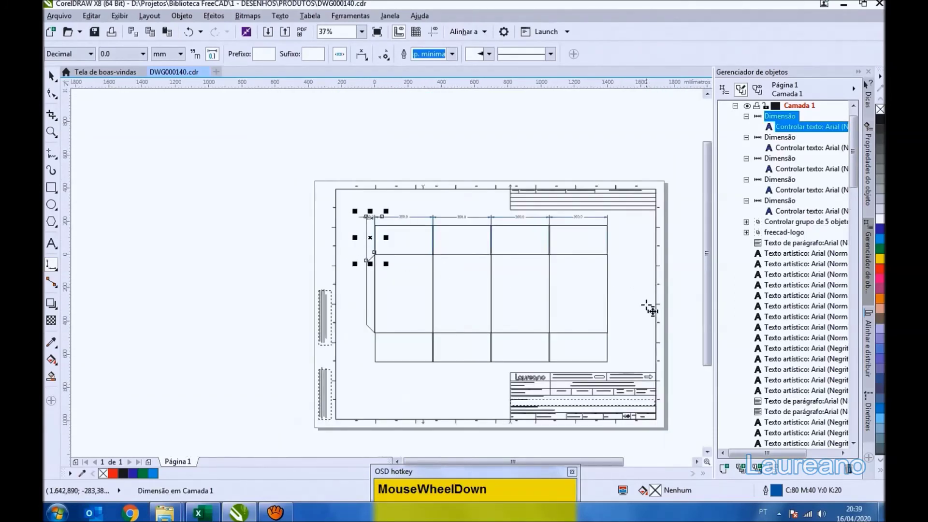
Step: Place vertical dimensions 175,0, 470,0 and 175,0 down the right edge, then deselect
scroll("up", 3)
scroll("down", 3)
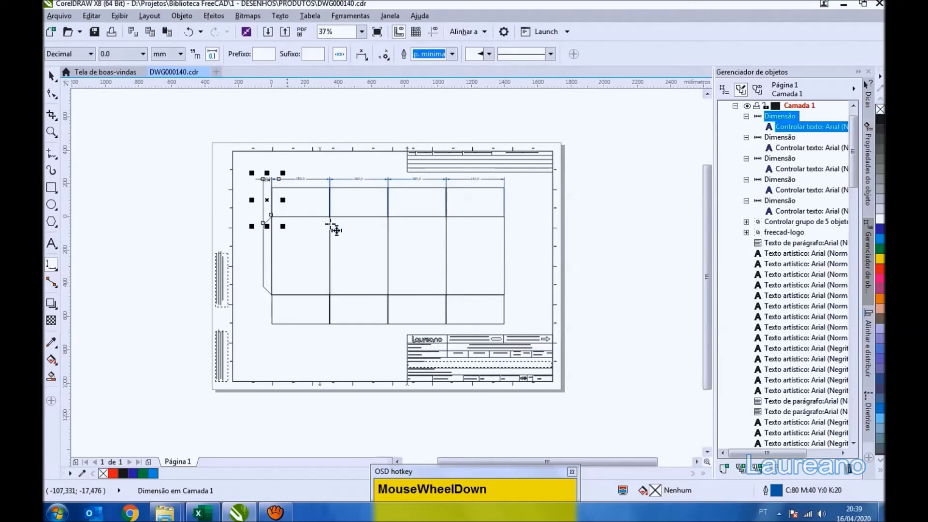
scroll("up", 3)
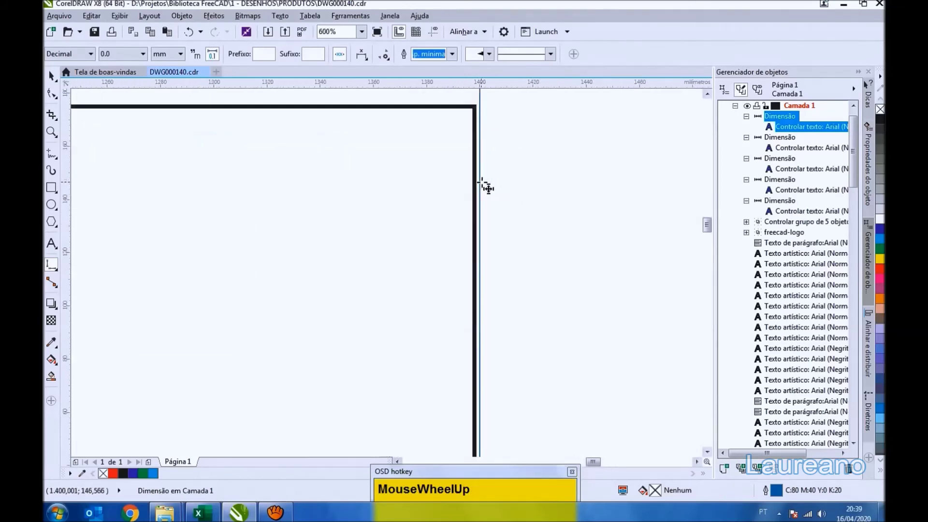
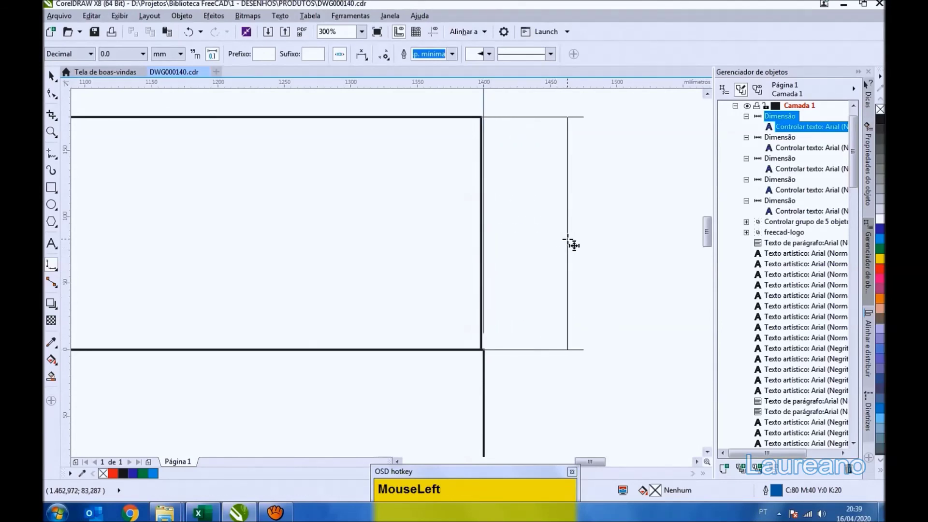
scroll("down", 3)
scroll("up", 3)
scroll("down", 3)
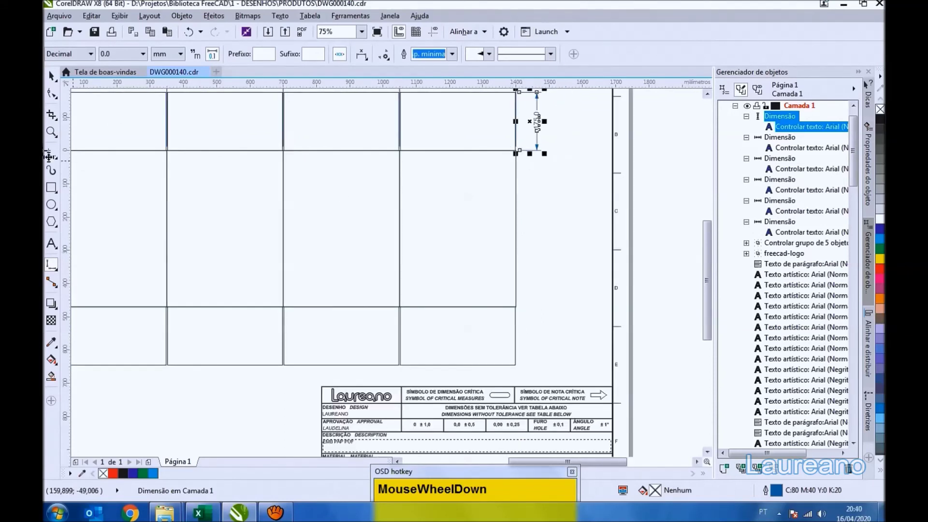
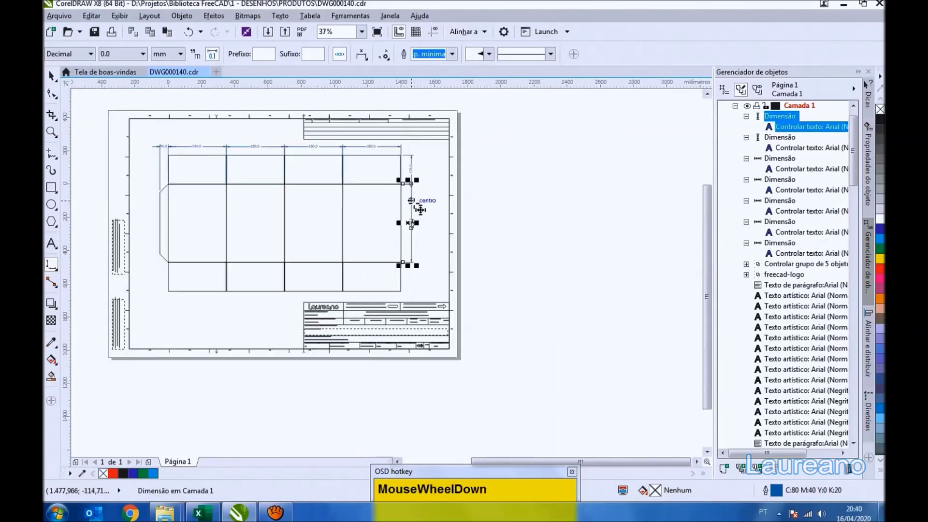
scroll("up", 3)
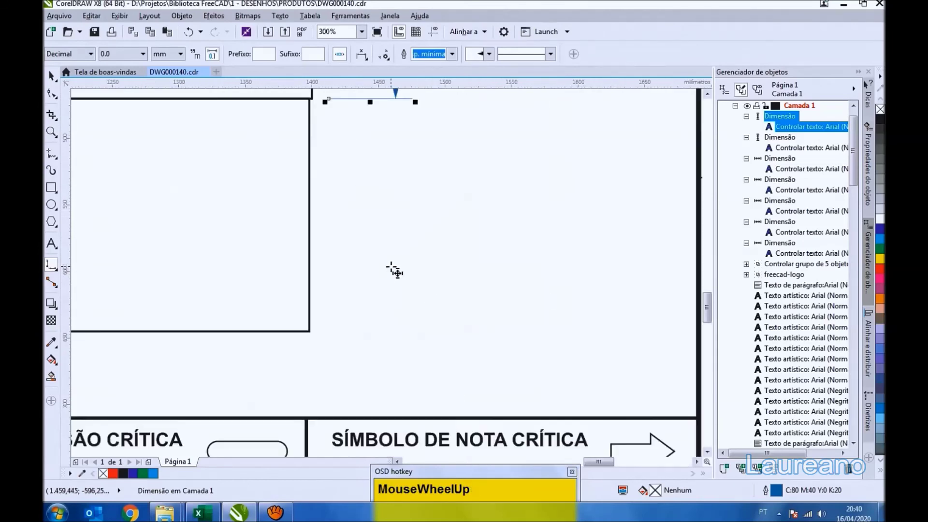
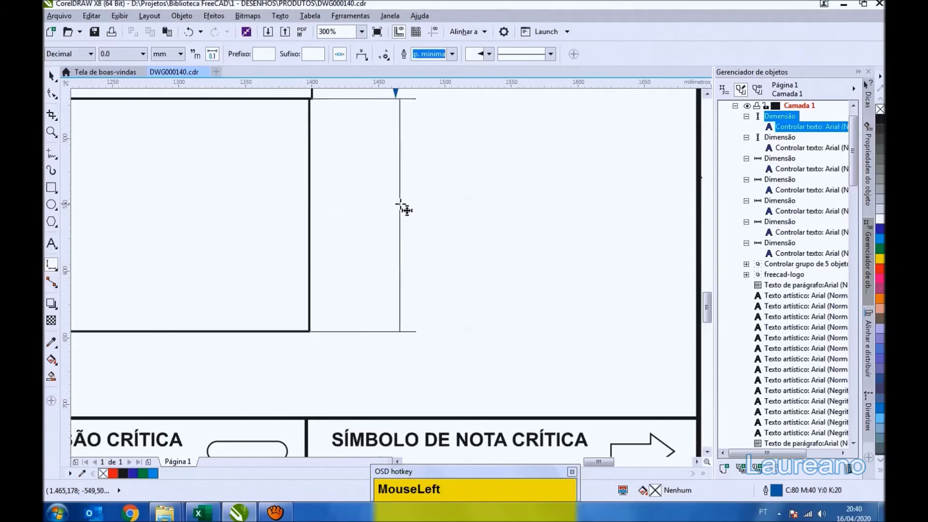
scroll("down", 3)
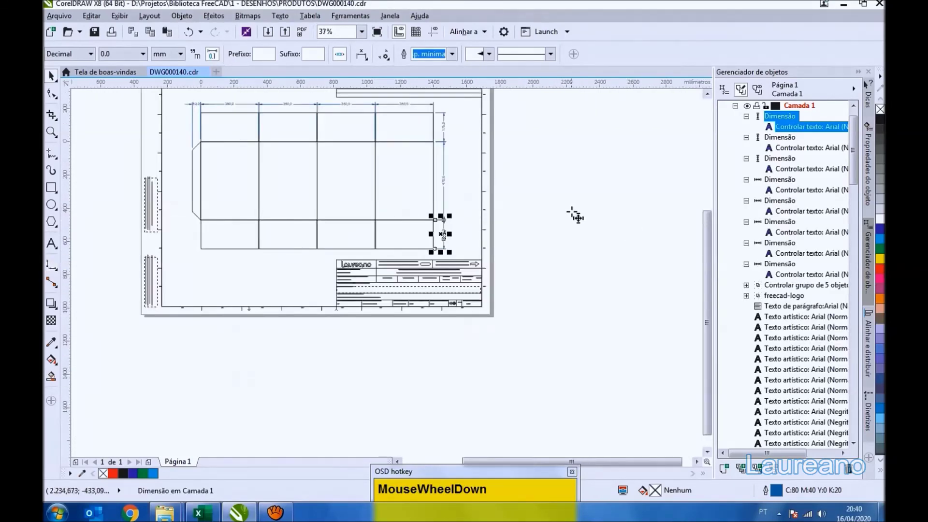
left_click(574, 212)
key("F4")
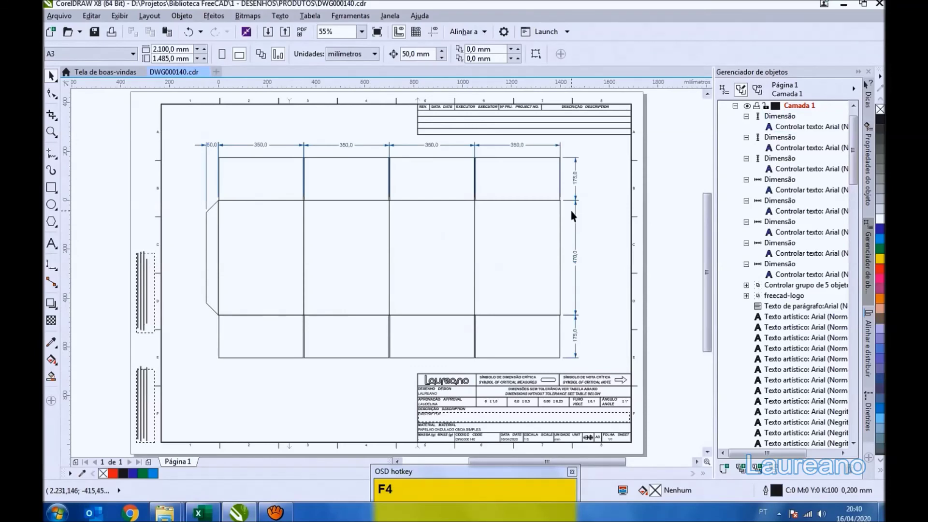
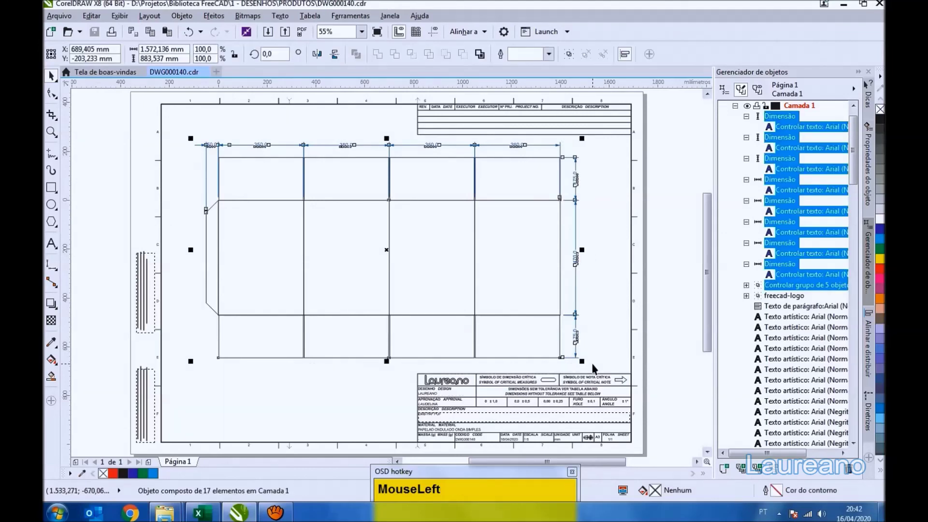
Step: Nudge the whole dimensioned dieline rightward with the arrow keys and zoom to the bottom flaps
key("Right")
key("Right")
key("Left")
key("Left")
key("Right")
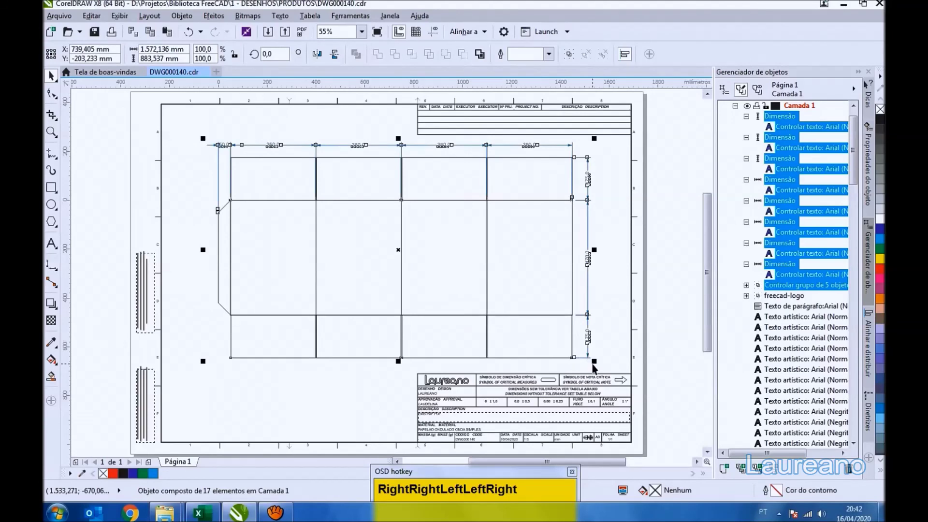
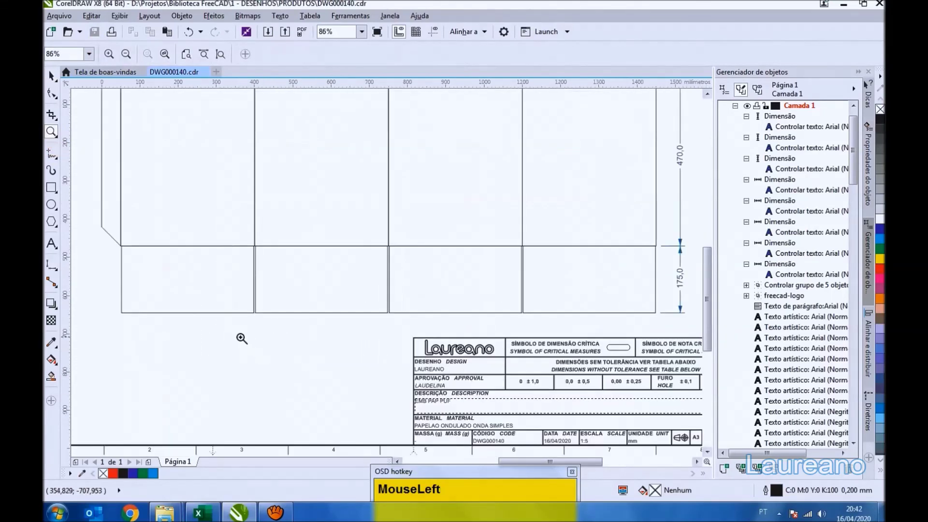
scroll("down", 3)
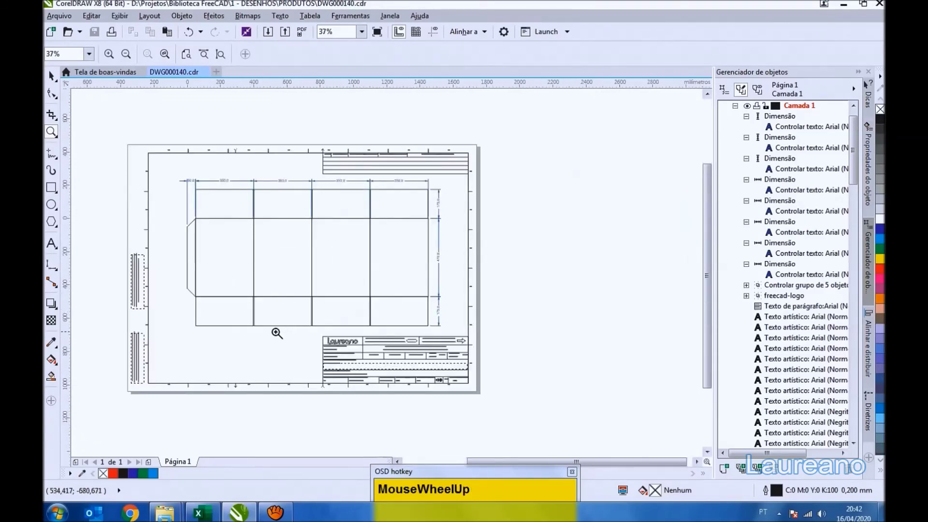
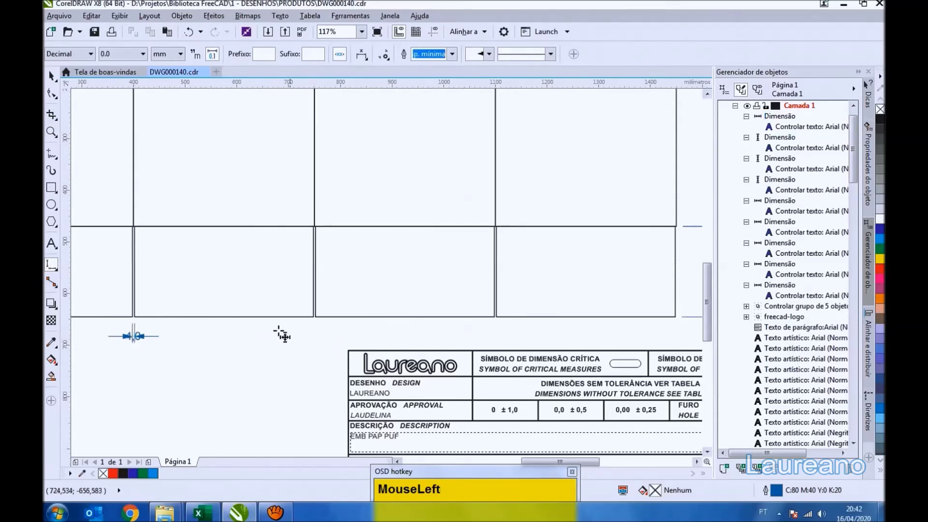
Step: Break apart the 4,0 flap-gap dimension and move its label clear of the arrows
scroll("up", 3)
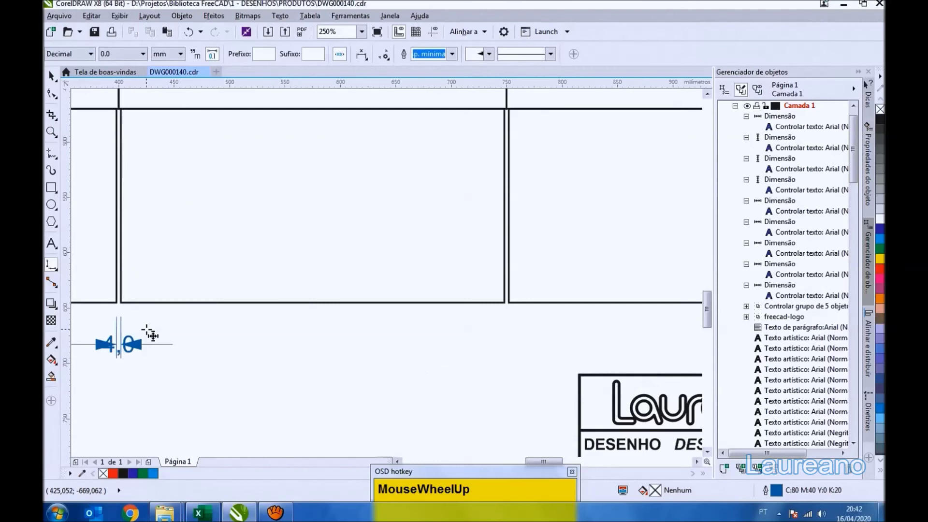
left_click(122, 331)
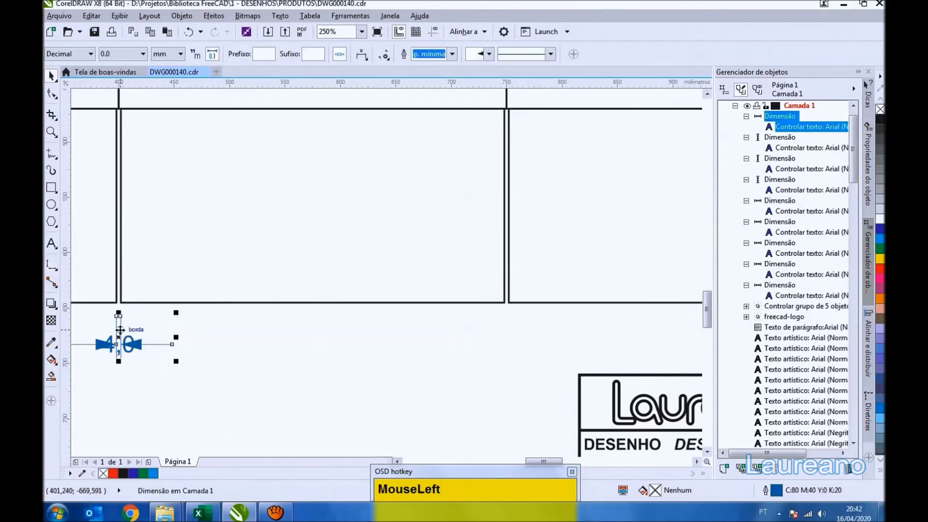
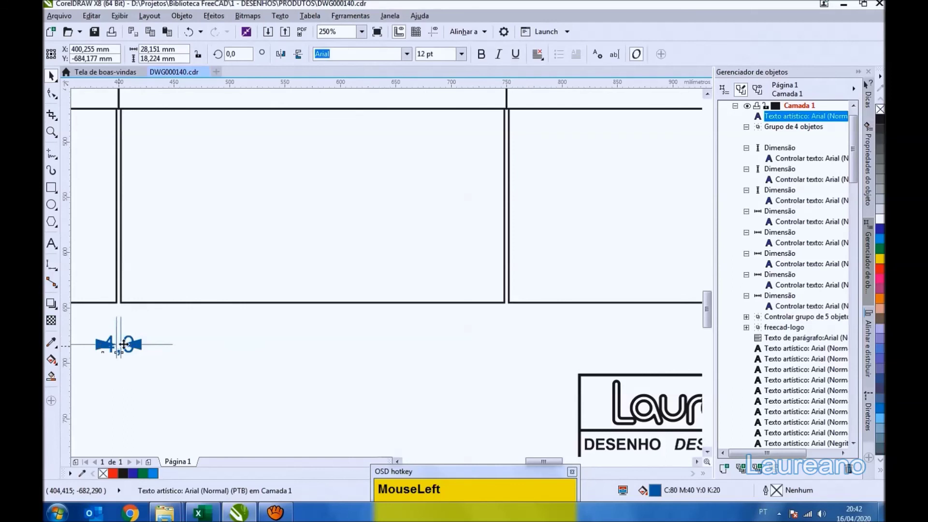
left_click(276, 393)
key("F4")
left_click(101, 35)
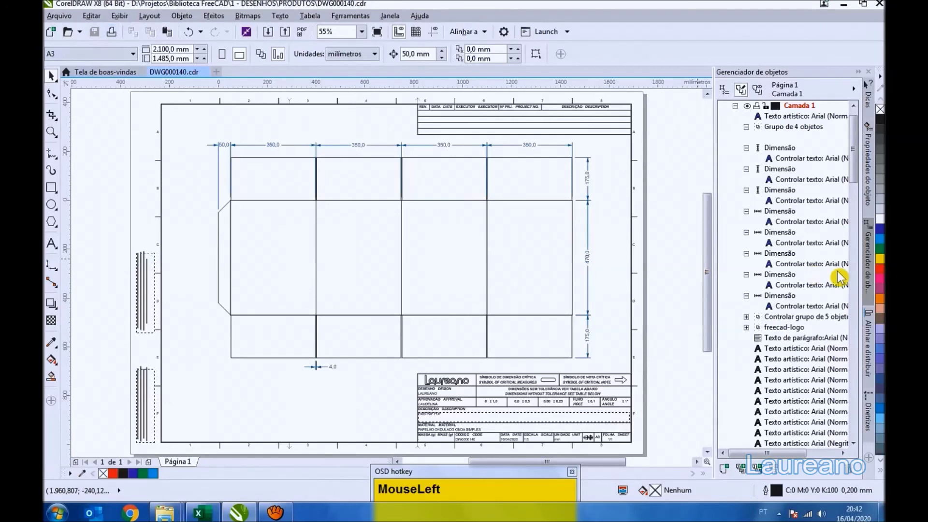